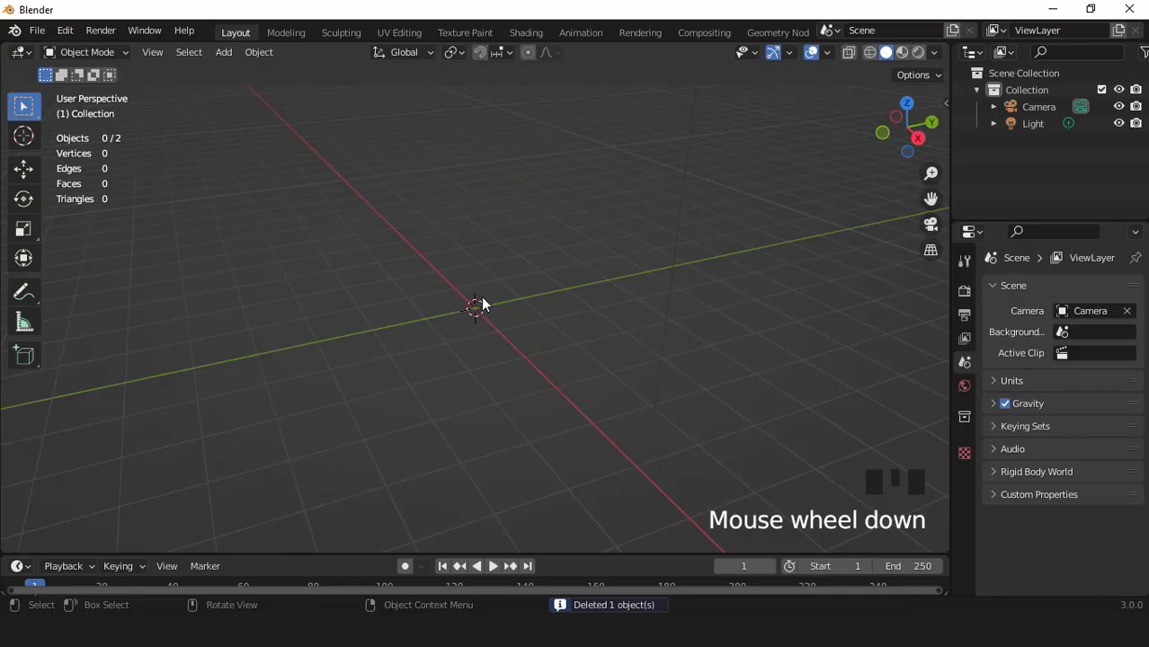
Step: Add a filled 24-vertex circle at the scene centre and start editing its mesh
{"action": "left_click", "coordinate": [487, 311]}
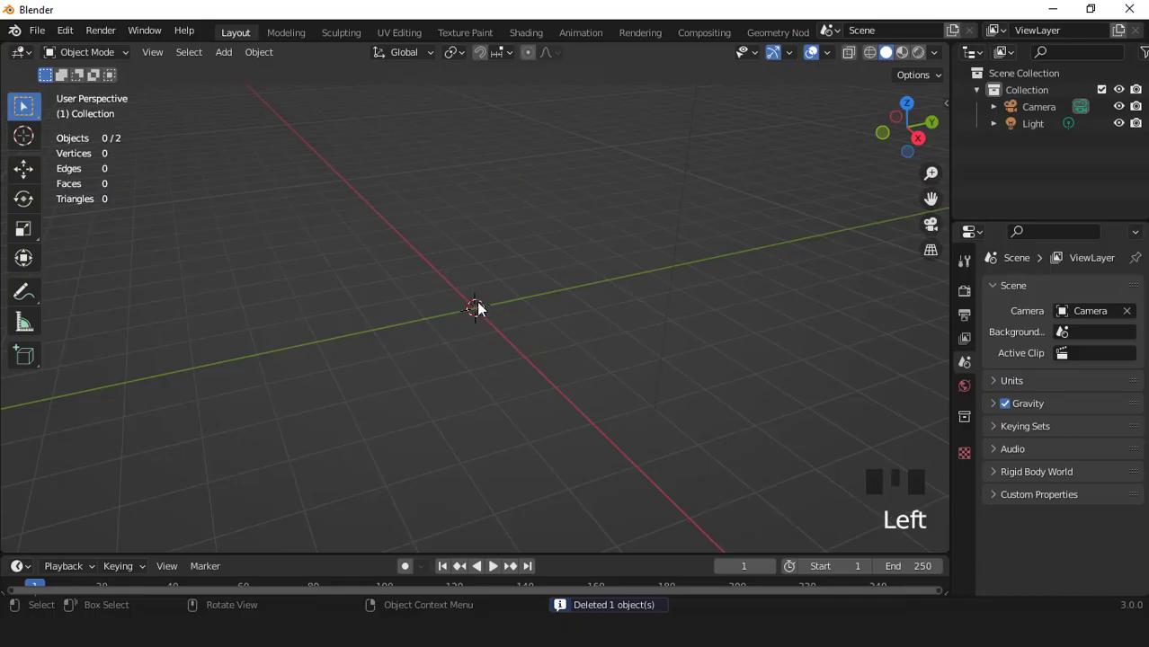
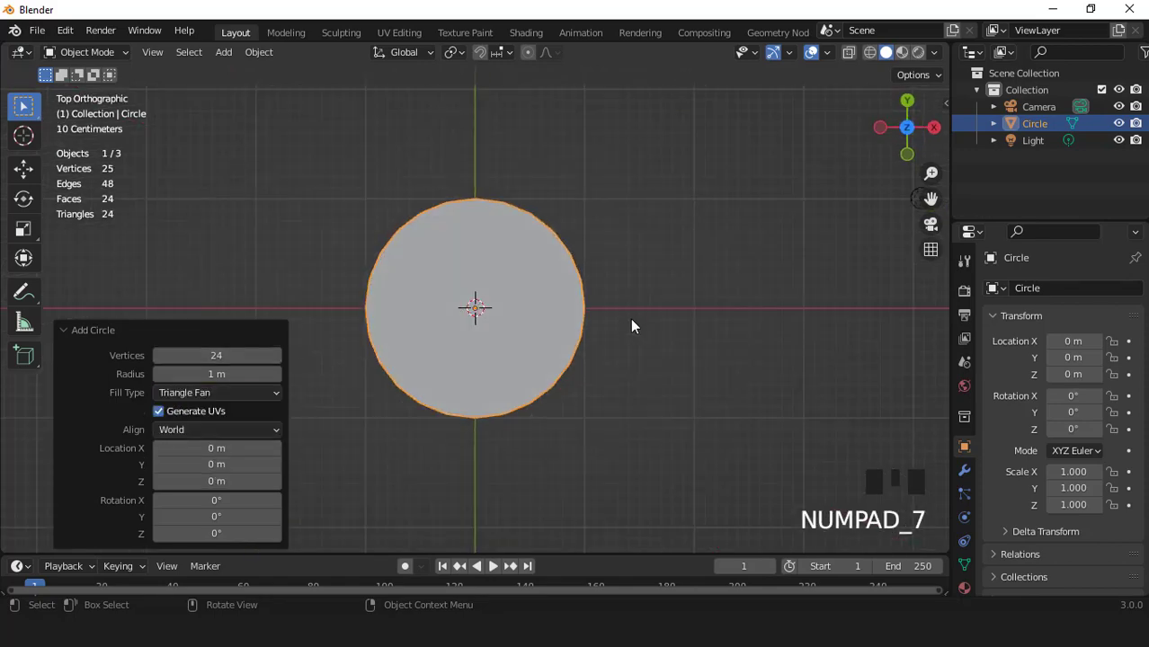
{"action": "key", "text": "Tab"}
Step: Inset the disc twice and loop-cut it into concentric rings
{"action": "scroll", "scroll_direction": "up", "scroll_amount": 3}
{"action": "key", "text": "3"}
{"action": "scroll", "scroll_direction": "up", "scroll_amount": 3}
{"action": "key", "text": "i"}
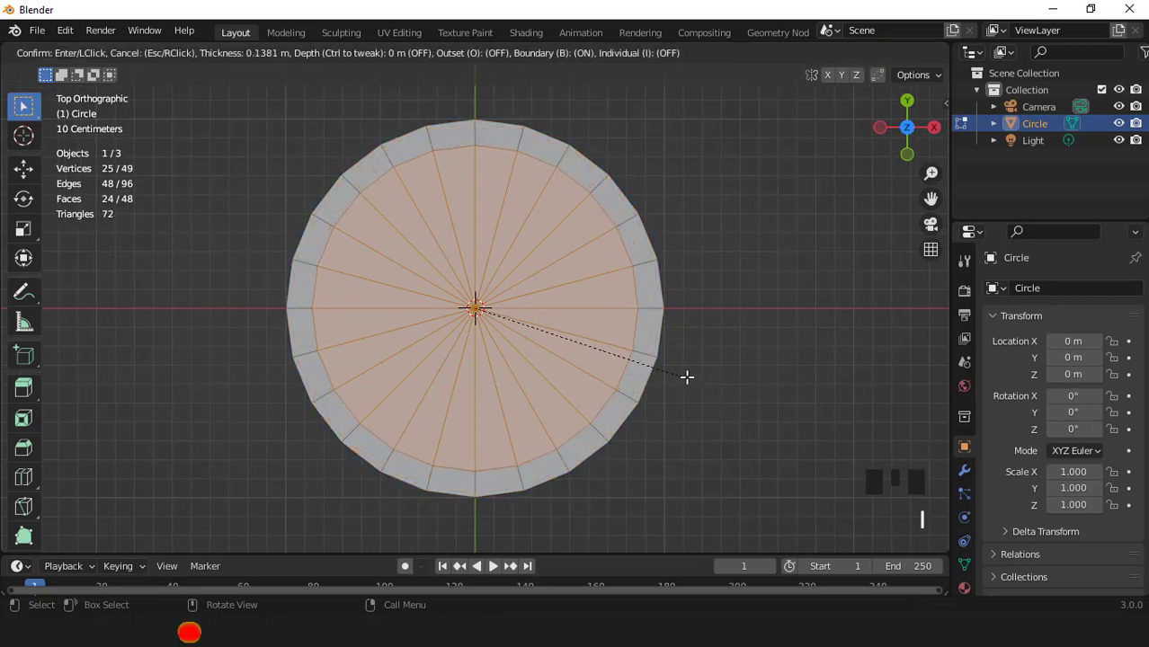
{"action": "key", "text": "i"}
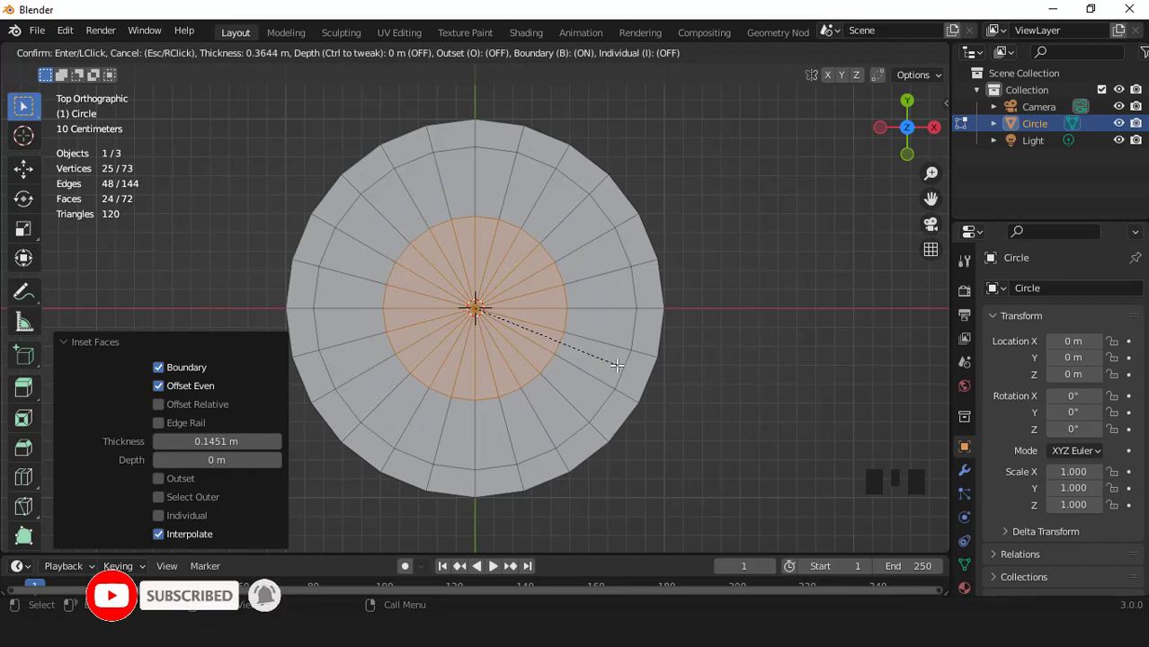
{"action": "key", "text": "ctrl+r"}
Step: Select the second ring loop from the edge and switch to vertex selection
{"action": "double_click", "coordinate": [632, 288]}
{"action": "key", "text": "1"}
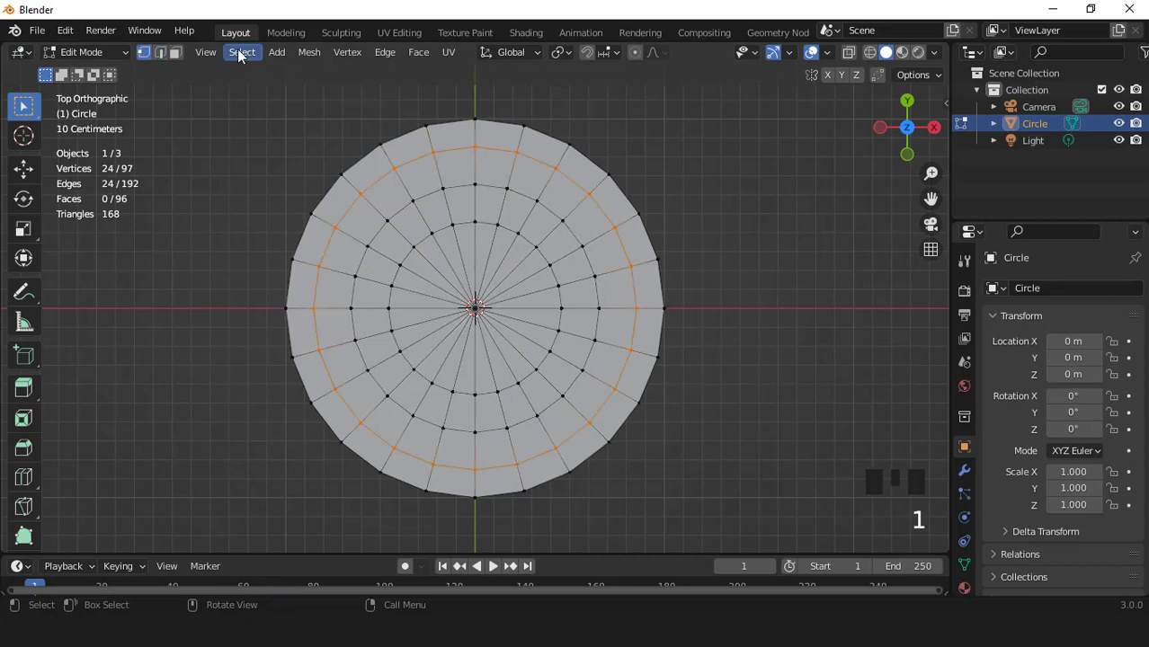
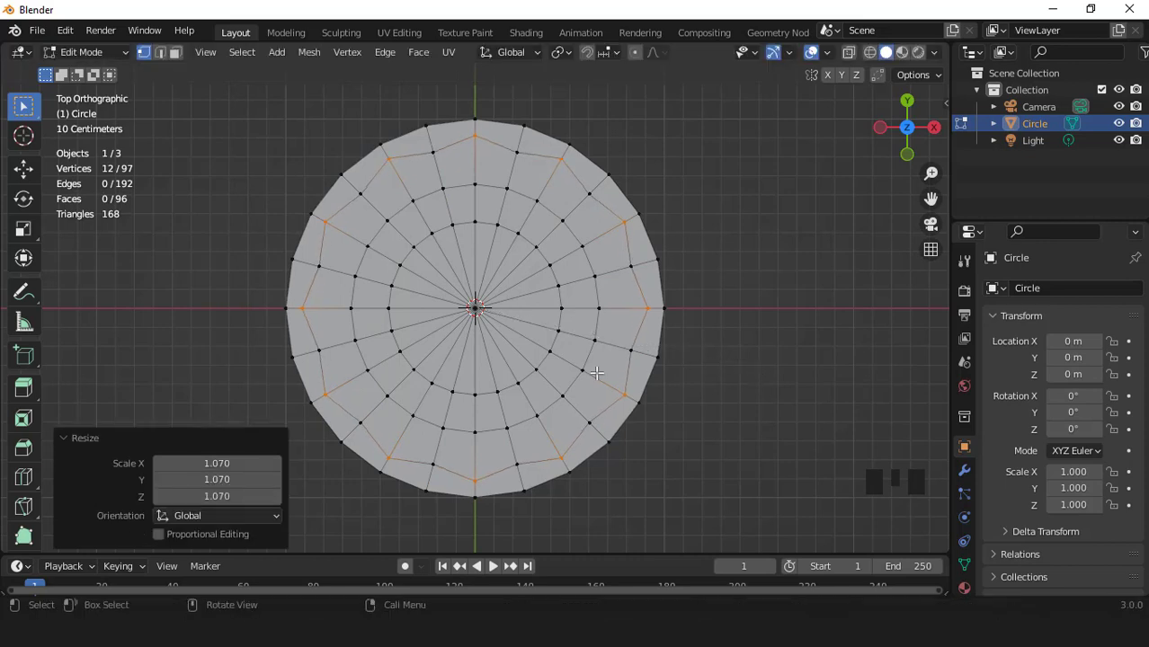
Step: Select six evenly spaced four-face window patches around the disc in face mode
{"action": "key", "text": "3"}
{"action": "scroll", "scroll_direction": "up", "scroll_amount": 3}
{"action": "left_click", "coordinate": [624, 313]}
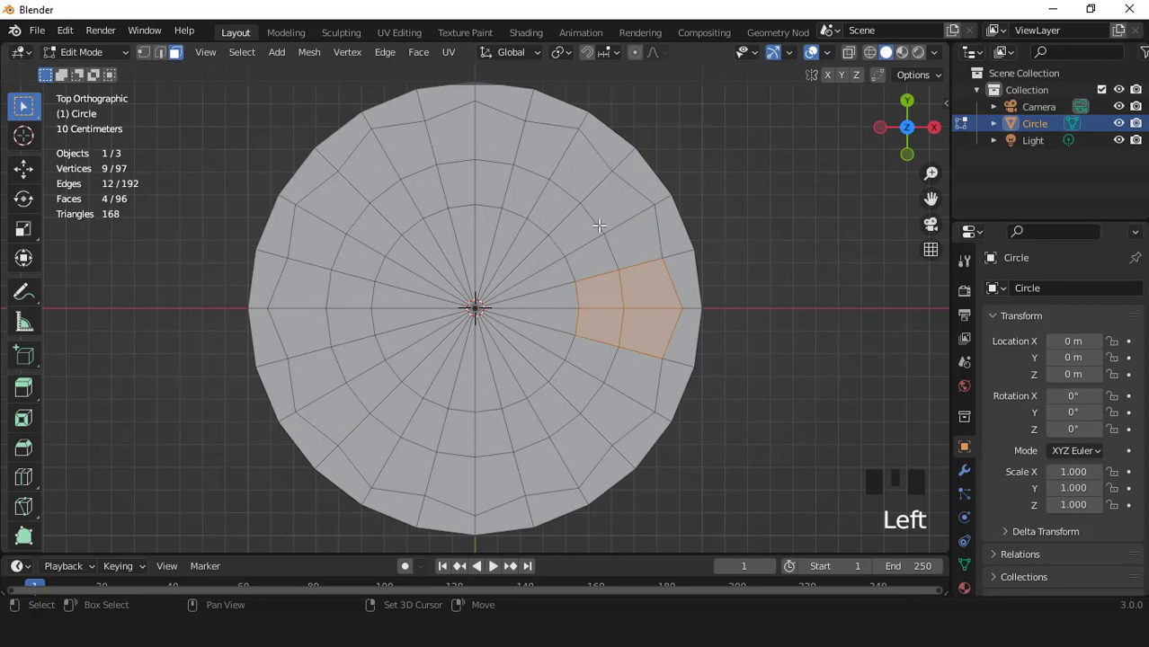
{"action": "left_click", "coordinate": [555, 197]}
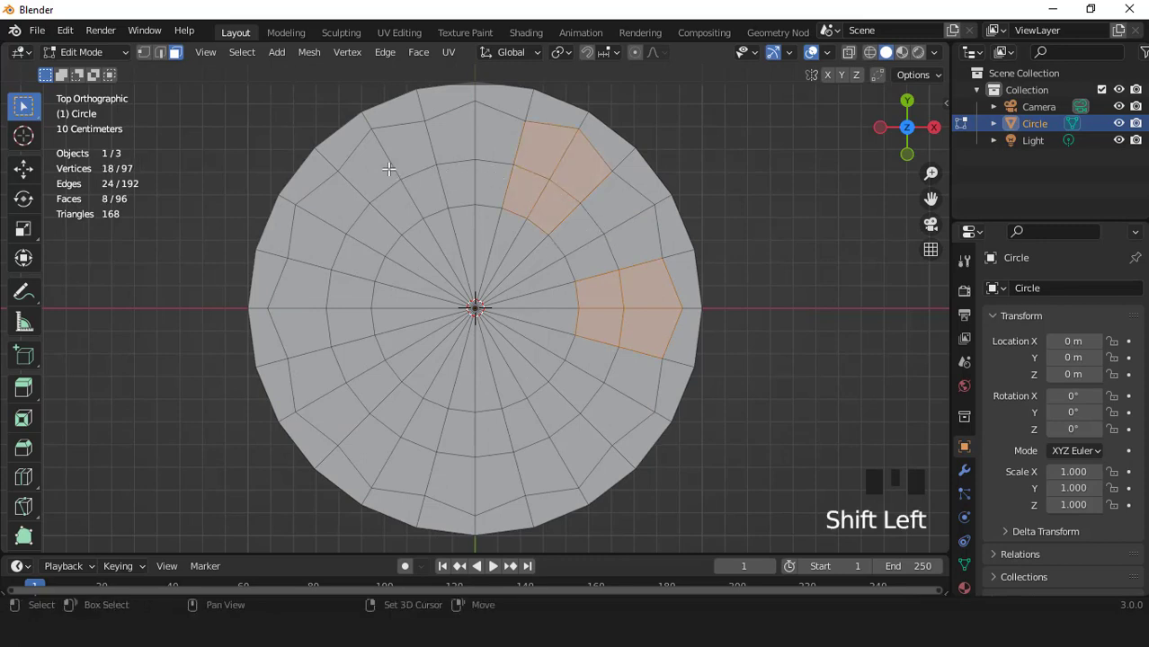
{"action": "left_click", "coordinate": [394, 177]}
{"action": "left_click", "coordinate": [330, 317]}
{"action": "left_click", "coordinate": [400, 438]}
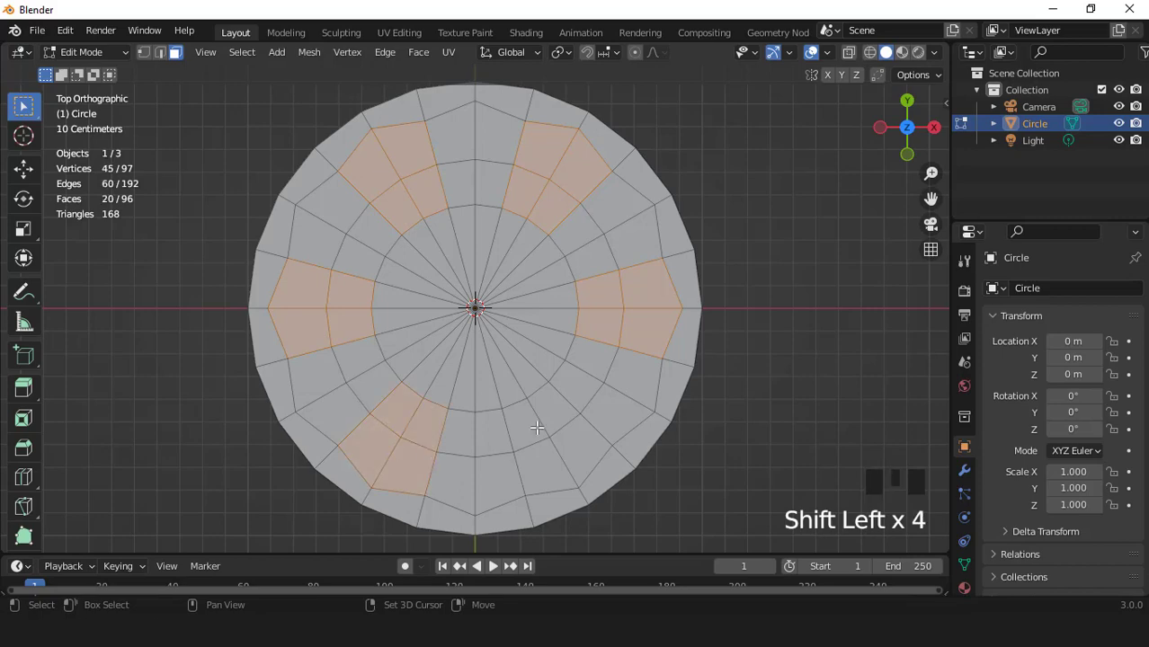
{"action": "left_click", "coordinate": [547, 430]}
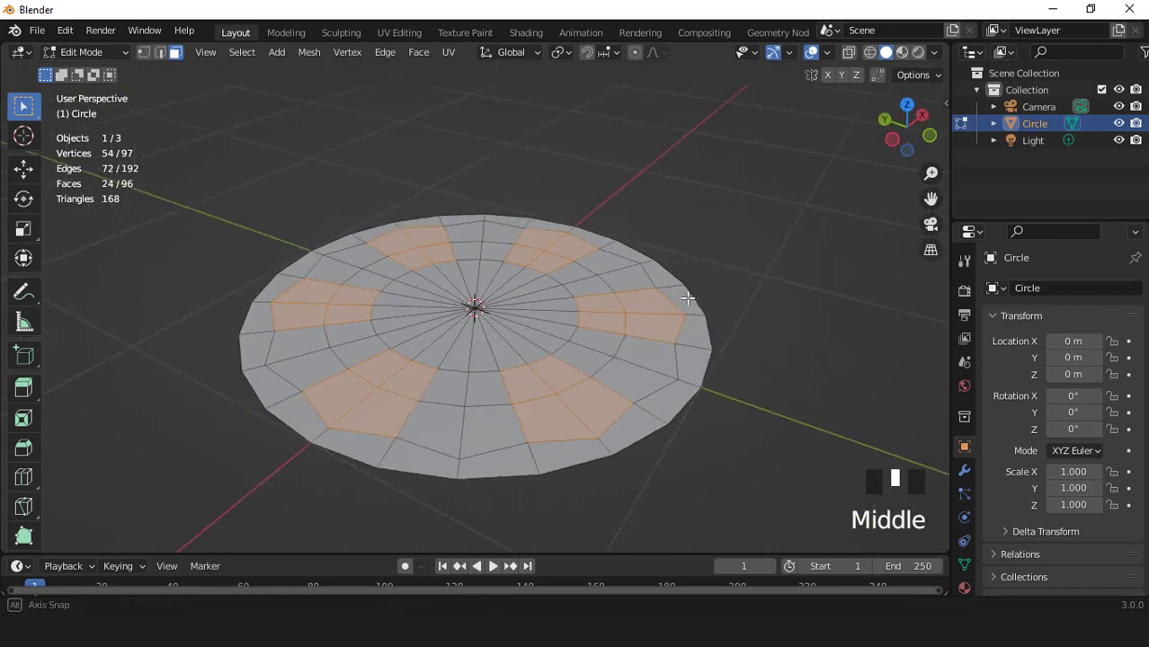
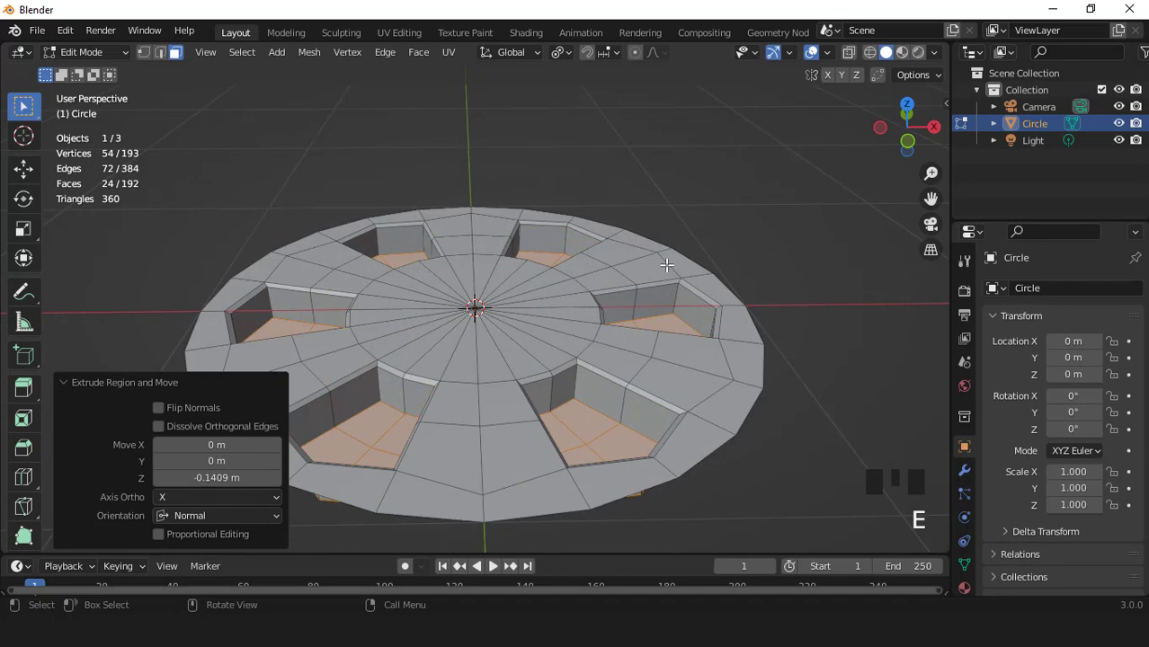
Step: Extrude the six window patches downward and shrink them twice into recessed wells, then delete them
{"action": "key", "text": "KP_7"}
{"action": "key", "text": "s"}
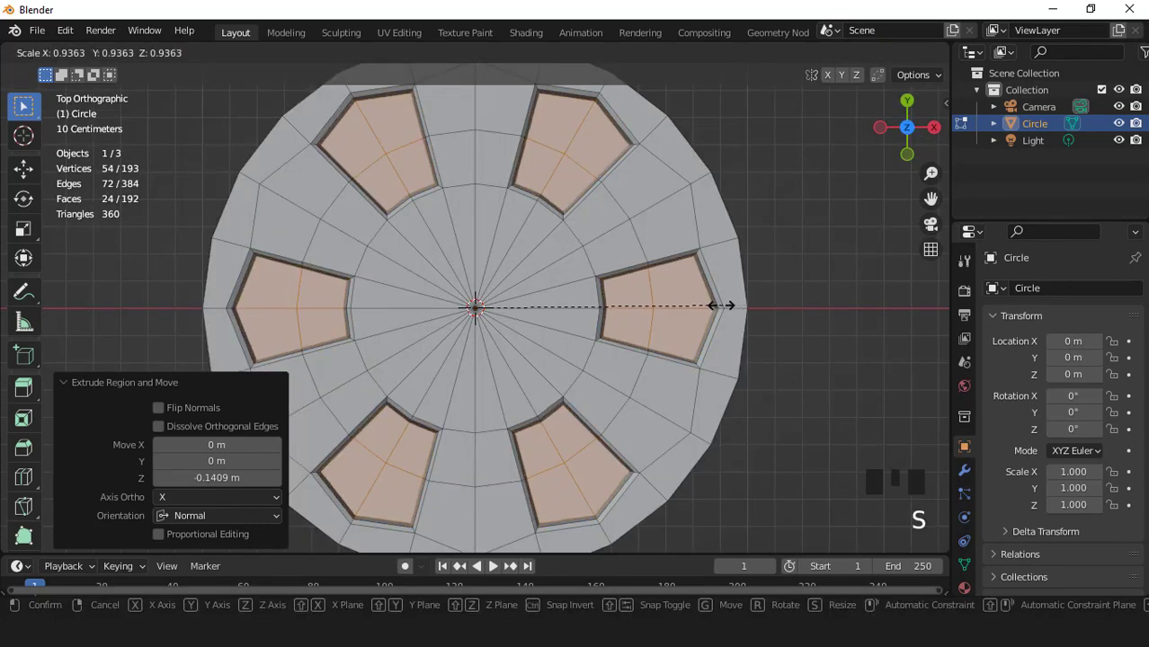
{"action": "middle_click", "coordinate": [678, 275]}
{"action": "scroll", "scroll_direction": "up", "scroll_amount": 3}
{"action": "key", "text": "e"}
{"action": "key", "text": "KP_7"}
{"action": "key", "text": "s"}
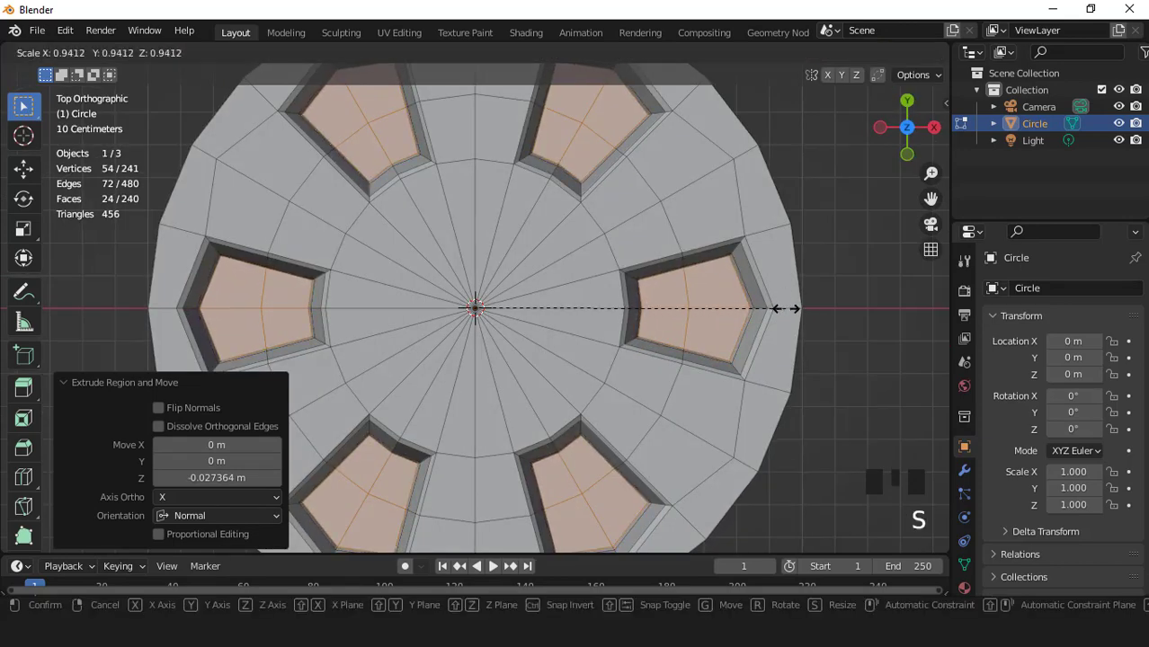
{"action": "scroll", "scroll_direction": "down", "scroll_amount": 3}
{"action": "key", "text": "x"}
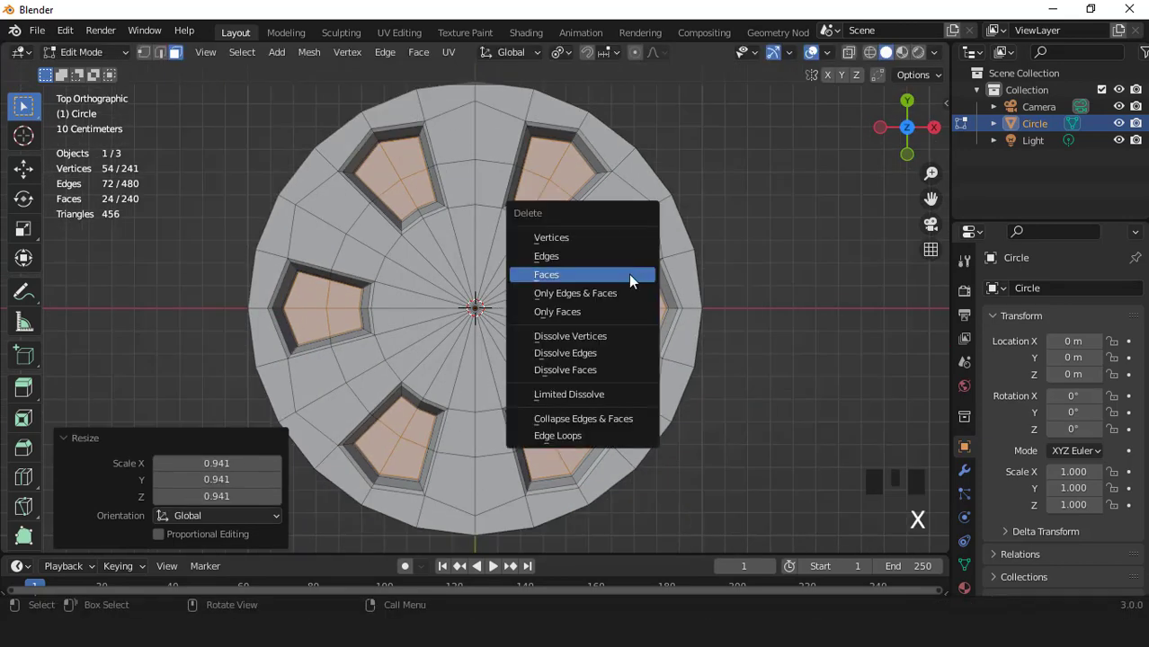
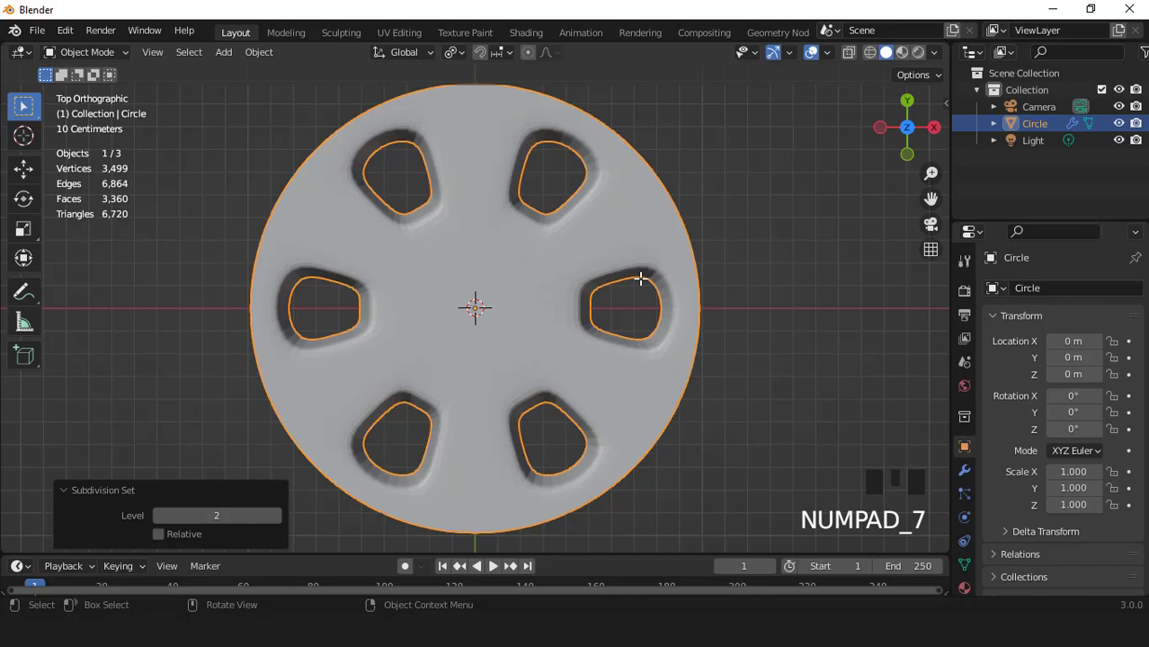
Step: Return to editing the wheel mesh to select the hole wall faces
{"action": "key", "text": "Tab"}
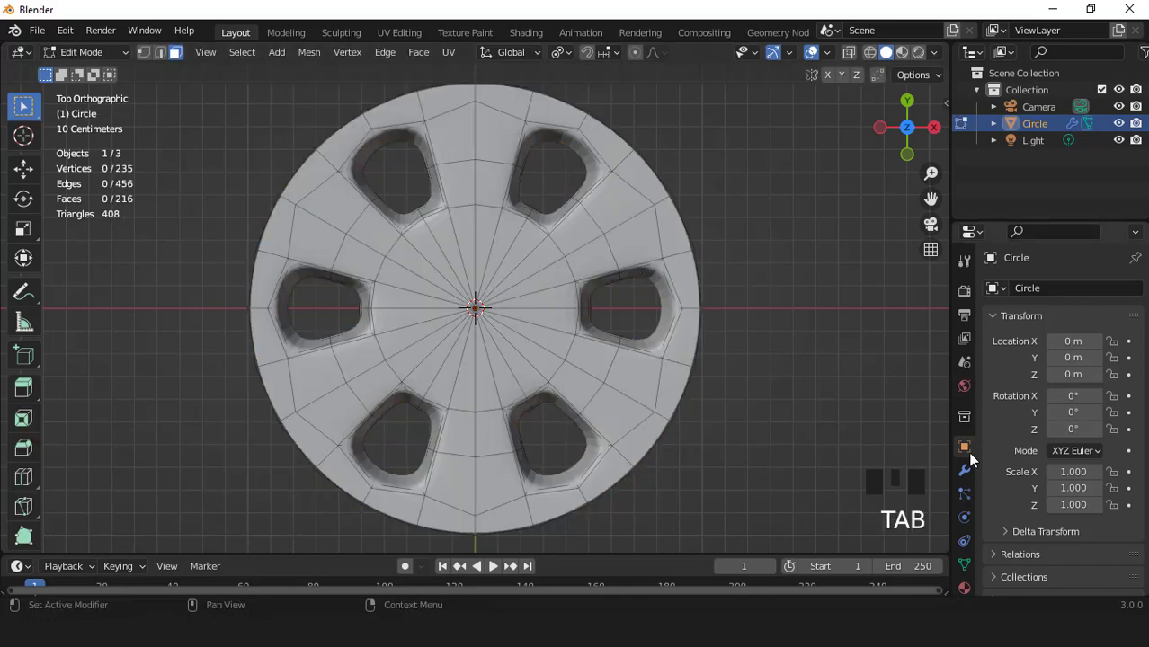
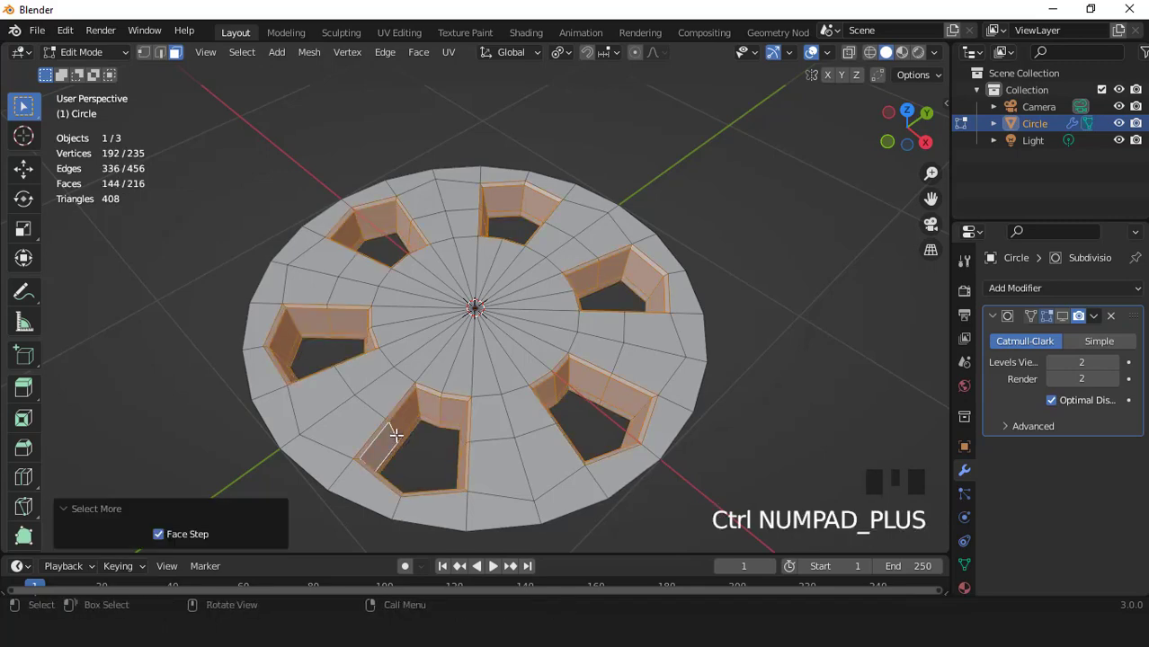
Step: From top view, scale the hole walls outward about 4% without changing height, then view the smoothed wheel
{"action": "key", "text": "KP_7"}
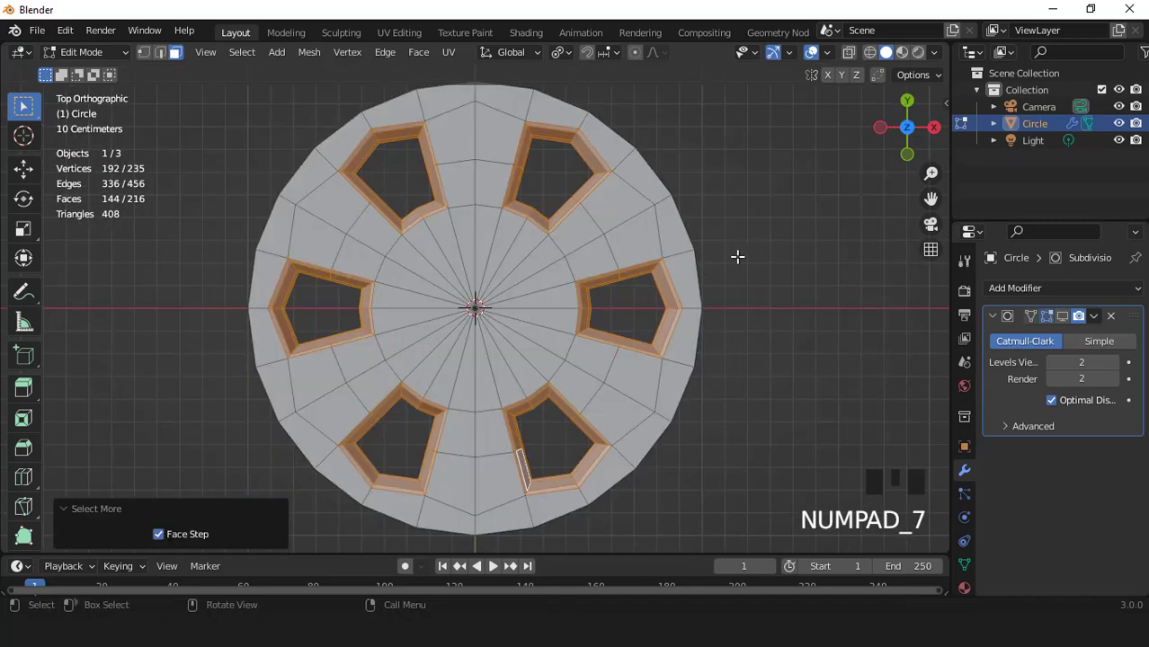
{"action": "key", "text": "s"}
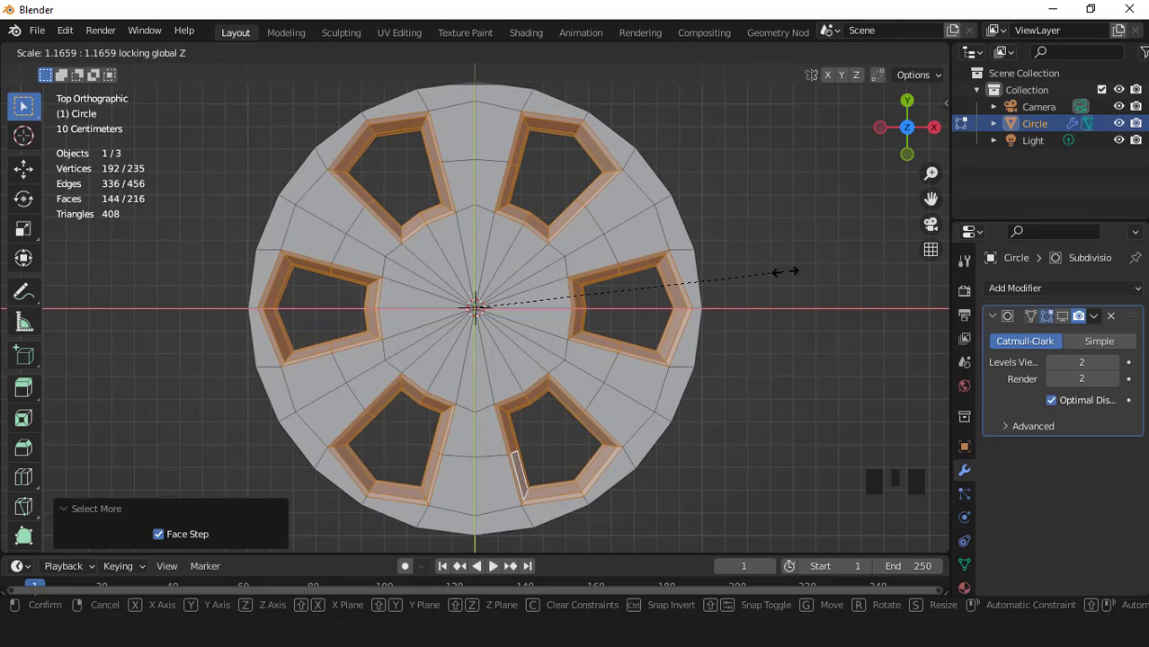
{"action": "key", "text": "Tab"}
{"action": "left_click", "coordinate": [1070, 323]}
{"action": "key", "text": "Tab"}
{"action": "key", "text": "s"}
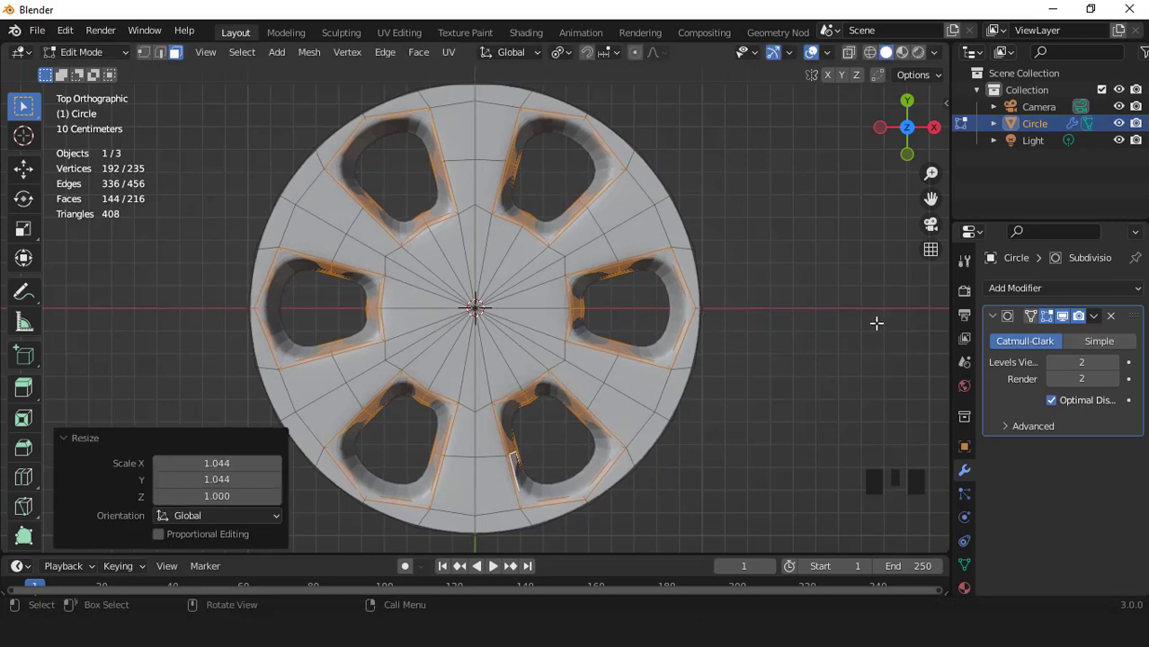
{"action": "key", "text": "Tab"}
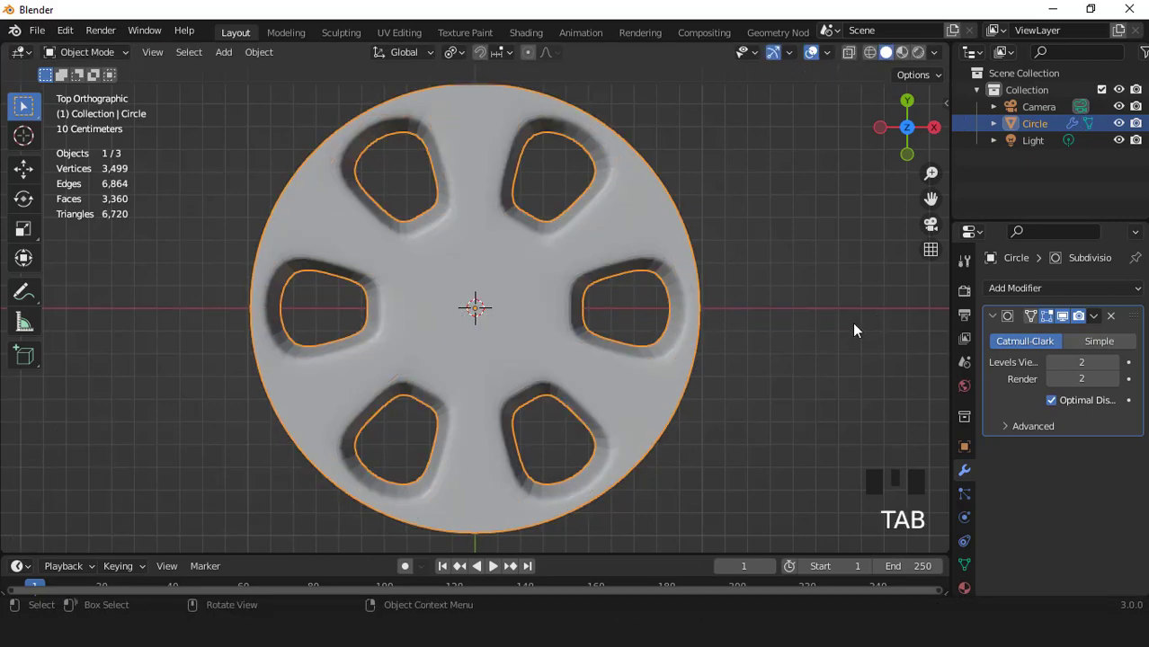
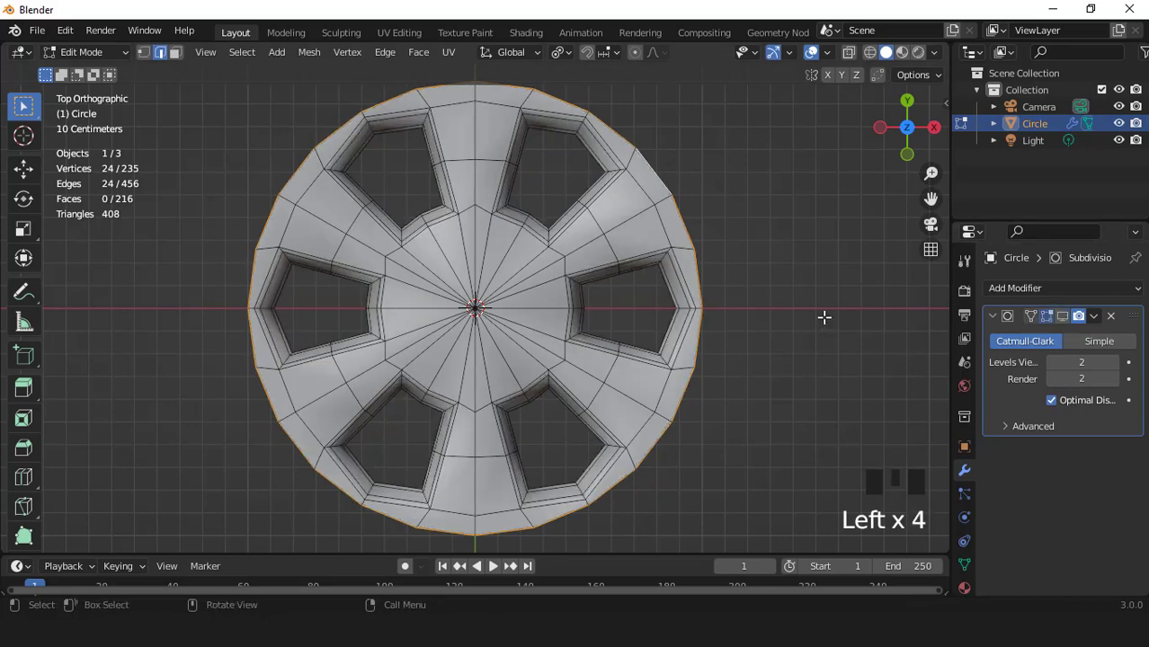
Step: Enlarge and lower the outer rim edge, then extrude and spread it outward several times into a wide rim
{"action": "key", "text": "s"}
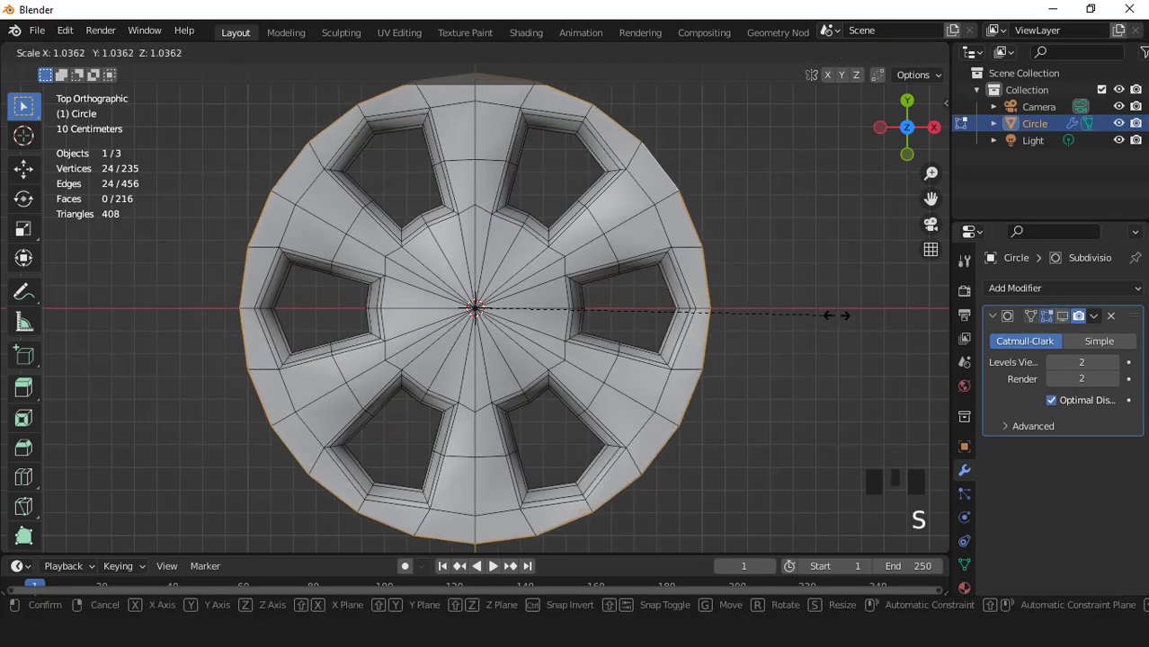
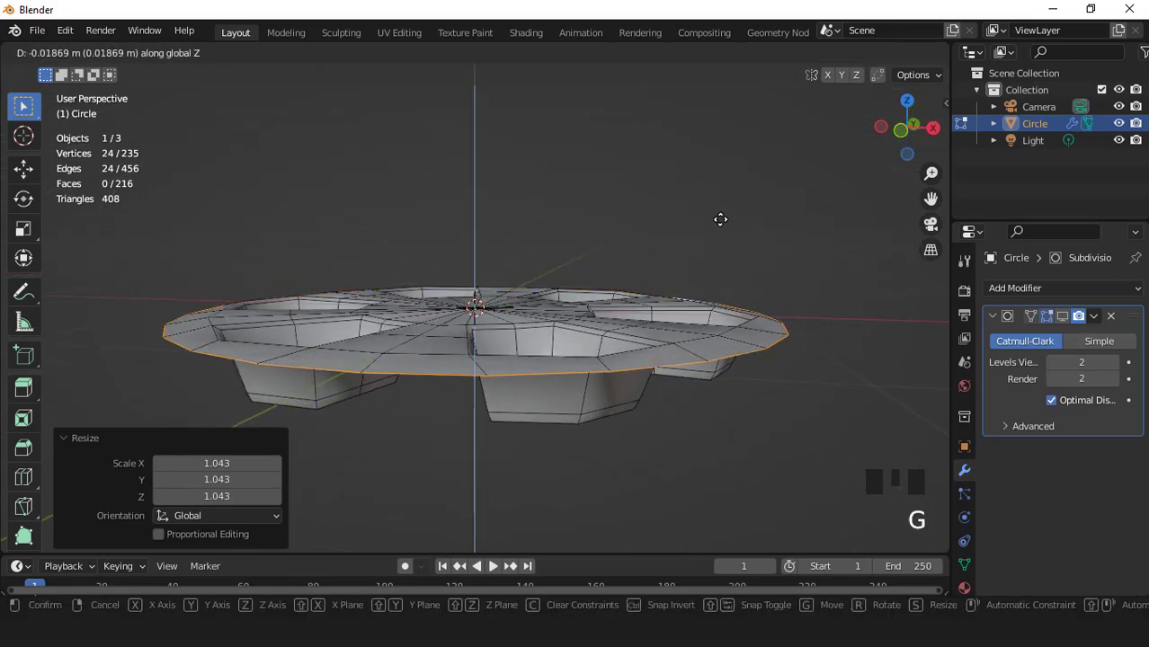
{"action": "key", "text": "KP_7"}
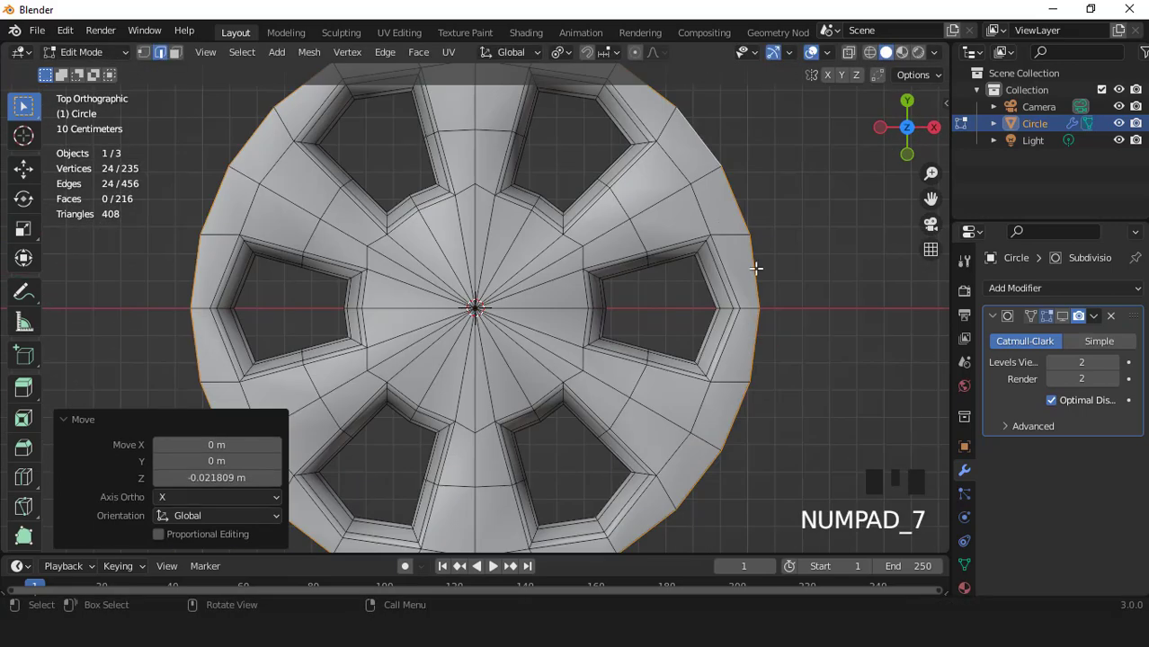
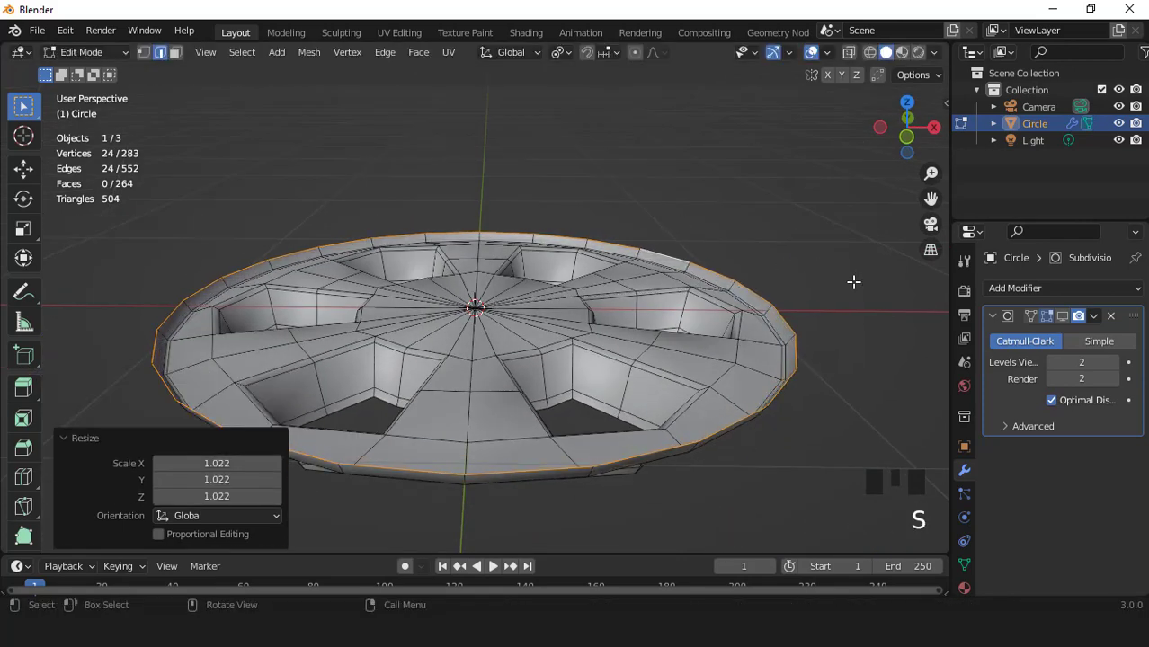
{"action": "key", "text": "e"}
{"action": "key", "text": "s"}
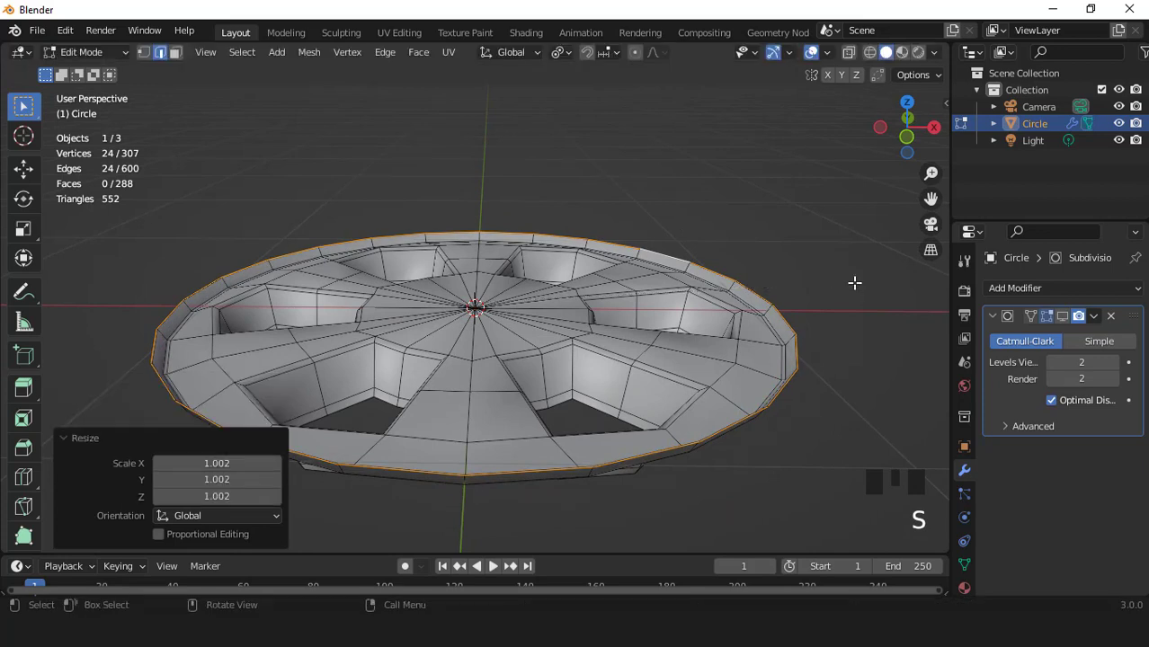
{"action": "key", "text": "e"}
{"action": "key", "text": "s"}
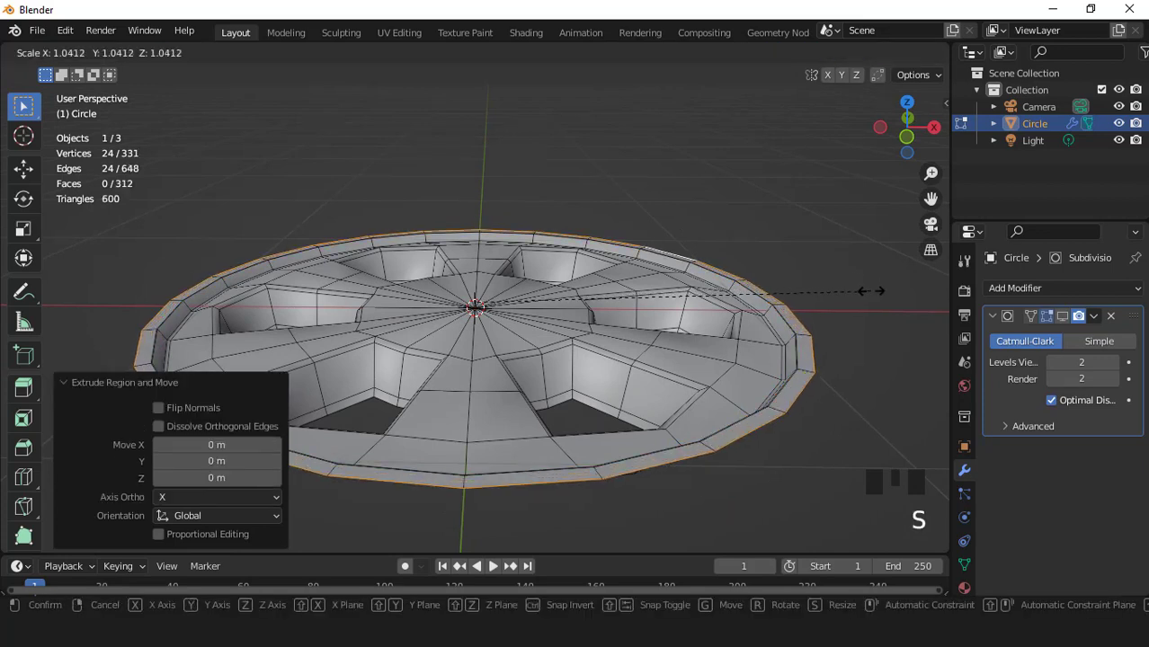
{"action": "key", "text": "e"}
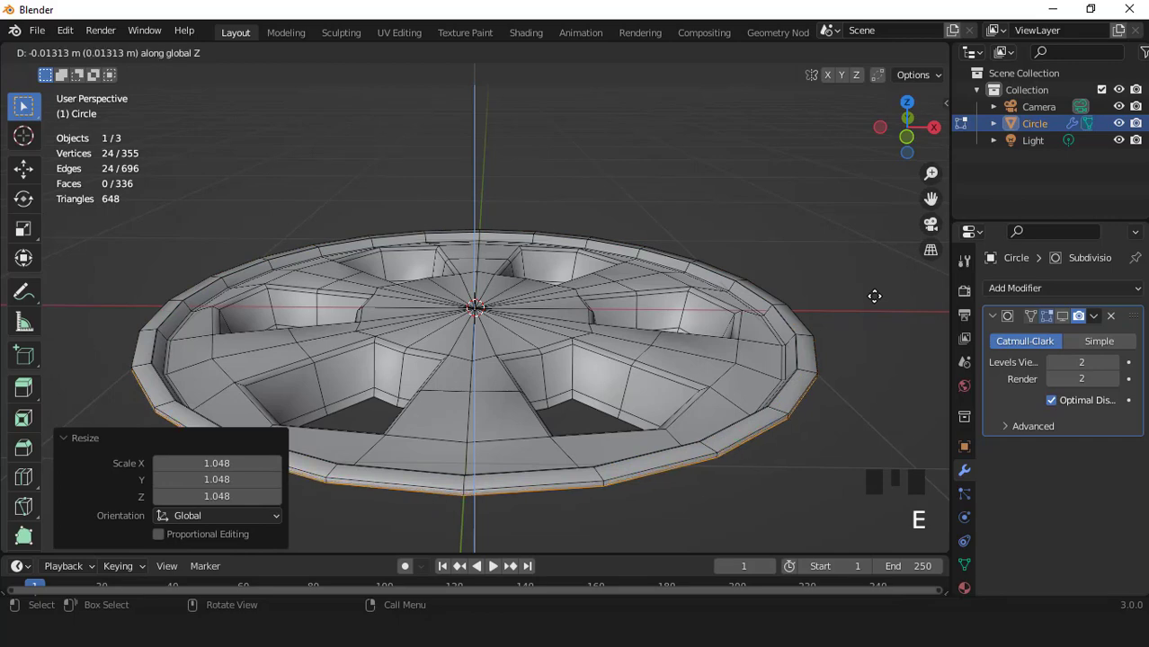
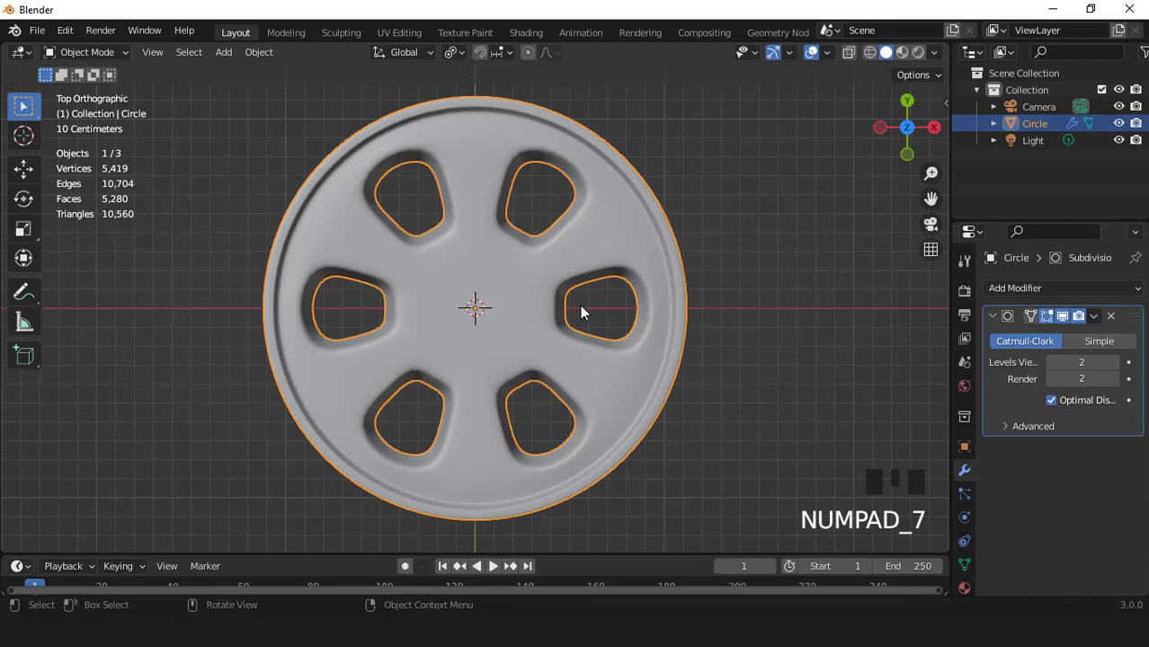
Step: Enter edit mode and select the central hub faces of the wheel
{"action": "scroll", "scroll_direction": "up", "scroll_amount": 3}
{"action": "scroll", "scroll_direction": "down", "scroll_amount": 3}
{"action": "scroll", "scroll_direction": "up", "scroll_amount": 3}
{"action": "key", "text": "Tab"}
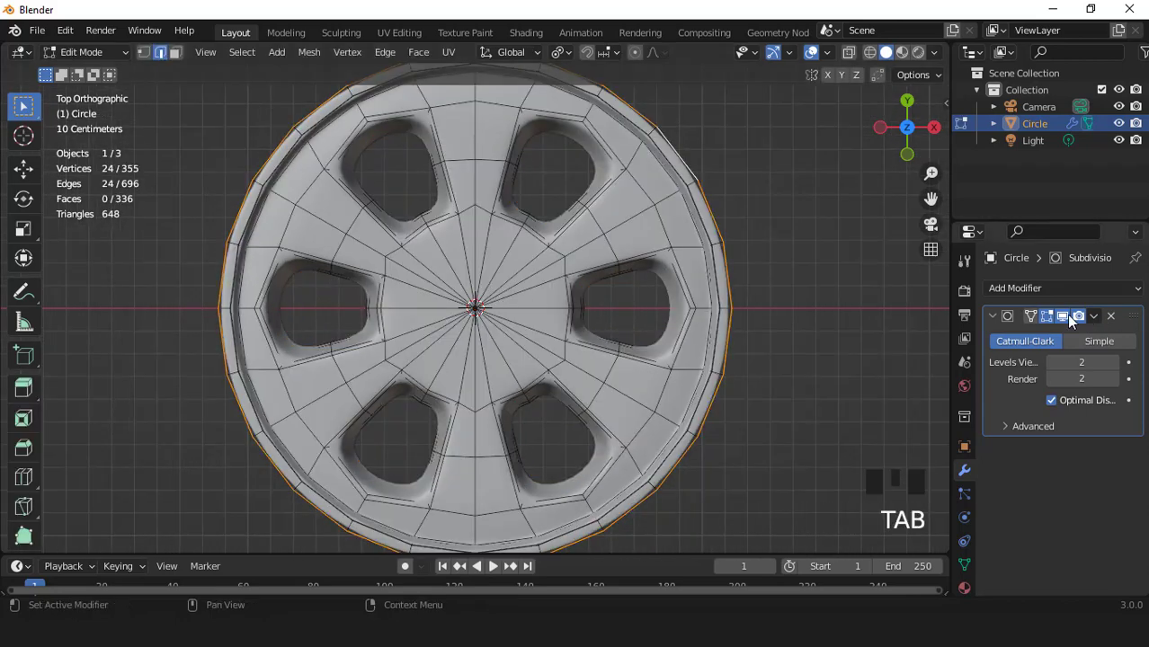
{"action": "left_click", "coordinate": [1075, 322]}
{"action": "scroll", "scroll_direction": "up", "scroll_amount": 3}
{"action": "key", "text": "3"}
Step: Inset the hub faces about 8 cm and bring up the Preferences add-ons list for LoopTools
{"action": "left_click", "coordinate": [483, 326]}
{"action": "key", "text": "i"}
{"action": "scroll", "scroll_direction": "down", "scroll_amount": 3}
{"action": "left_click_drag", "start_coordinate": [76, 35], "coordinate": [489, 105]}
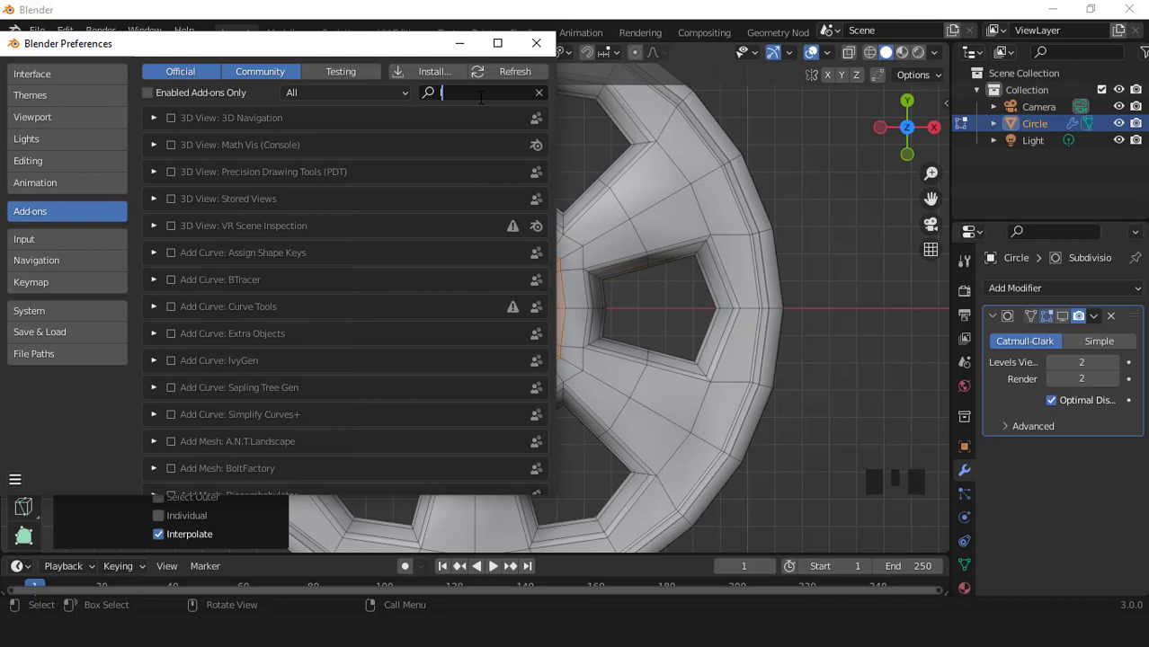
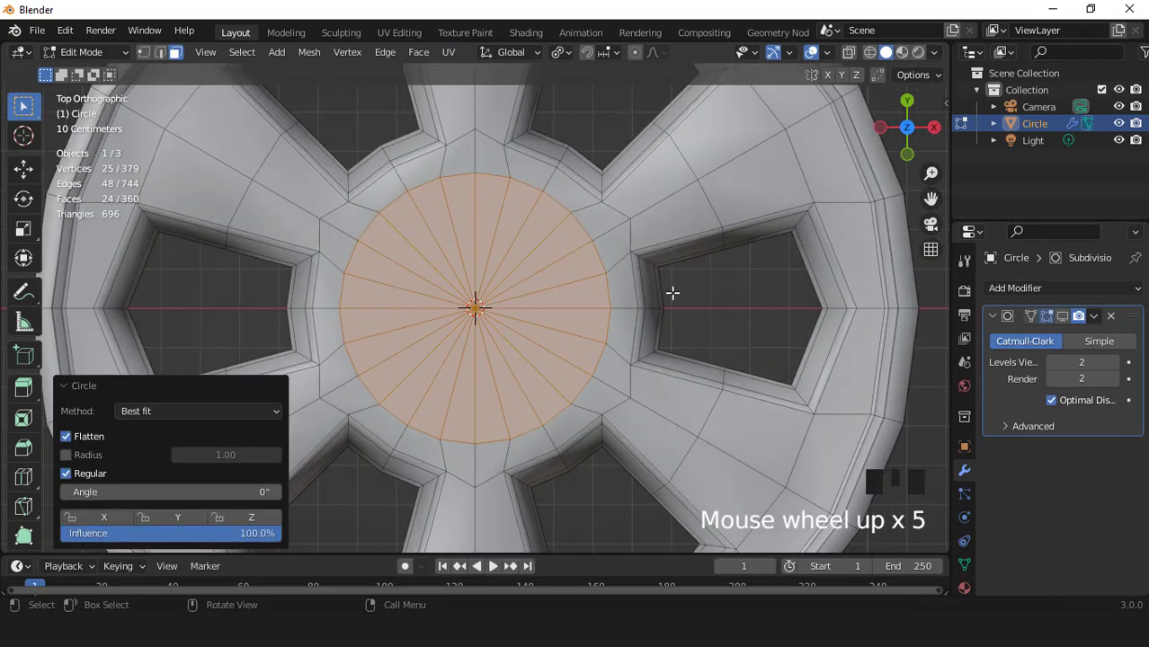
Step: Enlarge the central disc and inset two rings around it, viewing the hub at an angle
{"action": "key", "text": "s"}
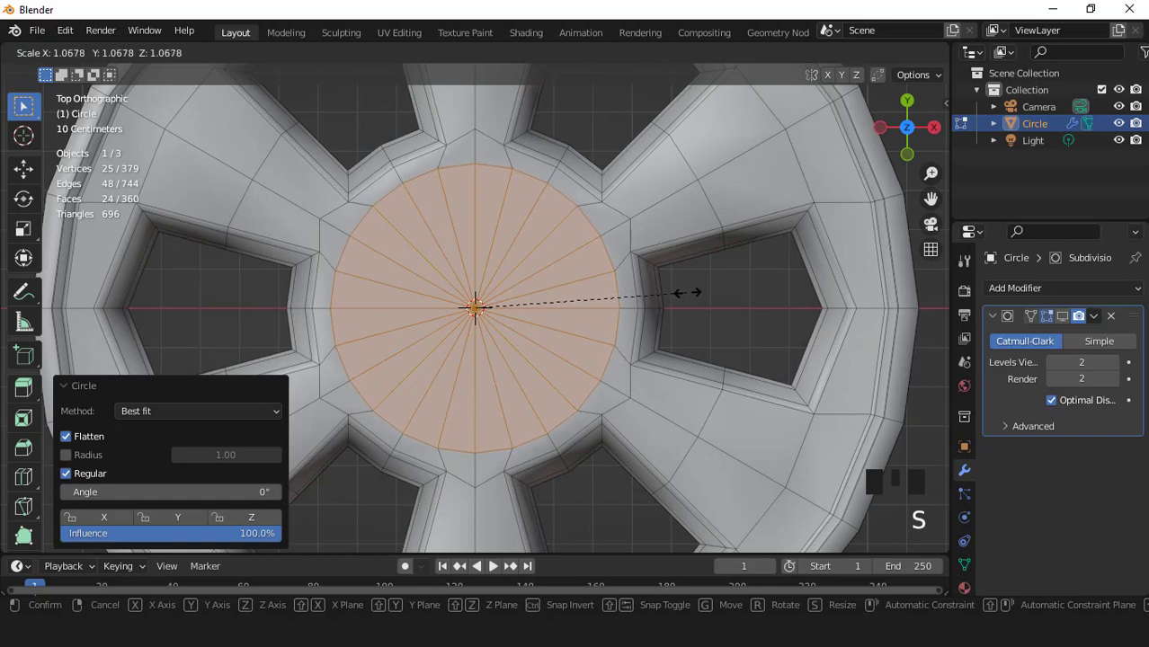
{"action": "key", "text": "s"}
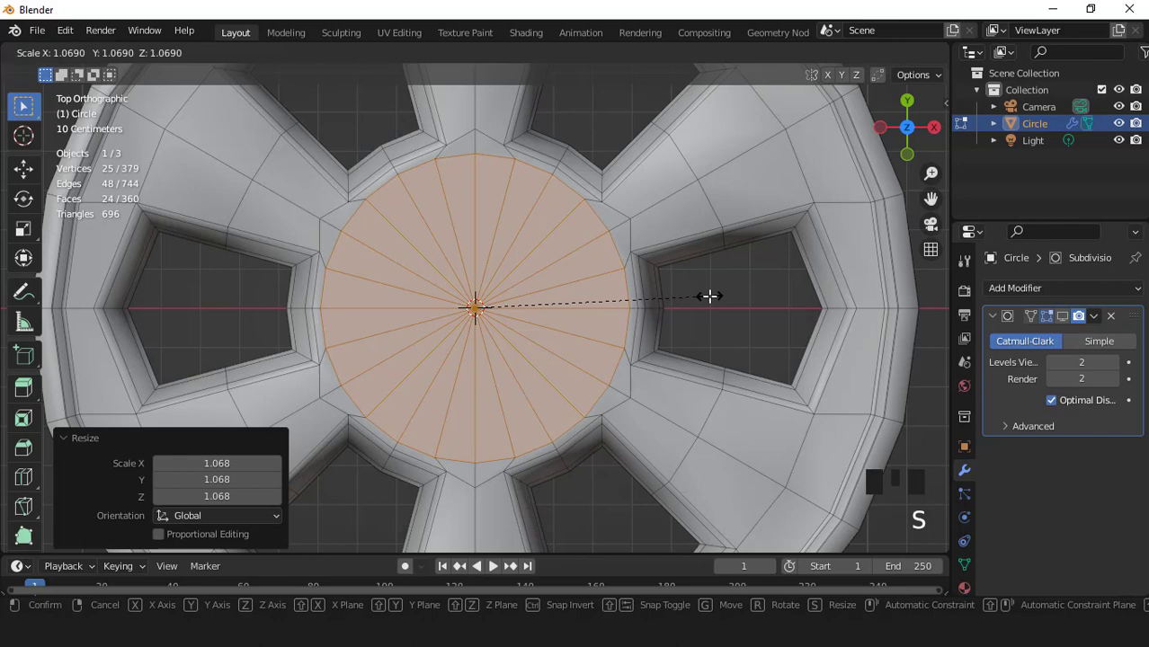
{"action": "key", "text": "i"}
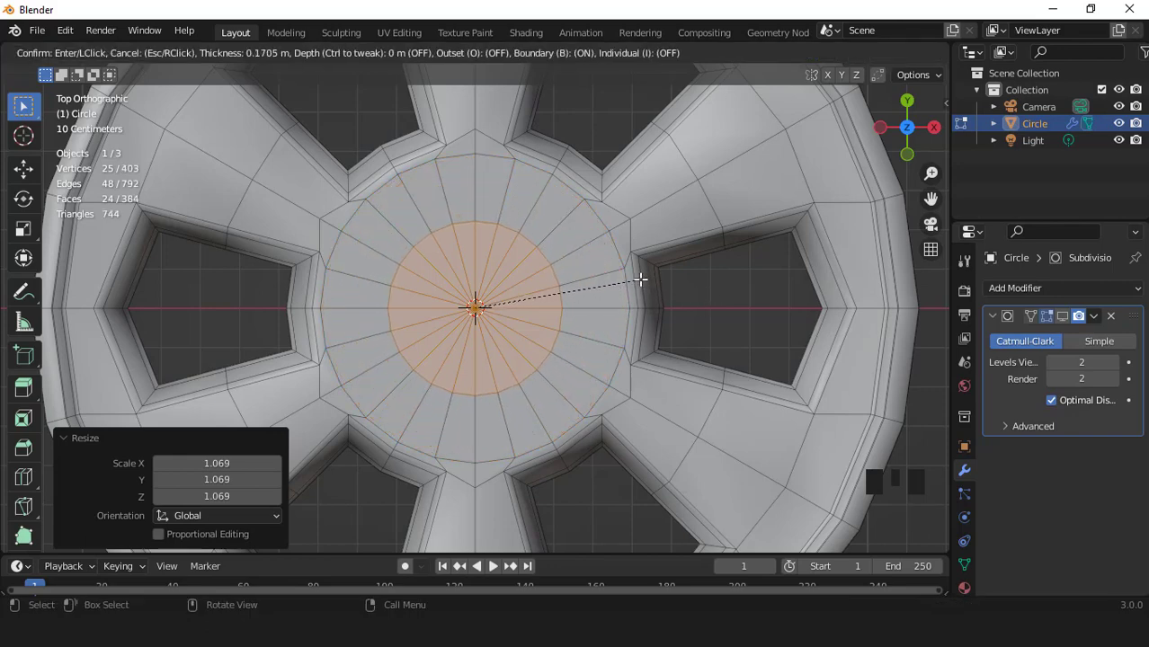
{"action": "scroll", "scroll_direction": "up", "scroll_amount": 3}
{"action": "key", "text": "i"}
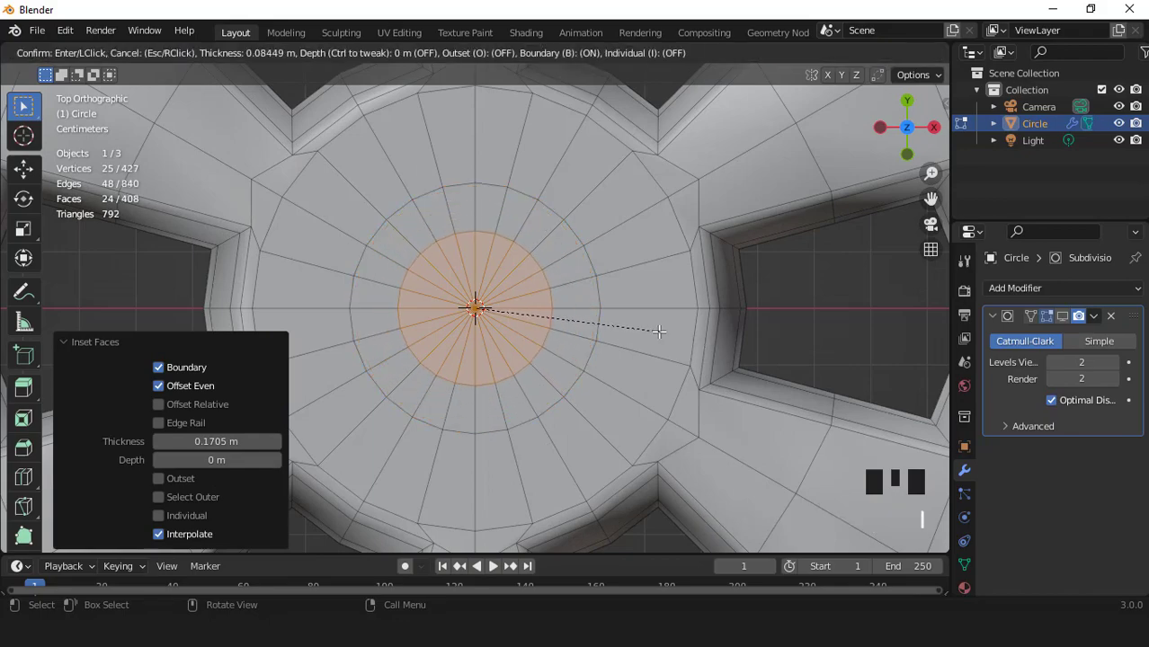
{"action": "scroll", "scroll_direction": "down", "scroll_amount": 3}
{"action": "middle_click", "coordinate": [584, 242]}
{"action": "scroll", "scroll_direction": "up", "scroll_amount": 3}
{"action": "scroll", "scroll_direction": "up", "scroll_amount": 3}
{"action": "middle_click", "coordinate": [621, 252]}
Step: Move the centre faces vertically and extrude the hub upward in steps, shrinking the top faces
{"action": "key", "text": "g"}
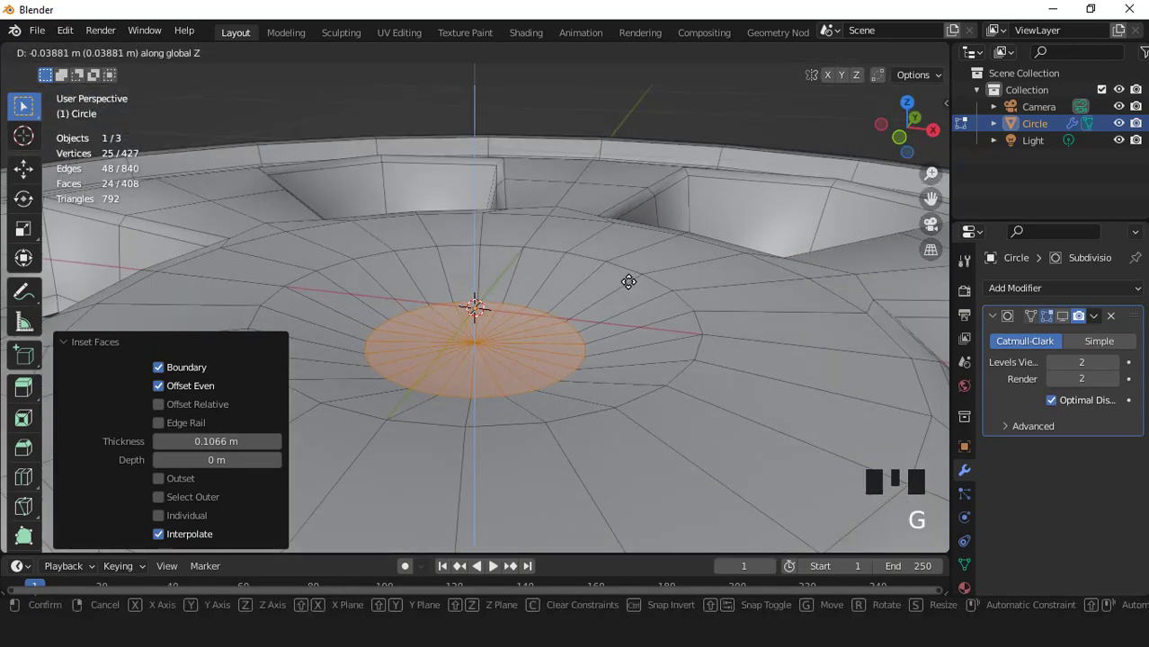
{"action": "left_click_drag", "start_coordinate": [626, 315], "coordinate": [655, 315]}
{"action": "scroll", "scroll_direction": "up", "scroll_amount": 3}
{"action": "key", "text": "e"}
{"action": "key", "text": "e"}
{"action": "key", "text": "e"}
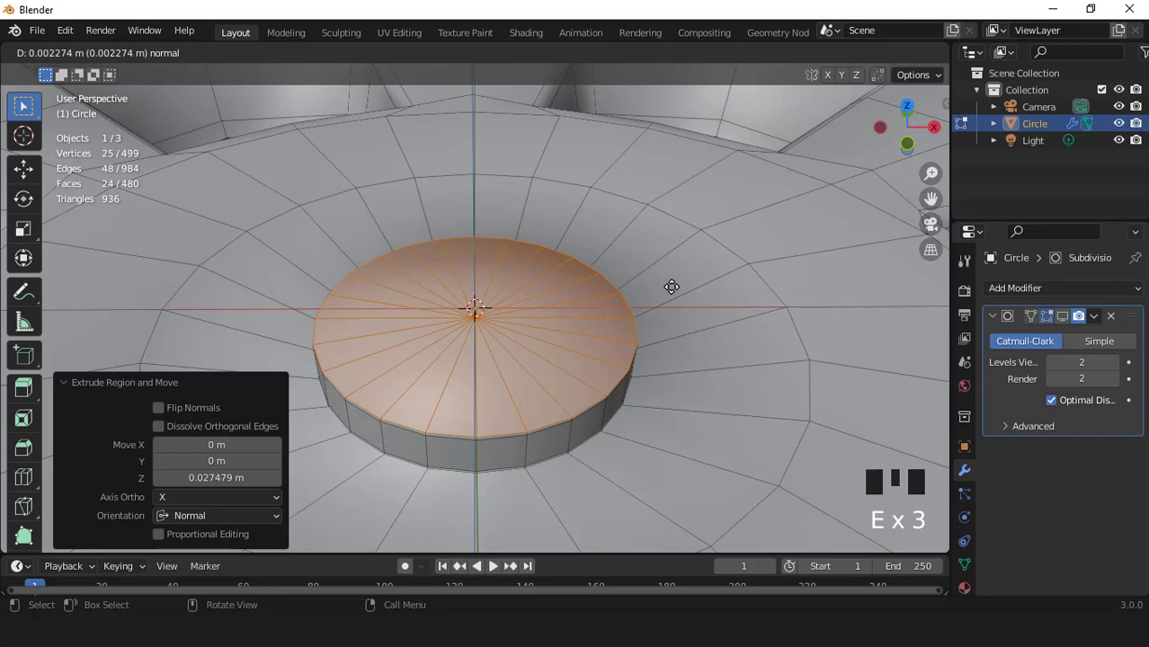
{"action": "key", "text": "e"}
{"action": "key", "text": "s"}
{"action": "key", "text": "e"}
{"action": "key", "text": "s"}
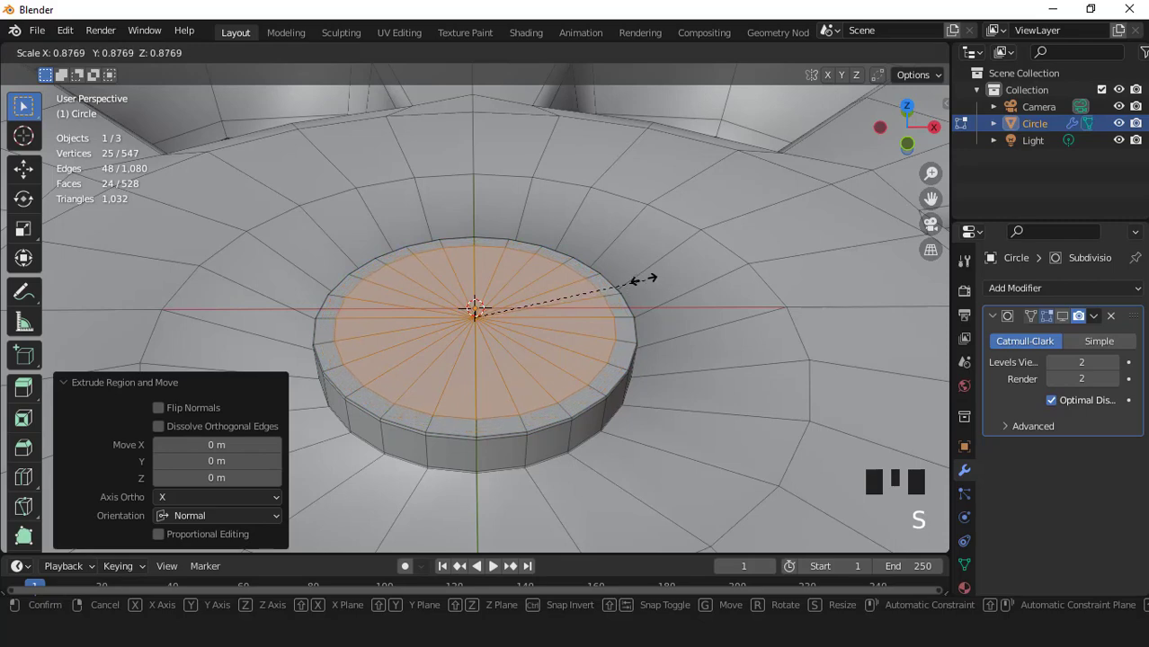
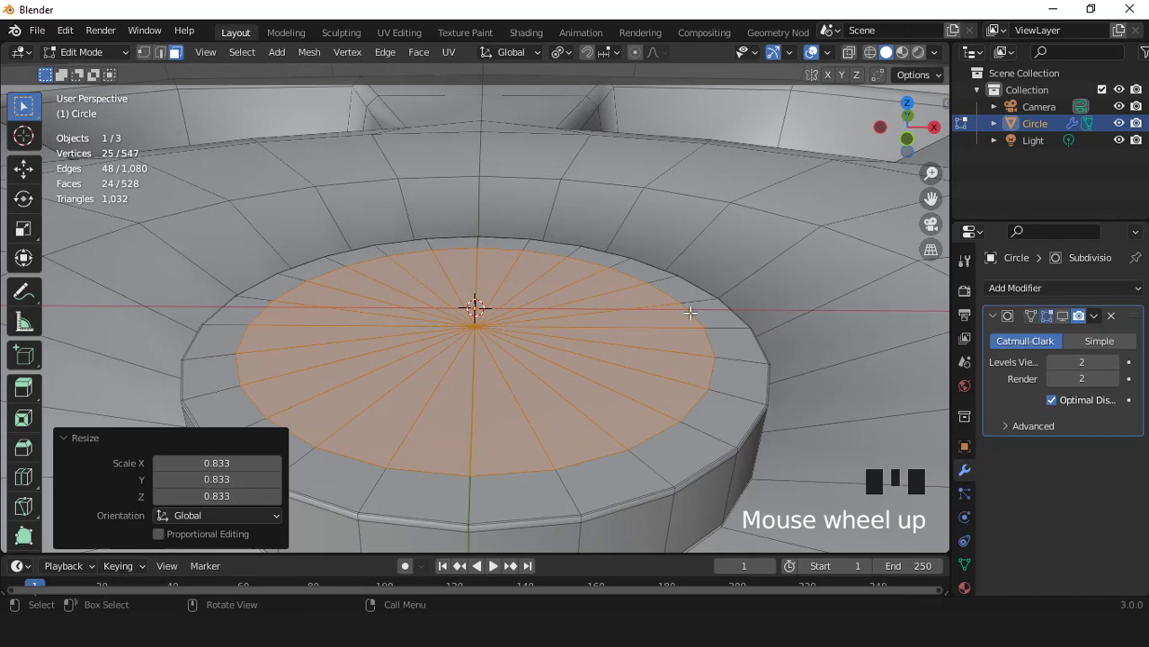
Step: Extrude and shrink the cap faces, pushing them down into the hub and back up as stepped rings
{"action": "key", "text": "e"}
{"action": "key", "text": "s"}
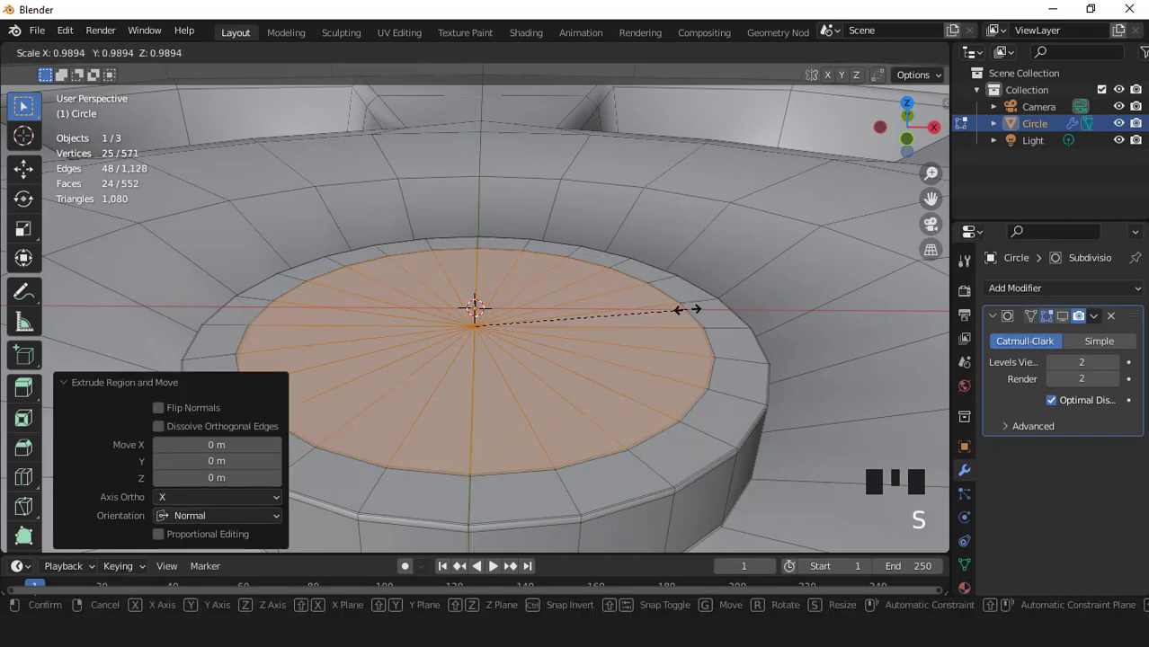
{"action": "key", "text": "e"}
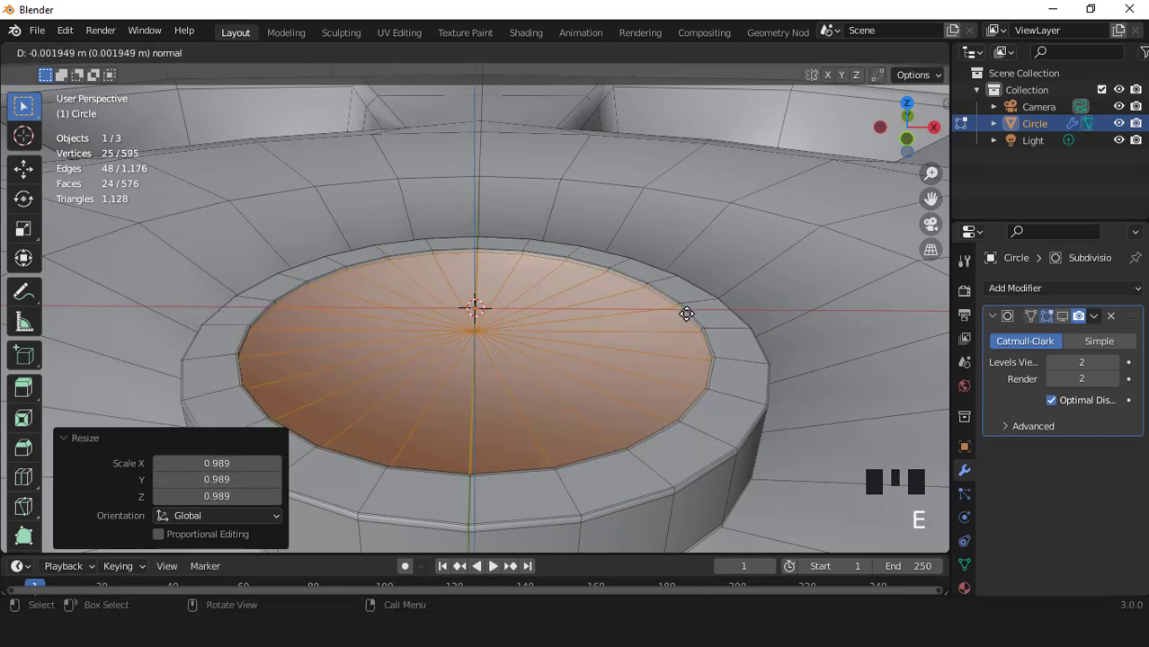
{"action": "key", "text": "e"}
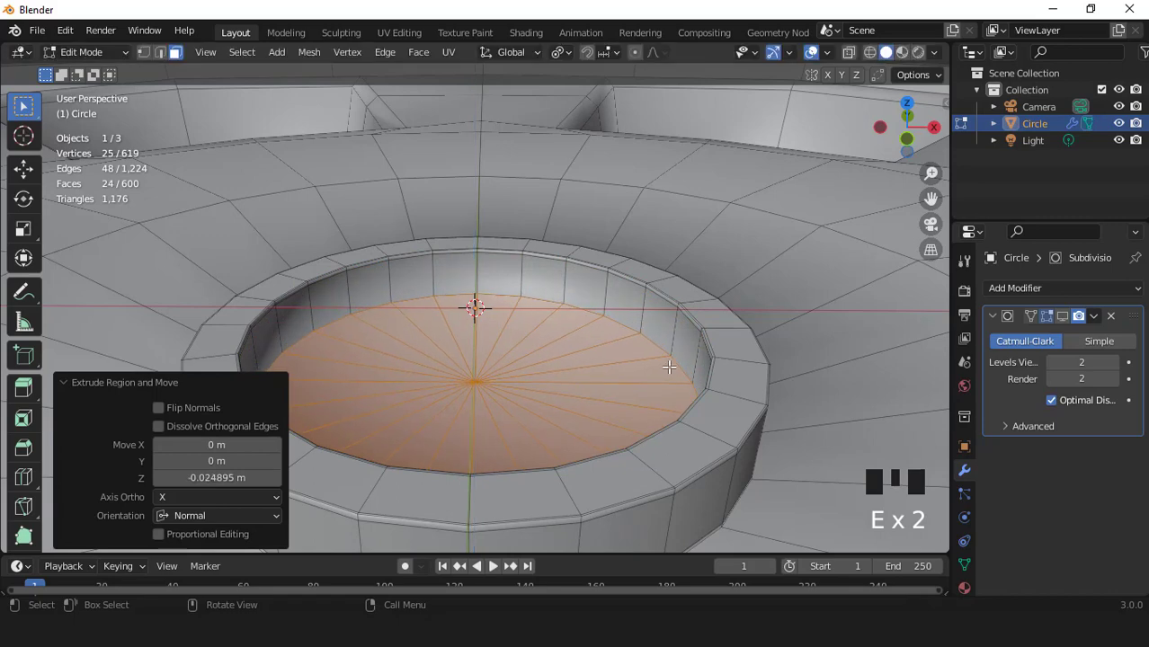
{"action": "key", "text": "e"}
{"action": "key", "text": "e"}
{"action": "key", "text": "s"}
{"action": "key", "text": "e"}
{"action": "key", "text": "e"}
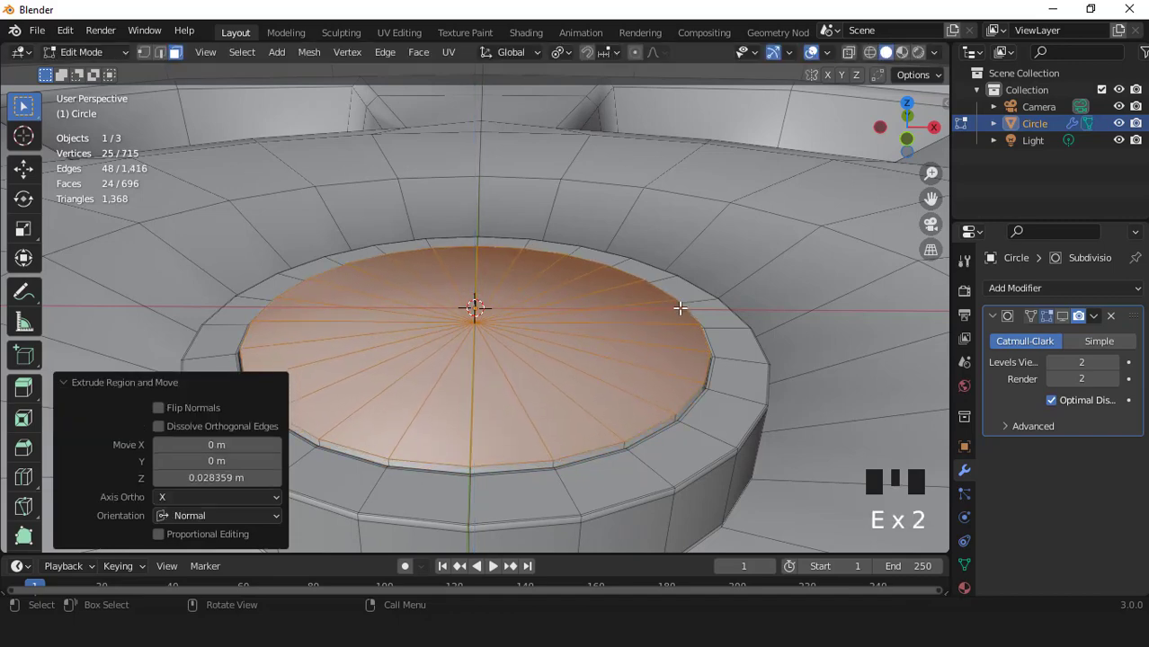
Step: Inset the cap faces twice more for the recessed centre
{"action": "key", "text": "e"}
{"action": "key", "text": "i"}
{"action": "key", "text": "i"}
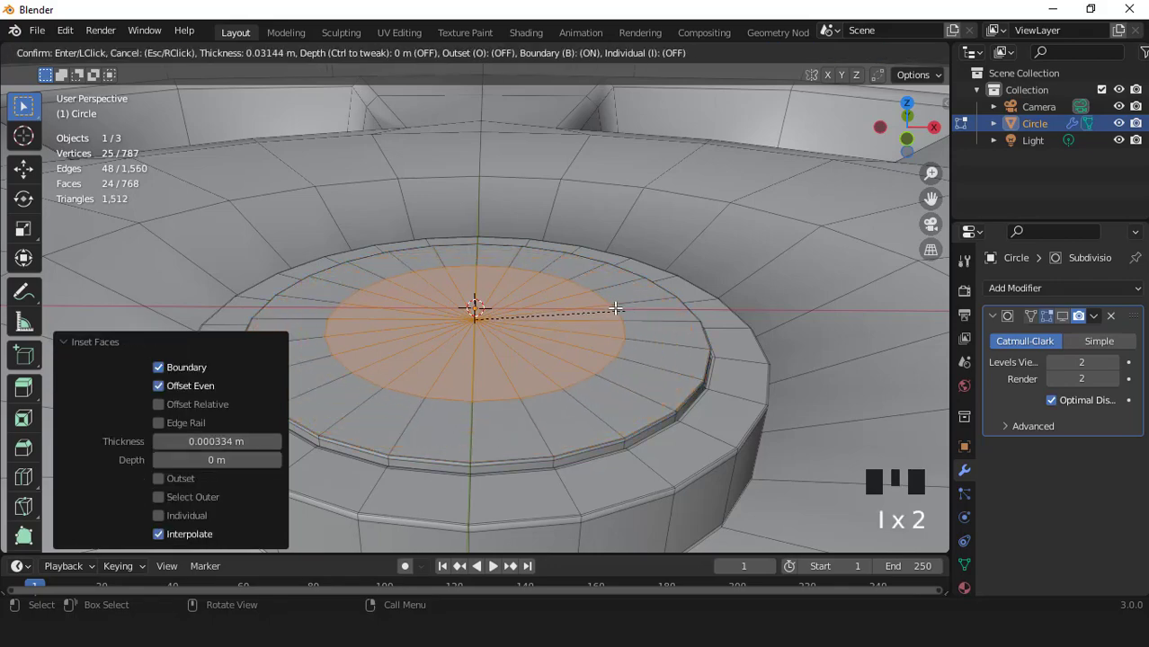
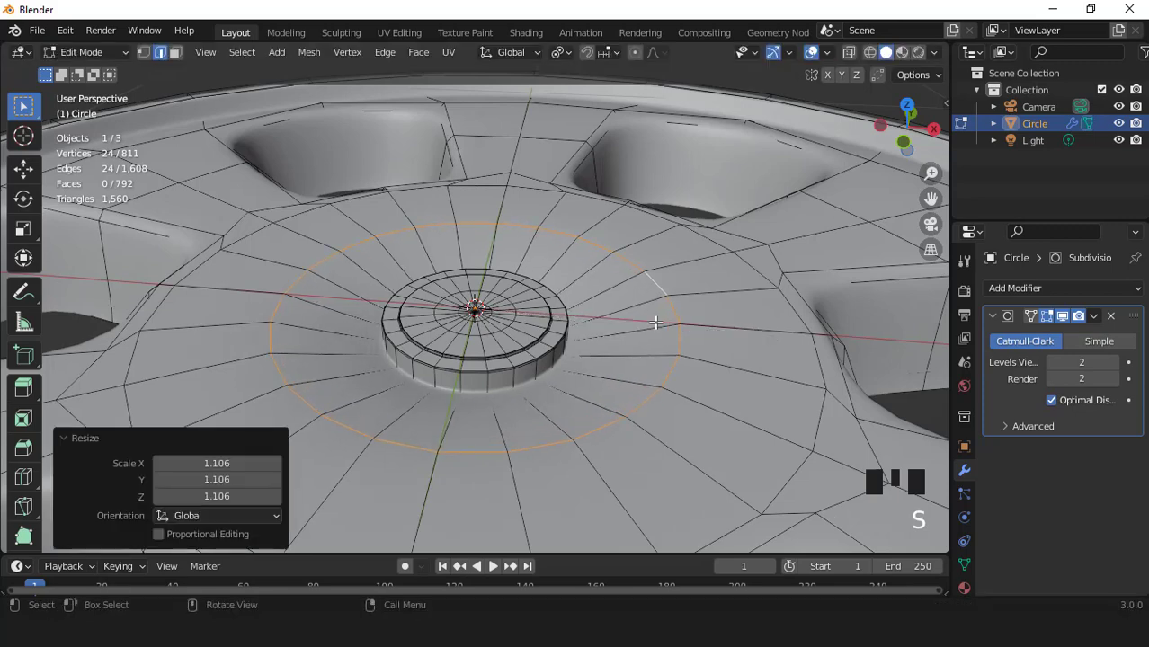
Step: Add two edge loops around the hub and slide one toward it to sharpen the centre ring
{"action": "key", "text": "ctrl+r"}
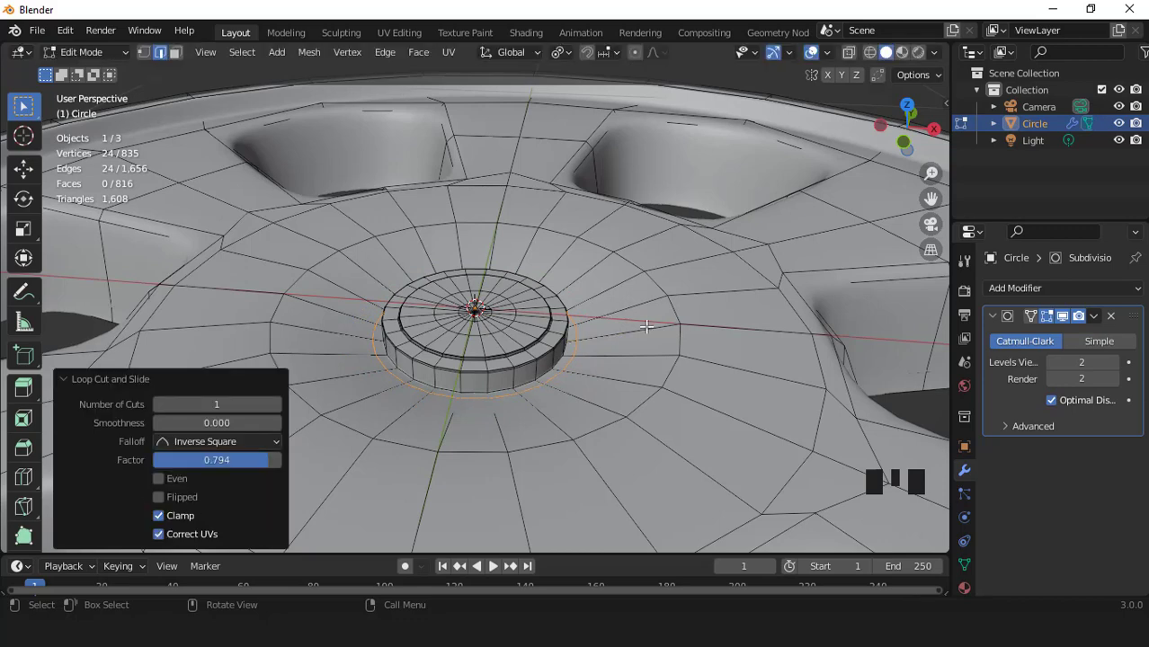
{"action": "key", "text": "ctrl+r"}
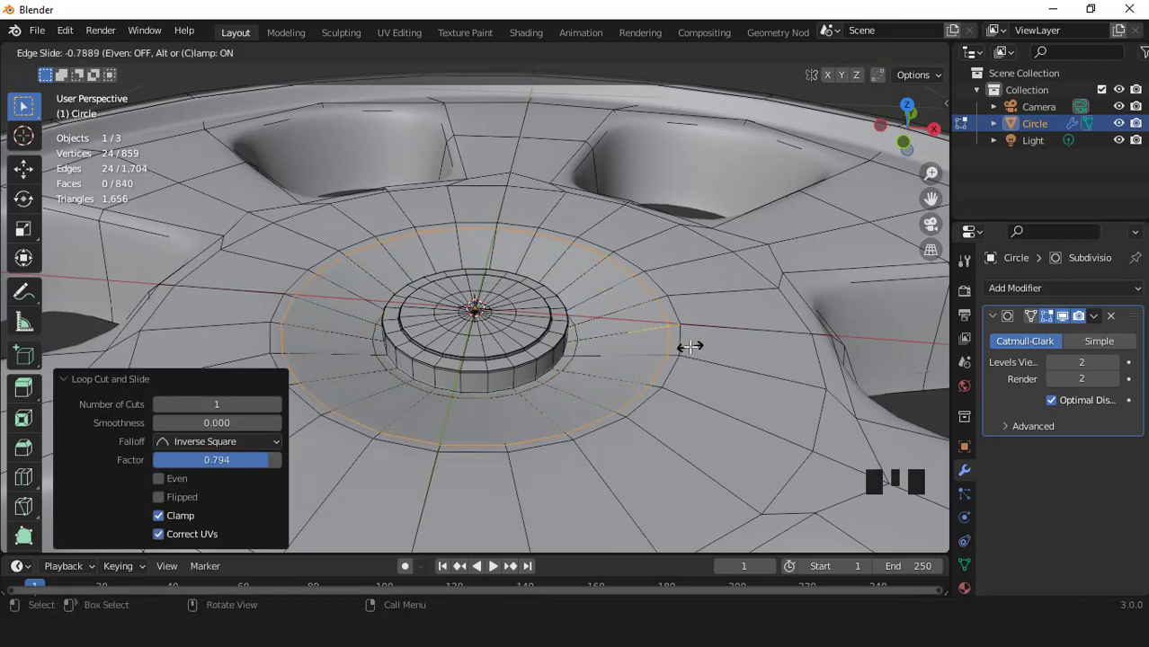
{"action": "key", "text": "Tab"}
{"action": "scroll", "scroll_direction": "down", "scroll_amount": 3}
{"action": "left_click_drag", "start_coordinate": [617, 337], "coordinate": [590, 319]}
{"action": "scroll", "scroll_direction": "up", "scroll_amount": 3}
{"action": "key", "text": "Tab"}
{"action": "scroll", "scroll_direction": "up", "scroll_amount": 3}
{"action": "key", "text": "g"}
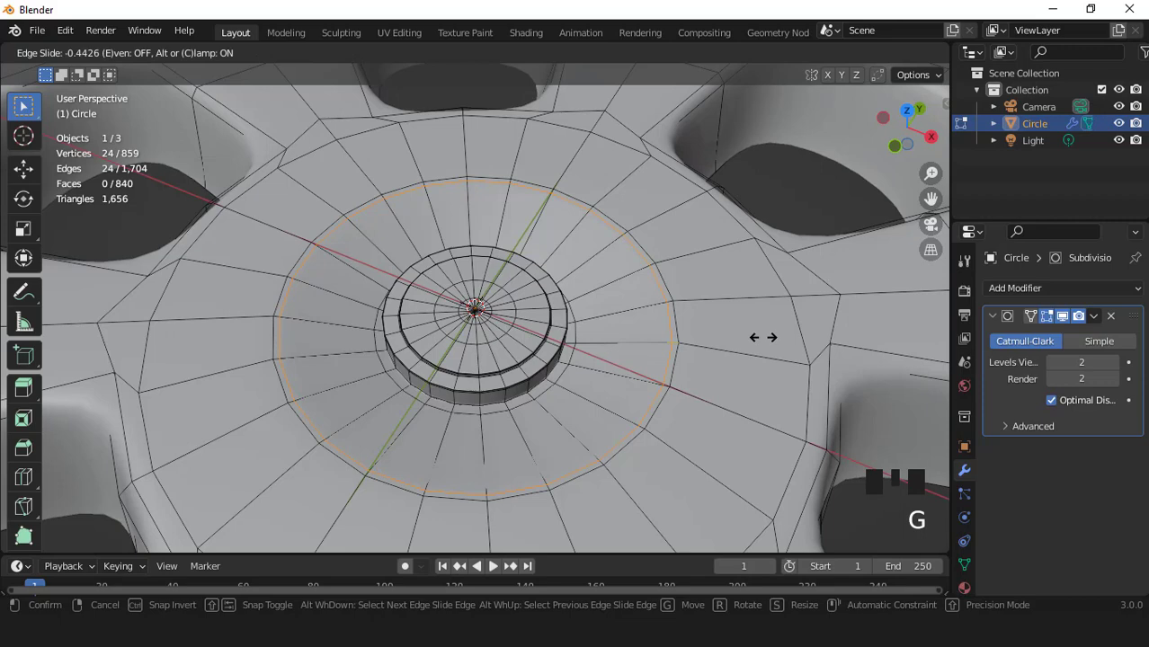
Step: Add a third loop around the hub, slide it into place and inspect the smoothed wheel
{"action": "key", "text": "ctrl+r"}
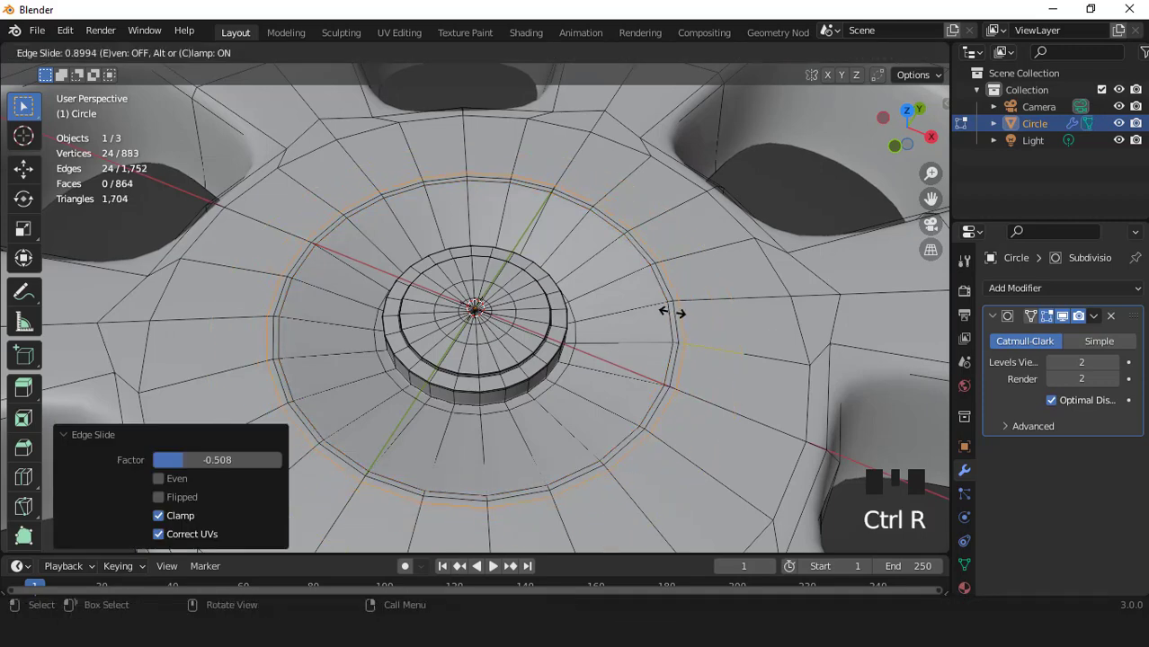
{"action": "key", "text": "Tab"}
{"action": "scroll", "scroll_direction": "down", "scroll_amount": 3}
{"action": "left_click_drag", "start_coordinate": [568, 336], "coordinate": [575, 310]}
{"action": "scroll", "scroll_direction": "up", "scroll_amount": 3}
Step: View the wheel from above and enable the Bolt Factory add-on in Preferences
{"action": "scroll", "scroll_direction": "down", "scroll_amount": 3}
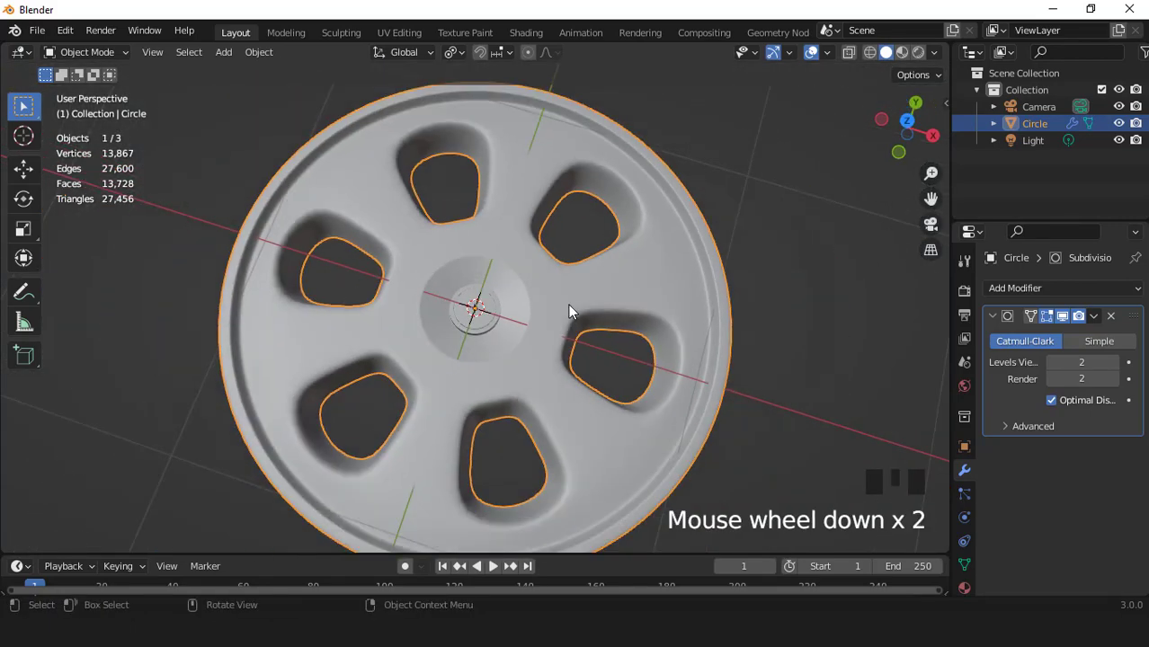
{"action": "key", "text": "KP_7"}
{"action": "scroll", "scroll_direction": "down", "scroll_amount": 3}
{"action": "scroll", "scroll_direction": "up", "scroll_amount": 3}
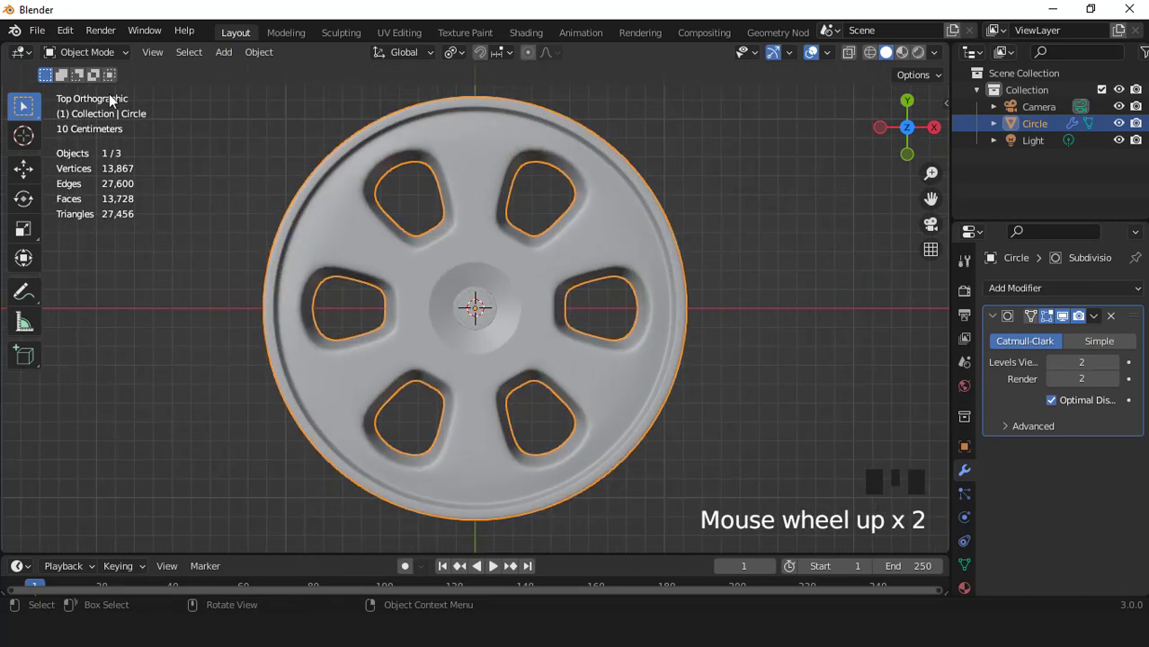
{"action": "left_click_drag", "start_coordinate": [73, 30], "coordinate": [493, 90]}
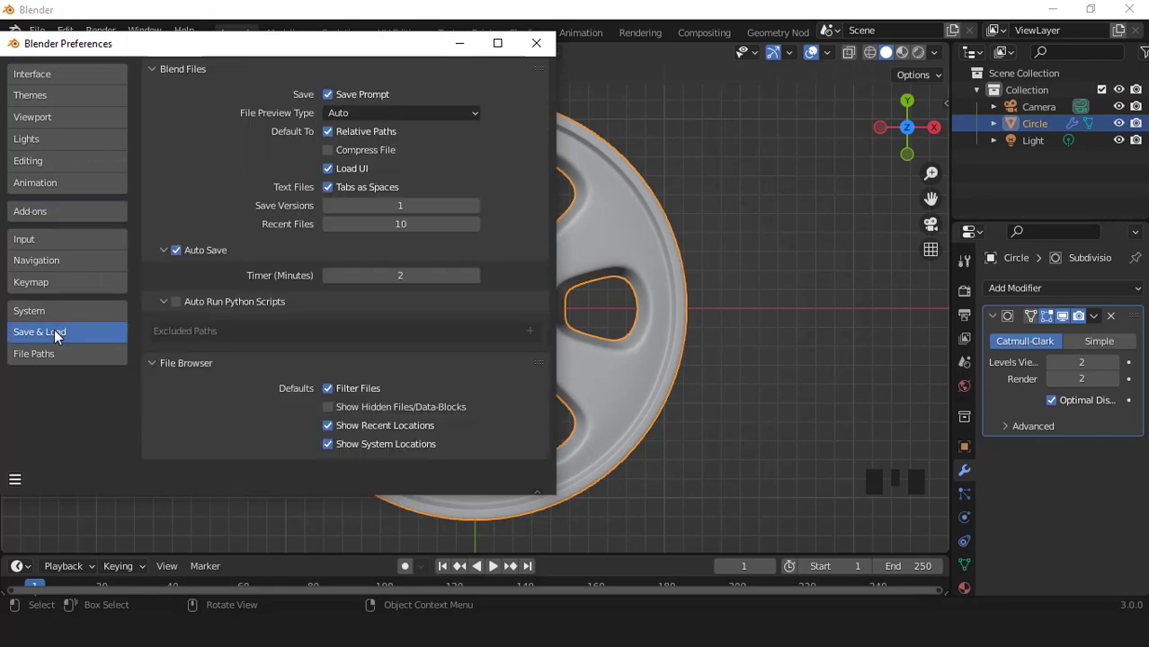
Step: Add a BoltFactory hex-head bolt at the wheel's centre via Shift+A > Mesh > Bolt
{"action": "scroll", "scroll_direction": "down", "scroll_amount": 3}
{"action": "left_click_drag", "start_coordinate": [538, 255], "coordinate": [224, 57]}
{"action": "left_click_drag", "start_coordinate": [224, 56], "coordinate": [562, 299]}
{"action": "scroll", "scroll_direction": "down", "scroll_amount": 3}
{"action": "scroll", "scroll_direction": "down", "scroll_amount": 3}
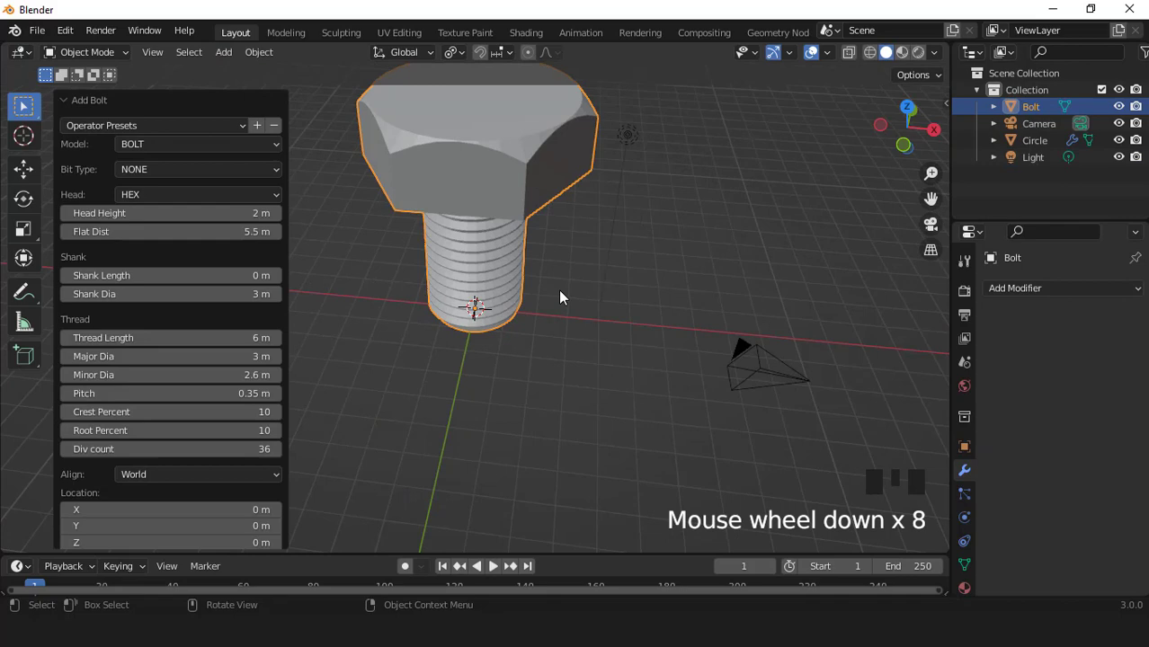
Step: Select the bolt and scale it down to a tiny fraction of its size
{"action": "scroll", "scroll_direction": "down", "scroll_amount": 3}
{"action": "left_click_drag", "start_coordinate": [208, 204], "coordinate": [519, 209]}
{"action": "scroll", "scroll_direction": "down", "scroll_amount": 3}
{"action": "left_click_drag", "start_coordinate": [515, 185], "coordinate": [489, 213]}
{"action": "left_click", "coordinate": [489, 213]}
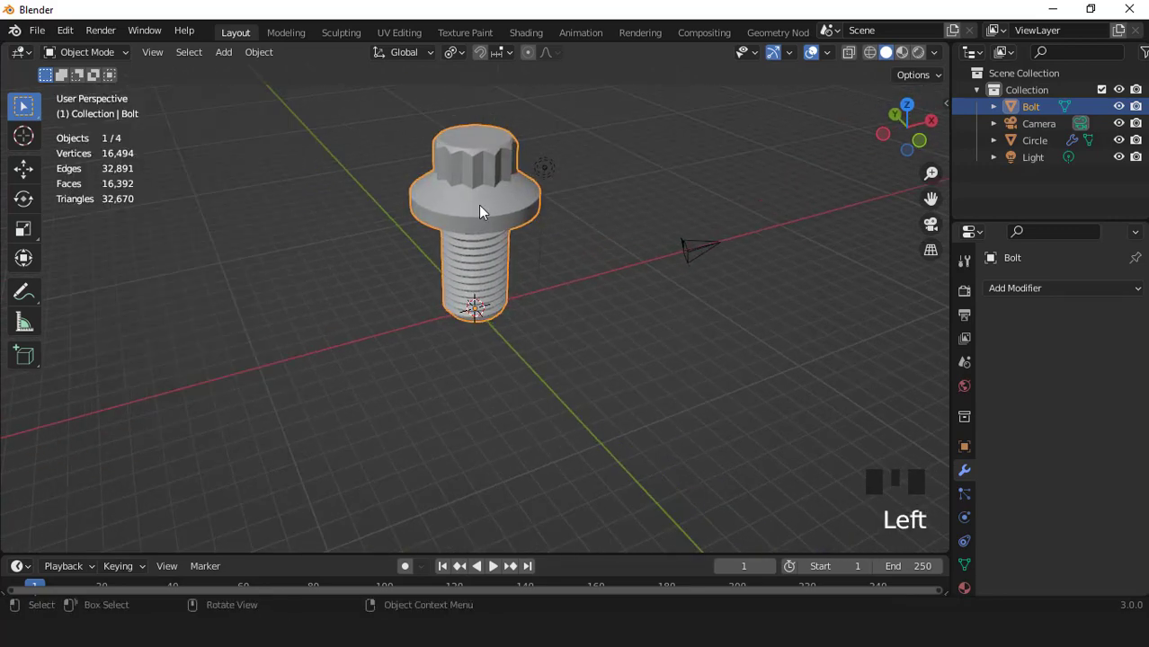
{"action": "scroll", "scroll_direction": "up", "scroll_amount": 3}
{"action": "key", "text": "s"}
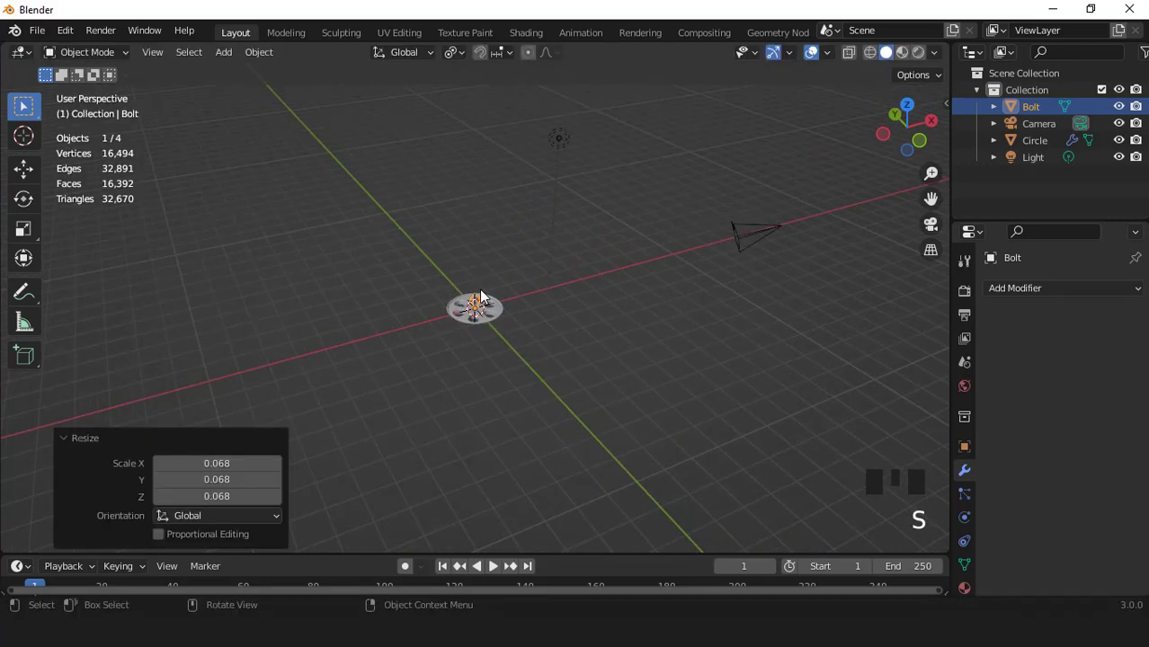
{"action": "key", "text": "KP_7"}
{"action": "scroll", "scroll_direction": "up", "scroll_amount": 3}
{"action": "key", "text": "s"}
Step: Move the bolt about 31 cm along Y above the hub and shrink it further
{"action": "scroll", "scroll_direction": "down", "scroll_amount": 3}
{"action": "key", "text": "g"}
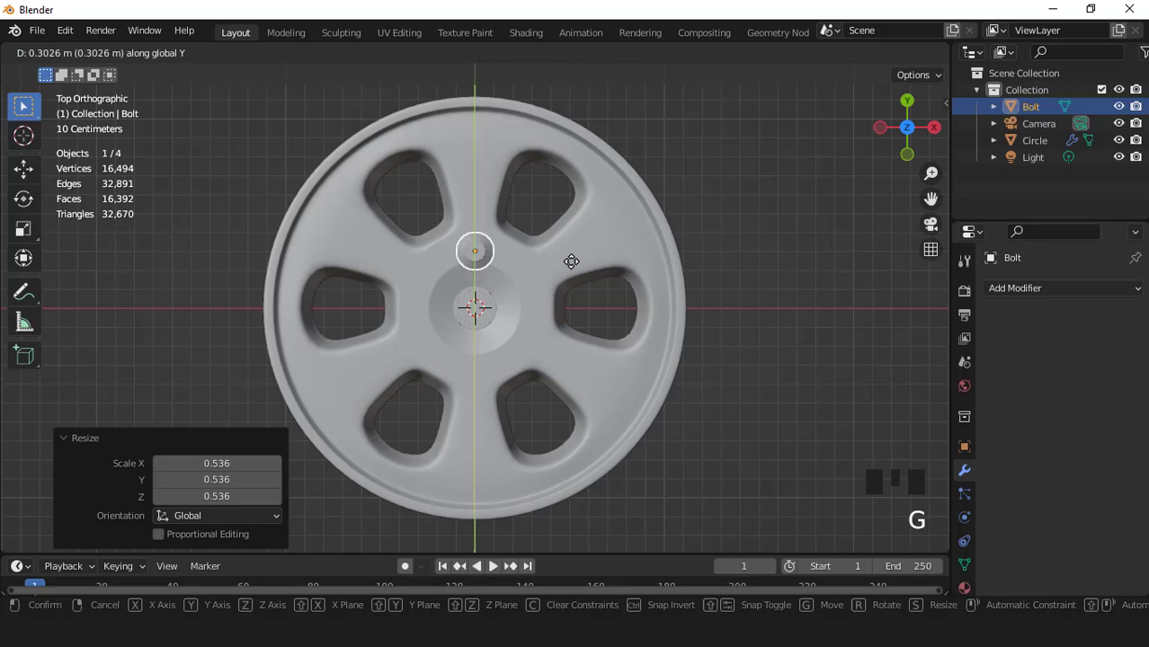
{"action": "scroll", "scroll_direction": "up", "scroll_amount": 3}
{"action": "key", "text": "s"}
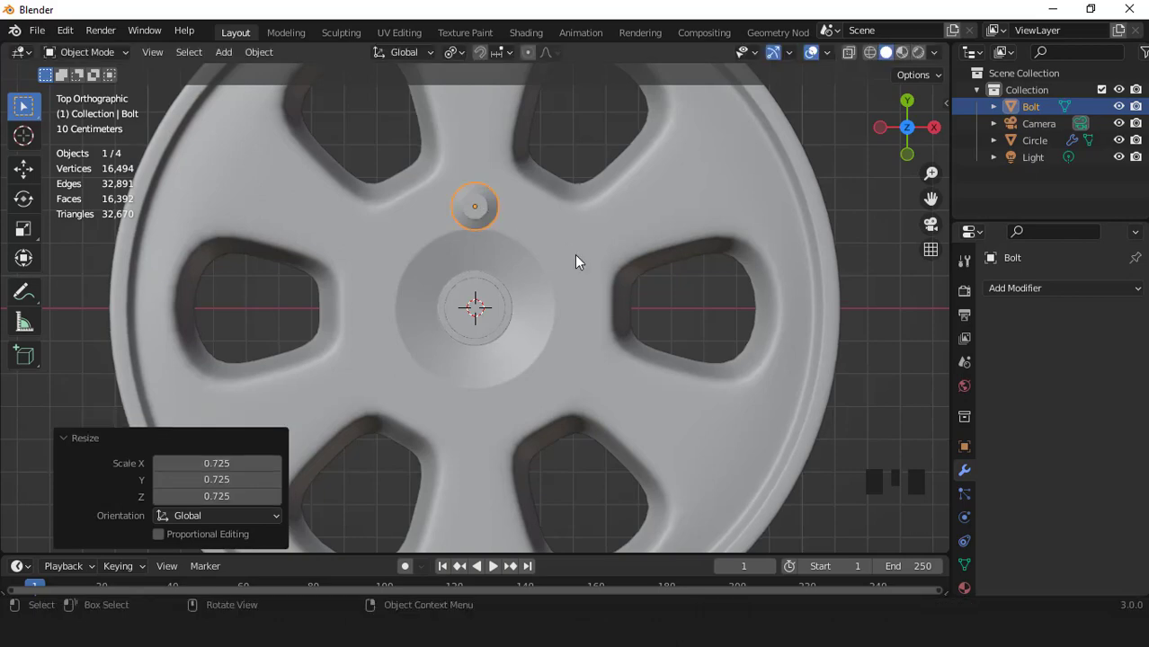
{"action": "scroll", "scroll_direction": "up", "scroll_amount": 3}
Step: Select the wheel, enter Edit Mode and select the edge loop around the hub
{"action": "left_click", "coordinate": [573, 276]}
{"action": "key", "text": "Tab"}
{"action": "scroll", "scroll_direction": "up", "scroll_amount": 3}
{"action": "double_click", "coordinate": [608, 285]}
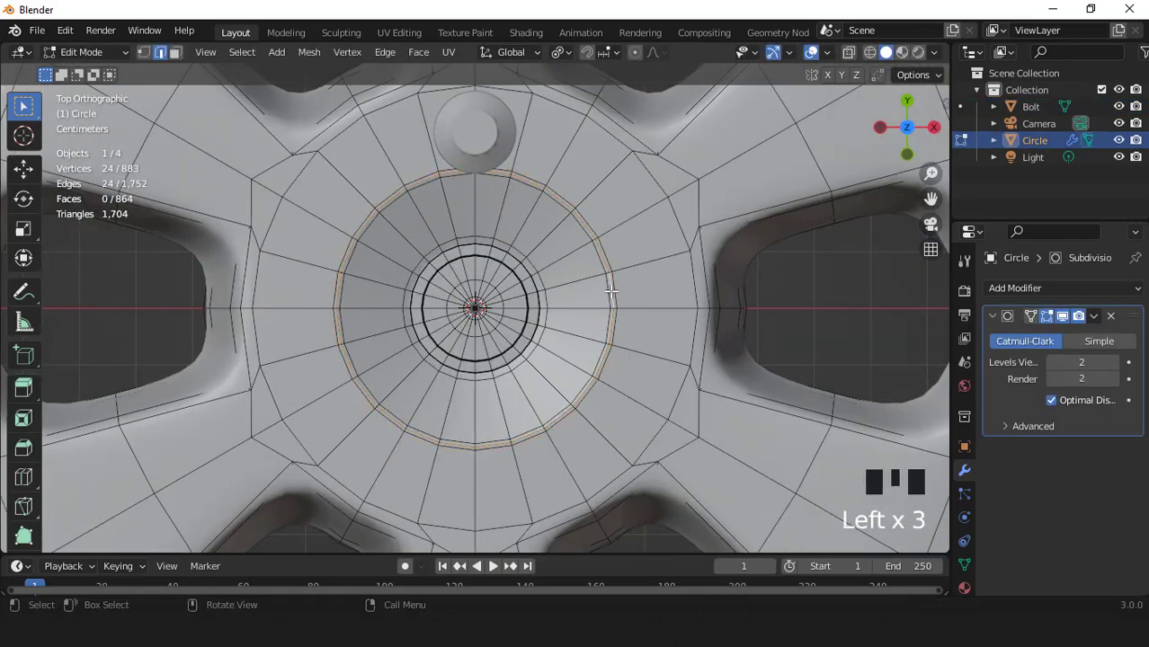
Step: Grow the hub ring selection and scale it inward to about 93%
{"action": "key", "text": "ctrl+KP_Add"}
{"action": "key", "text": "s"}
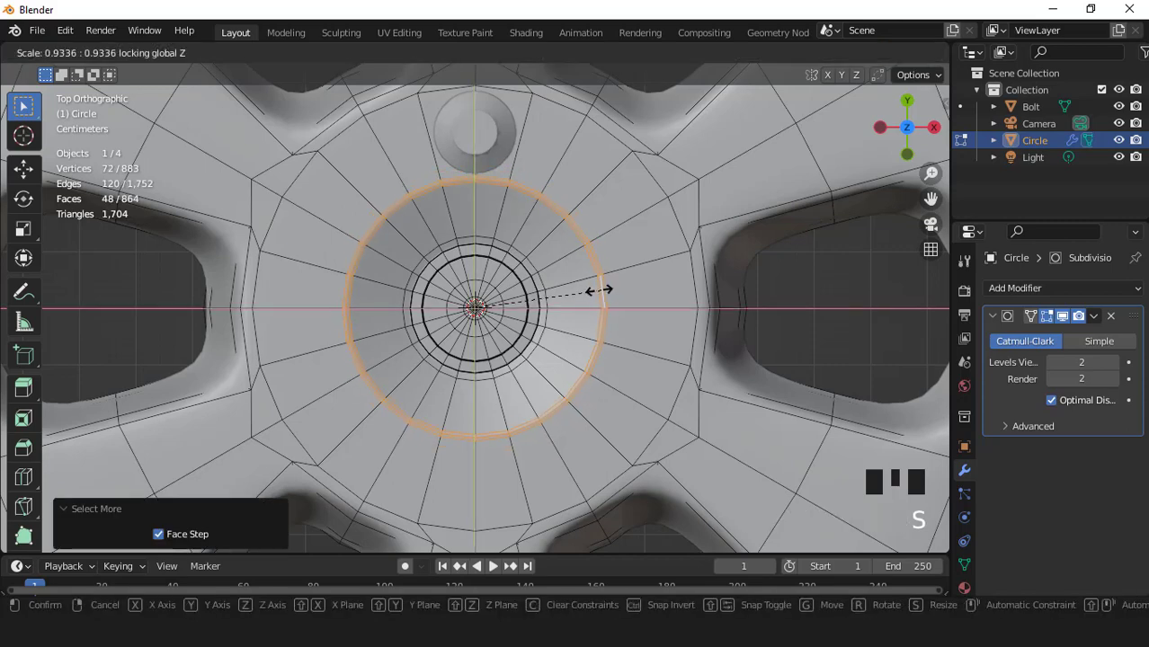
{"action": "key", "text": "Tab"}
Step: Select the bolt and reposition it along Y above the hub
{"action": "left_click", "coordinate": [497, 149]}
{"action": "scroll", "scroll_direction": "down", "scroll_amount": 3}
{"action": "key", "text": "g"}
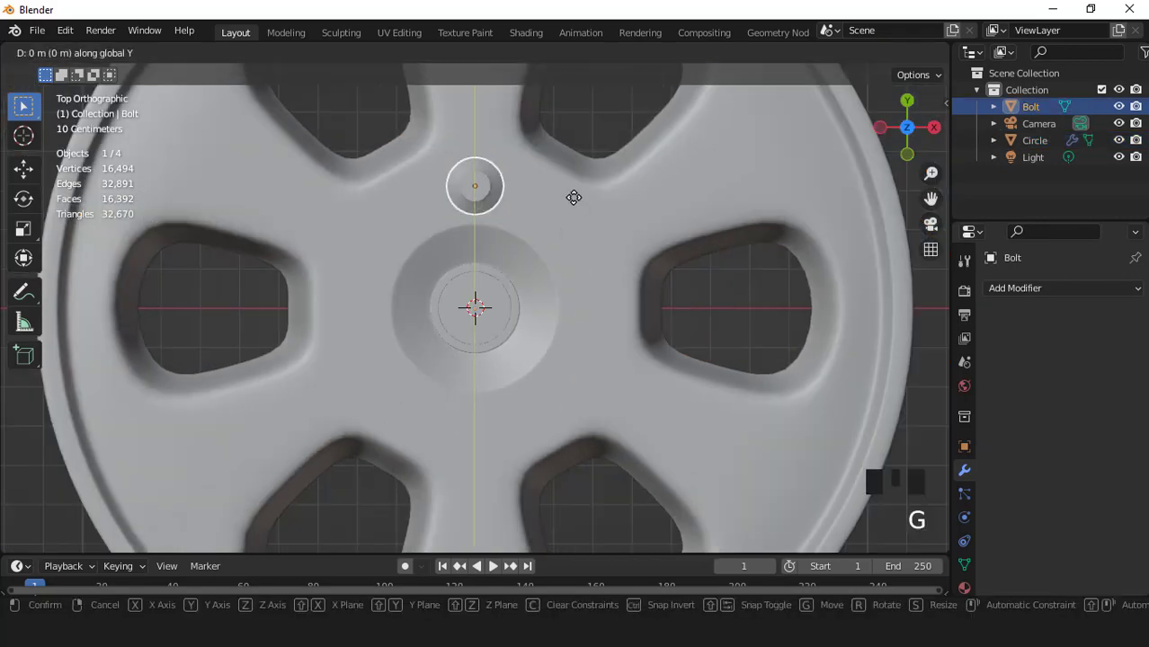
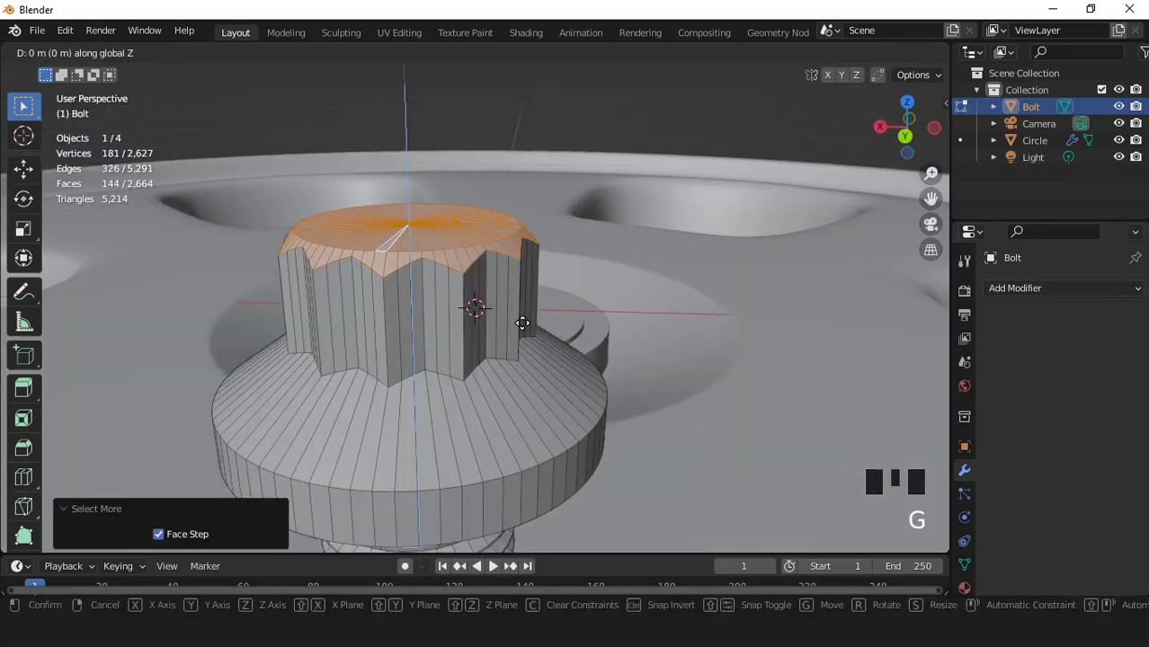
Step: Enter Edit Mode on the bolt and adjust its height along Z
{"action": "key", "text": "Tab"}
{"action": "scroll", "scroll_direction": "down", "scroll_amount": 3}
{"action": "left_click_drag", "start_coordinate": [611, 361], "coordinate": [644, 279]}
{"action": "scroll", "scroll_direction": "up", "scroll_amount": 3}
{"action": "key", "text": "g"}
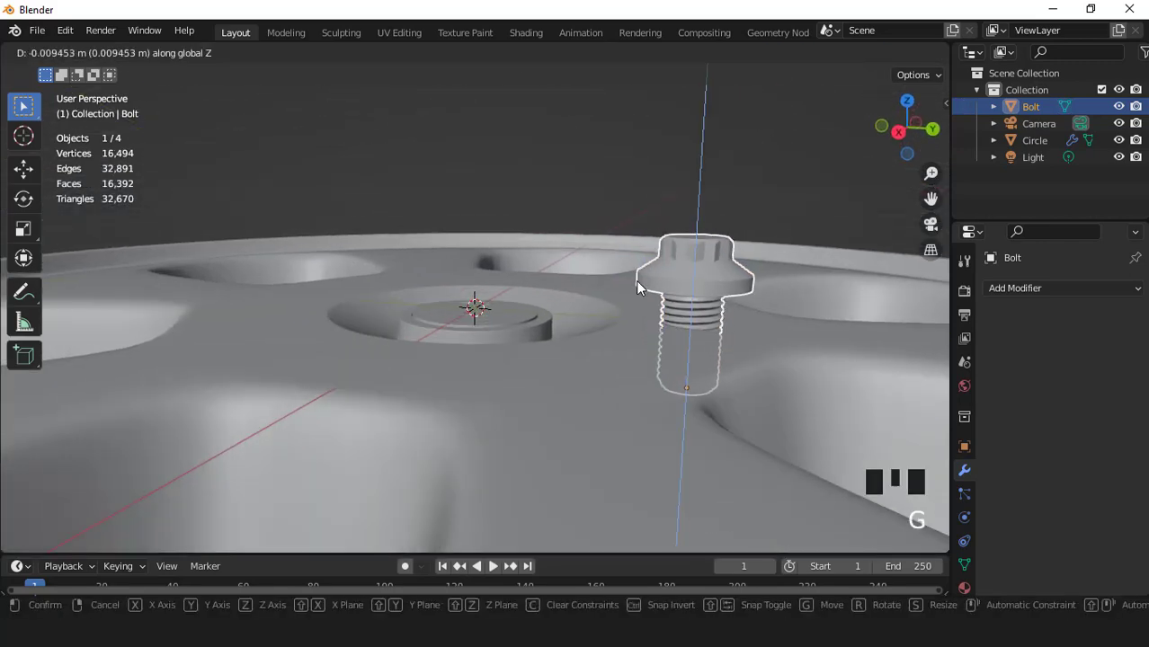
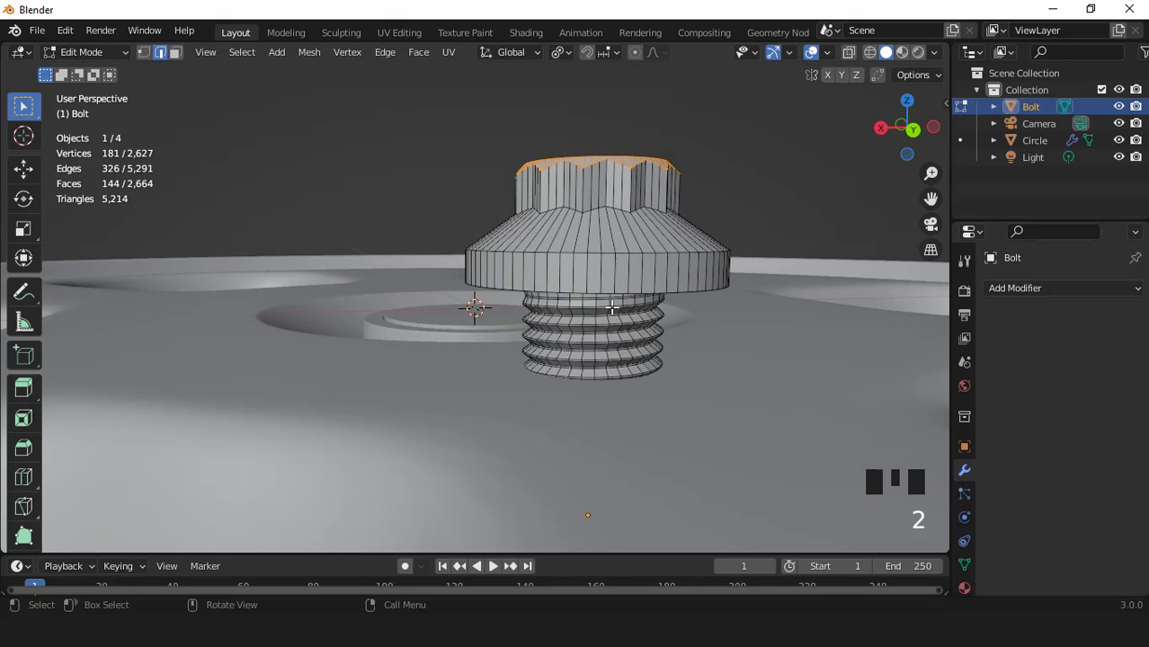
Step: Duplicate the 72-vertex loop under the bolt head and separate it as Bolt.001
{"action": "left_click", "coordinate": [607, 286]}
{"action": "key", "text": "shift+d"}
{"action": "key", "text": "p"}
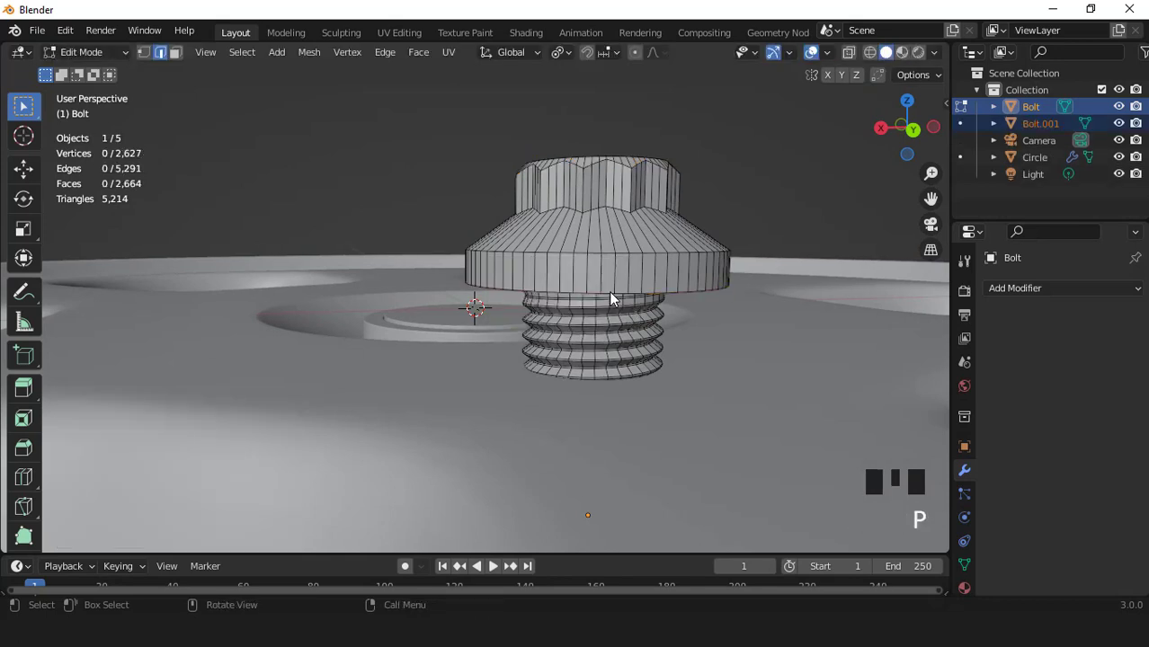
{"action": "key", "text": "Tab"}
Step: Select Bolt.001, enter Edit Mode and isolate it in local view
{"action": "left_click", "coordinate": [617, 298]}
{"action": "scroll", "scroll_direction": "down", "scroll_amount": 3}
{"action": "middle_click", "coordinate": [594, 334]}
{"action": "key", "text": "Tab"}
{"action": "key", "text": "KP_Divide"}
Step: Fill the separated loop with a face and position the disc vertically
{"action": "key", "text": "a"}
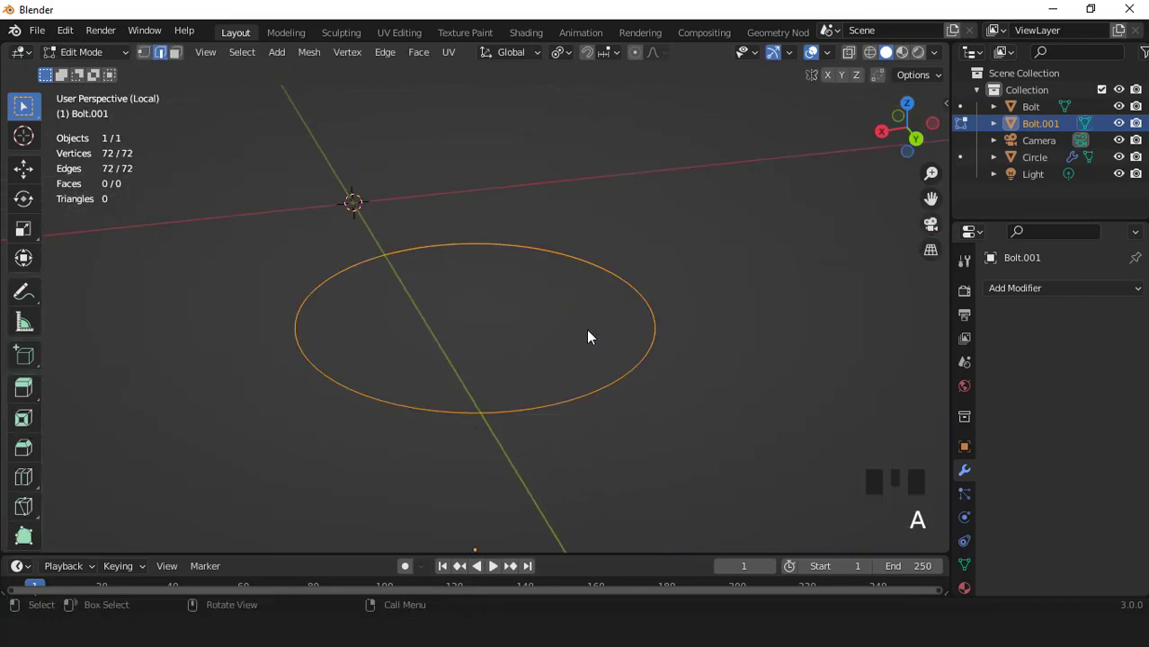
{"action": "key", "text": "1"}
{"action": "key", "text": "f"}
{"action": "key", "text": "3"}
{"action": "scroll", "scroll_direction": "down", "scroll_amount": 3}
{"action": "key", "text": "KP_Divide"}
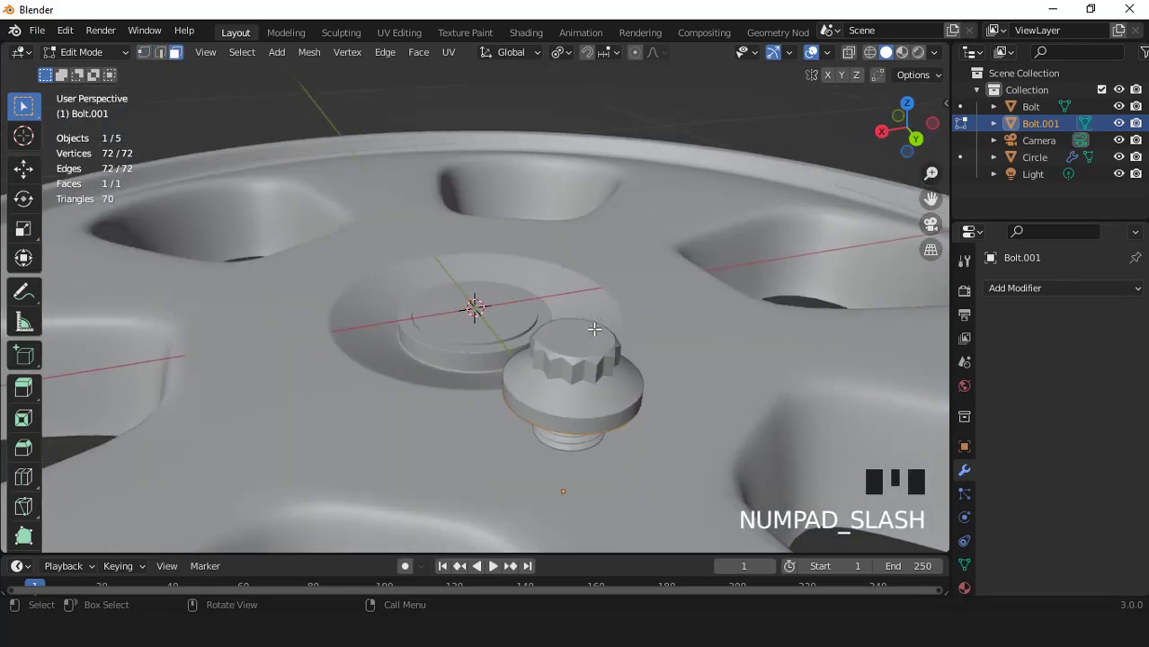
{"action": "key", "text": "KP_Decimal"}
{"action": "middle_click", "coordinate": [617, 369]}
{"action": "scroll", "scroll_direction": "up", "scroll_amount": 3}
{"action": "key", "text": "g"}
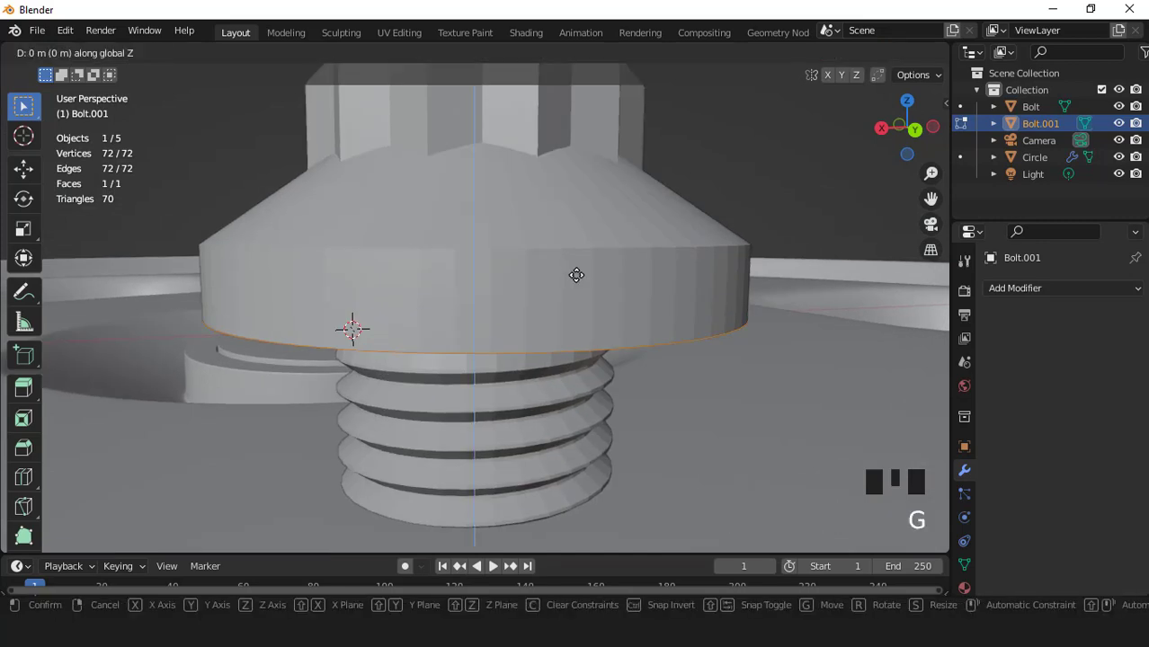
Step: Extrude the disc downward into a washer cylinder
{"action": "scroll", "scroll_direction": "down", "scroll_amount": 3}
{"action": "key", "text": "e"}
{"action": "key", "text": "e"}
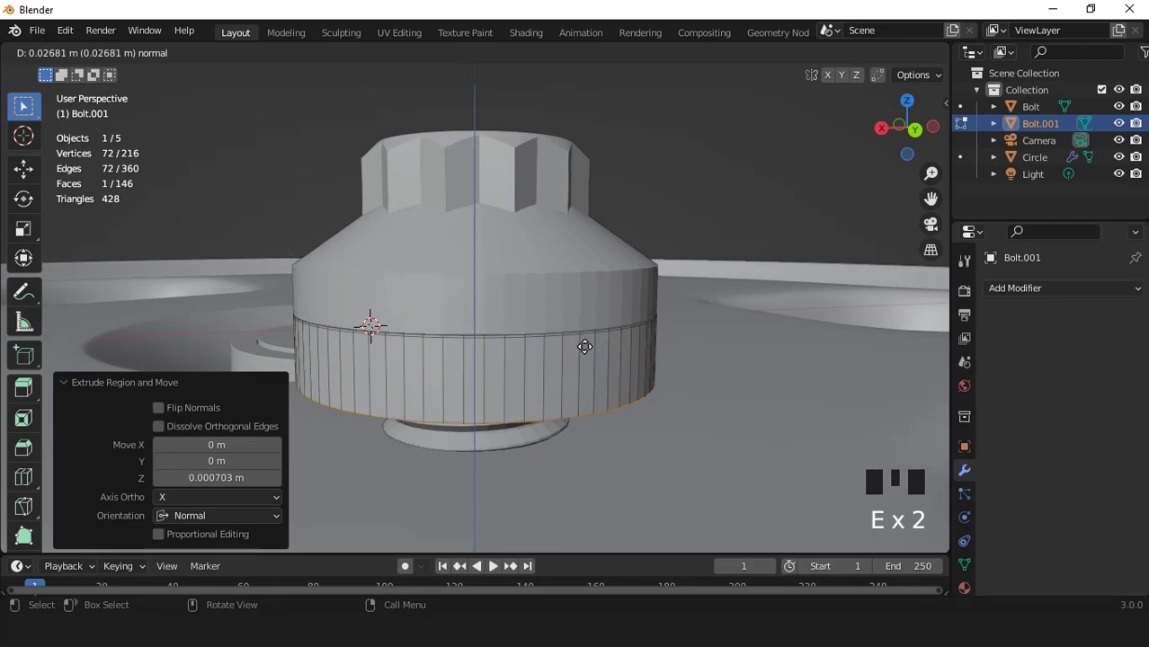
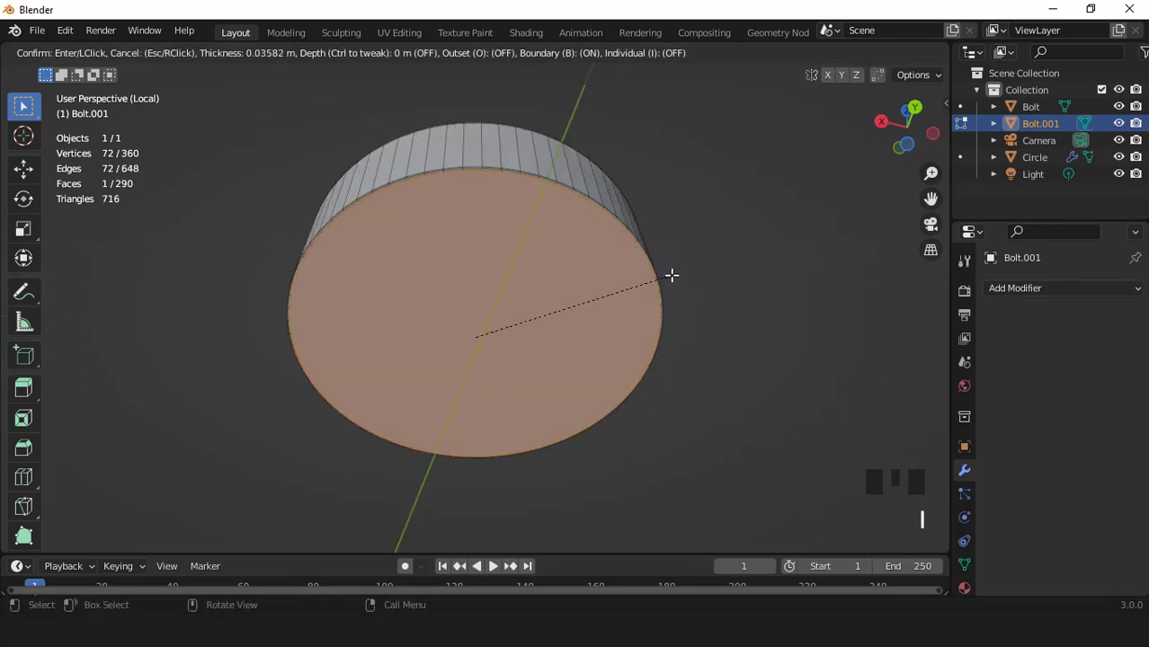
{"action": "scroll", "scroll_direction": "up", "scroll_amount": 3}
{"action": "key", "text": "ctrl+KP_Add"}
Step: Inset the washer's bottom and top faces, then return to Object Mode
{"action": "key", "text": "x"}
{"action": "scroll", "scroll_direction": "down", "scroll_amount": 3}
{"action": "left_click_drag", "start_coordinate": [583, 340], "coordinate": [511, 278]}
{"action": "left_click", "coordinate": [510, 278]}
{"action": "scroll", "scroll_direction": "up", "scroll_amount": 3}
{"action": "key", "text": "i"}
{"action": "key", "text": "i"}
{"action": "key", "text": "i"}
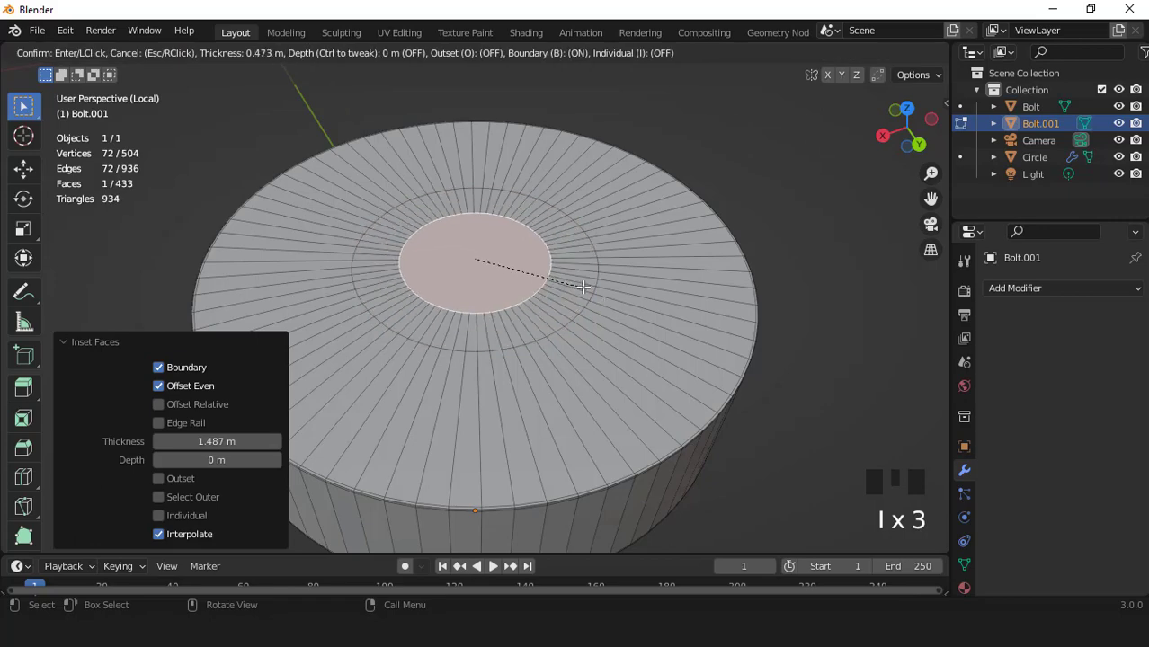
{"action": "key", "text": "Tab"}
Step: Leave local view and orbit to check the washer under the bolt head
{"action": "scroll", "scroll_direction": "down", "scroll_amount": 3}
{"action": "left_click_drag", "start_coordinate": [560, 269], "coordinate": [532, 270]}
{"action": "key", "text": "KP_Divide"}
{"action": "scroll", "scroll_direction": "down", "scroll_amount": 3}
{"action": "left_click_drag", "start_coordinate": [537, 344], "coordinate": [549, 287]}
{"action": "scroll", "scroll_direction": "up", "scroll_amount": 3}
{"action": "scroll", "scroll_direction": "down", "scroll_amount": 3}
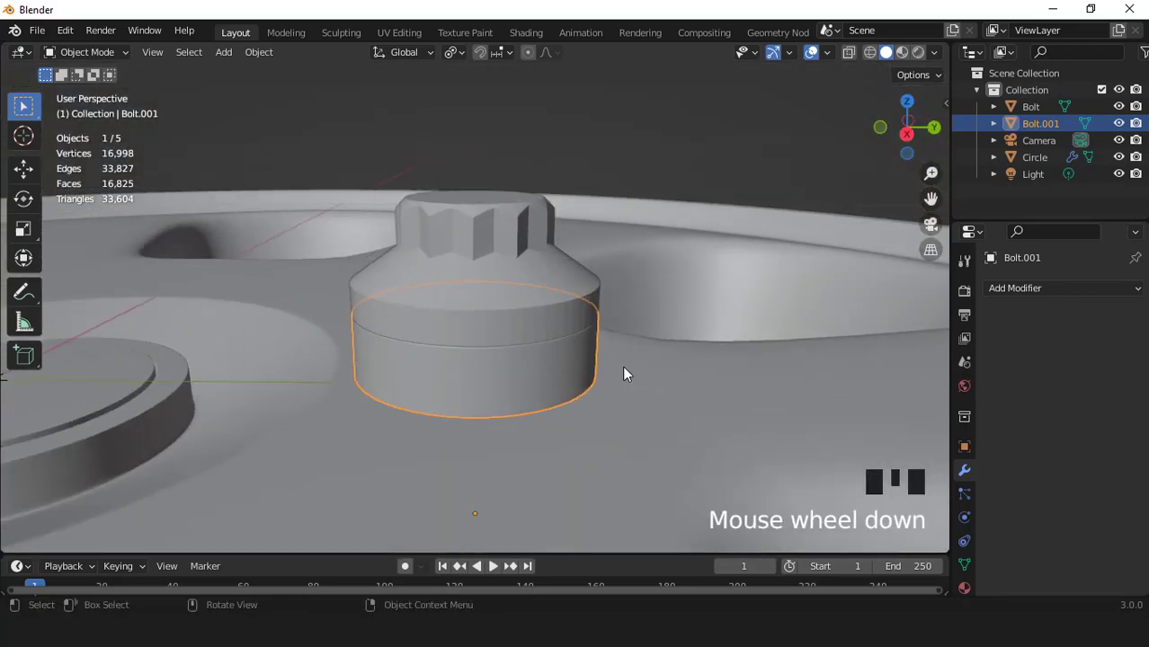
Step: In Edit Mode, scale the whole washer along Z to about 64% height
{"action": "key", "text": "s"}
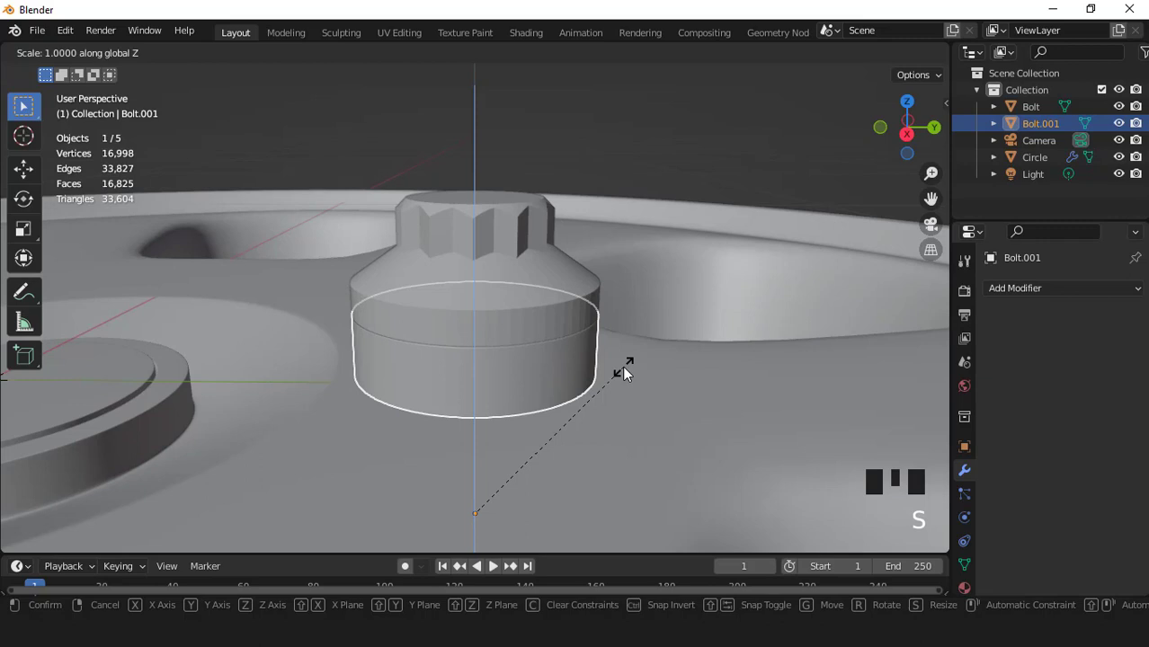
{"action": "key", "text": "Tab"}
{"action": "key", "text": "a"}
{"action": "key", "text": "s"}
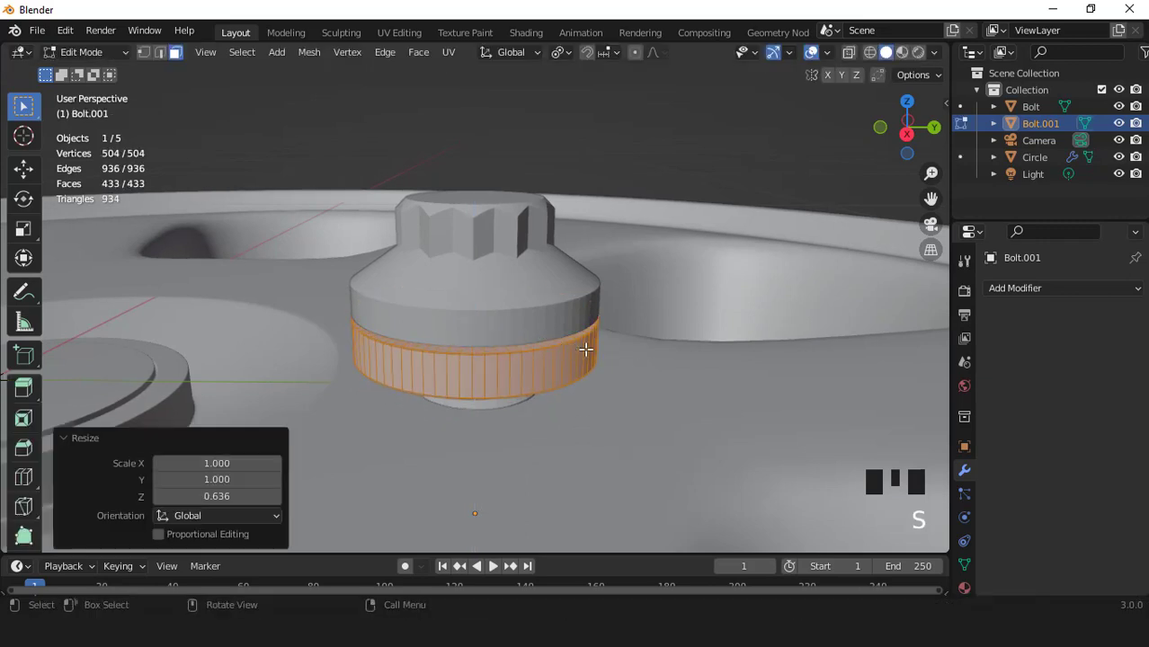
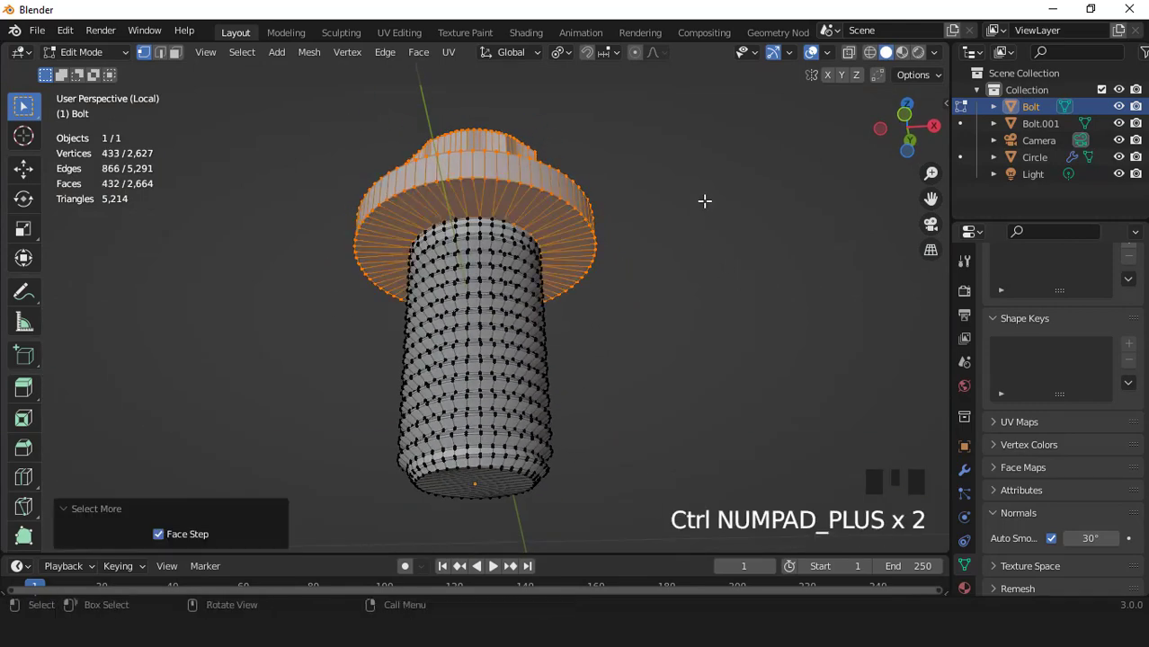
Step: In front view, shrink the selection to the bolt head and move it about 1.2 cm on Z
{"action": "key", "text": "KP_1"}
{"action": "scroll", "scroll_direction": "up", "scroll_amount": 3}
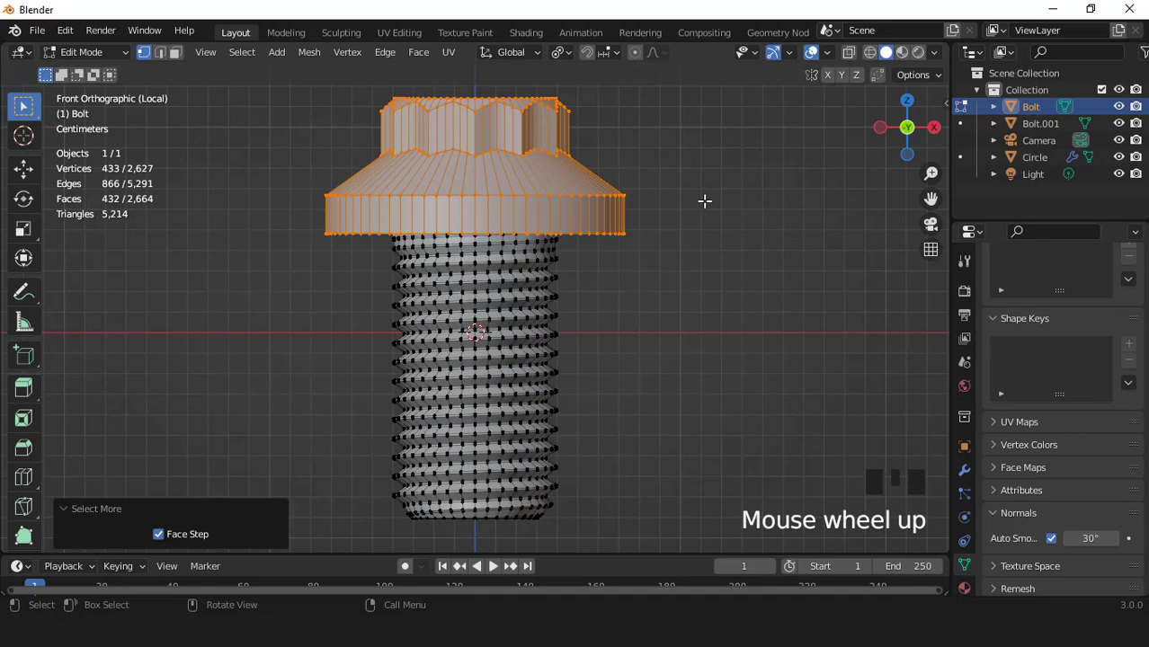
{"action": "scroll", "scroll_direction": "down", "scroll_amount": 3}
{"action": "key", "text": "ctrl+KP_Subtract"}
{"action": "key", "text": "ctrl+KP_Subtract"}
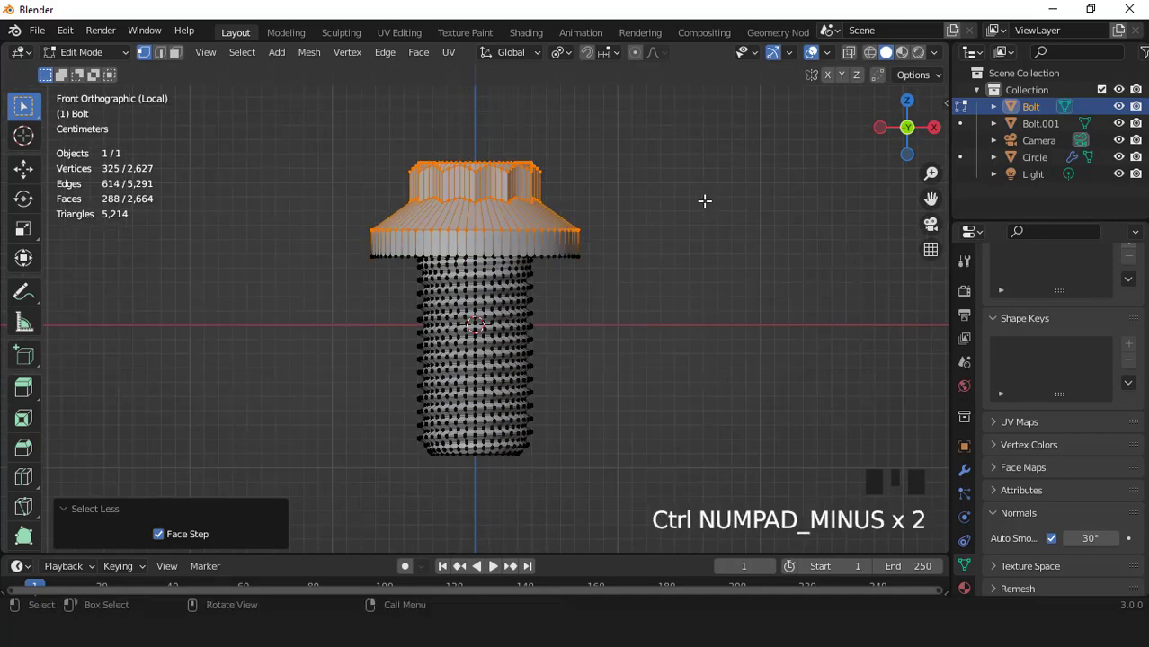
{"action": "key", "text": "g"}
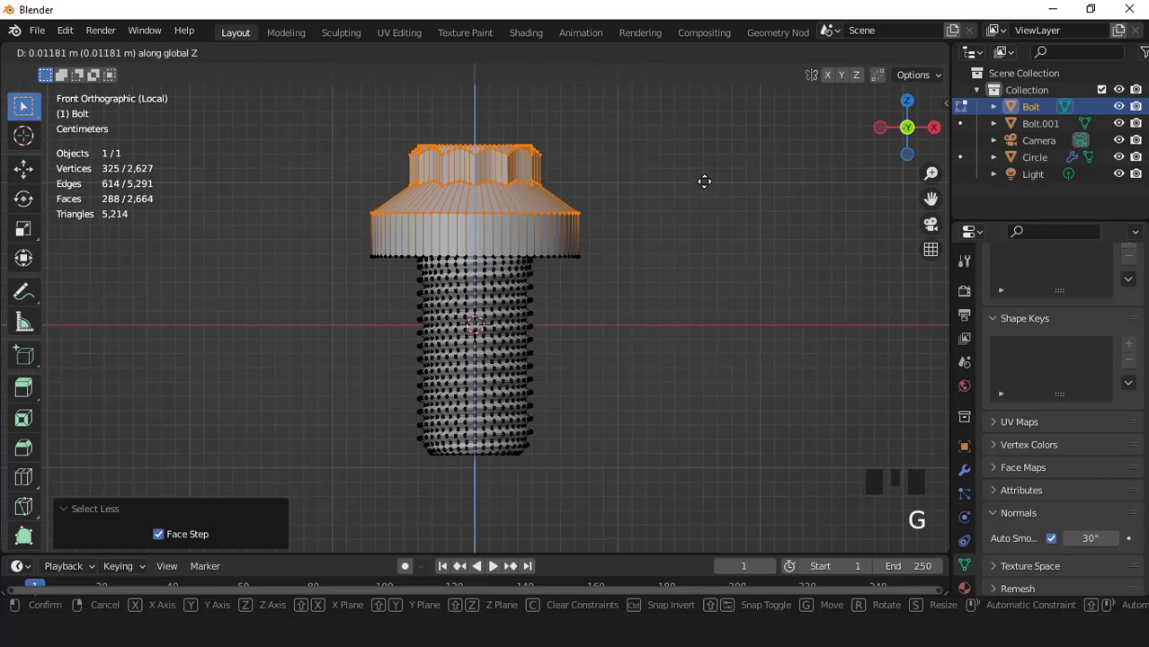
{"action": "key", "text": "Tab"}
Step: Exit local view, select bolt and washer and join them into Bolt.001 with Ctrl+J
{"action": "key", "text": "KP_Divide"}
{"action": "scroll", "scroll_direction": "down", "scroll_amount": 3}
{"action": "left_click_drag", "start_coordinate": [673, 298], "coordinate": [558, 324]}
{"action": "scroll", "scroll_direction": "up", "scroll_amount": 3}
{"action": "left_click", "coordinate": [550, 393]}
{"action": "scroll", "scroll_direction": "down", "scroll_amount": 3}
{"action": "key", "text": "ctrl+j"}
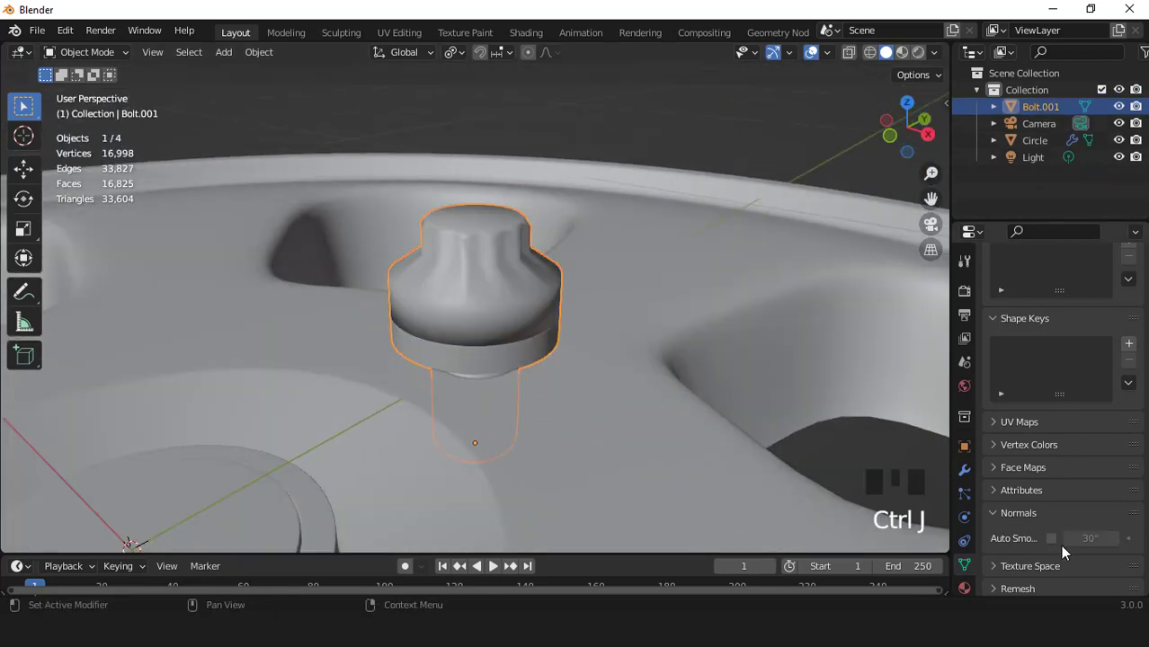
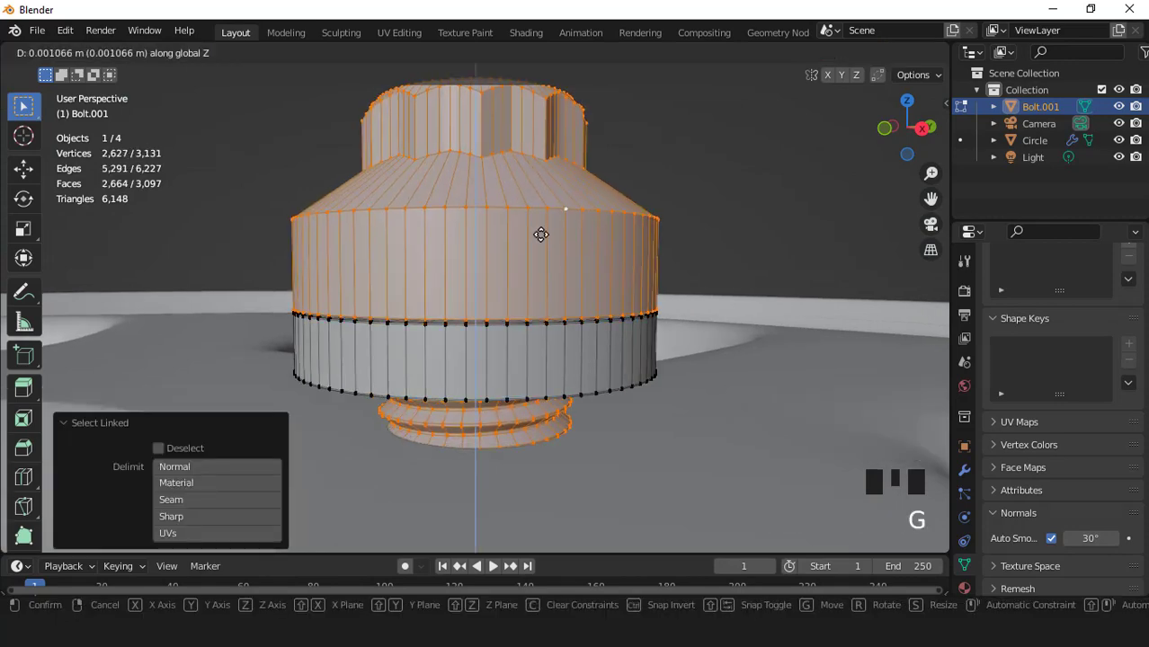
Step: In front view, move the joined bolt vertically into place on the hub
{"action": "key", "text": "Tab"}
{"action": "scroll", "scroll_direction": "down", "scroll_amount": 3}
{"action": "left_click_drag", "start_coordinate": [555, 314], "coordinate": [492, 270]}
{"action": "scroll", "scroll_direction": "up", "scroll_amount": 3}
{"action": "middle_click", "coordinate": [539, 295]}
{"action": "key", "text": "KP_1"}
{"action": "key", "text": "g"}
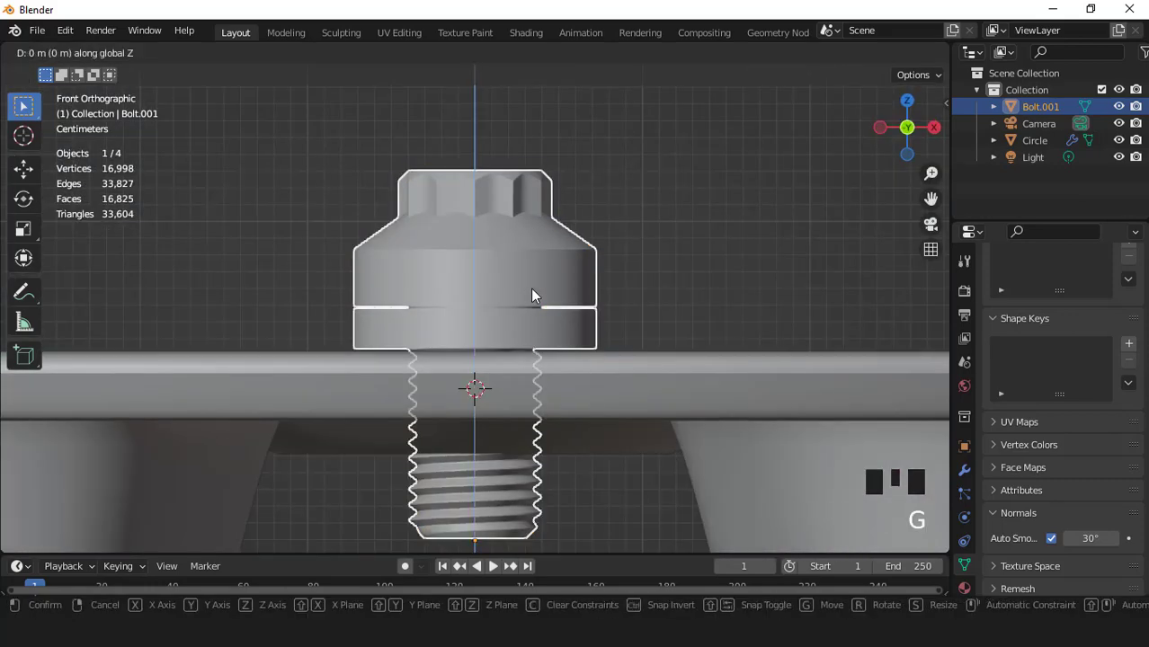
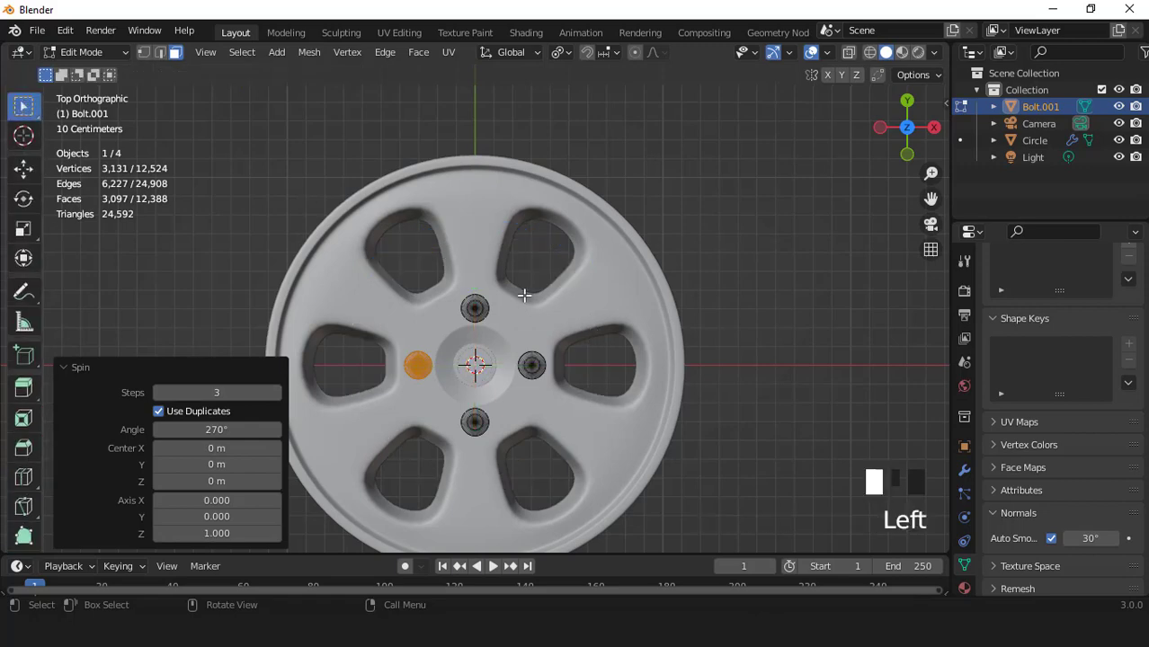
Step: Lower the four bolts about 1.5 cm along Z into the wheel
{"action": "key", "text": "Tab"}
{"action": "left_click_drag", "start_coordinate": [513, 294], "coordinate": [555, 309]}
{"action": "scroll", "scroll_direction": "up", "scroll_amount": 3}
{"action": "key", "text": "KP_1"}
{"action": "scroll", "scroll_direction": "up", "scroll_amount": 3}
{"action": "left_click_drag", "start_coordinate": [561, 316], "coordinate": [583, 322]}
{"action": "scroll", "scroll_direction": "up", "scroll_amount": 3}
{"action": "key", "text": "g"}
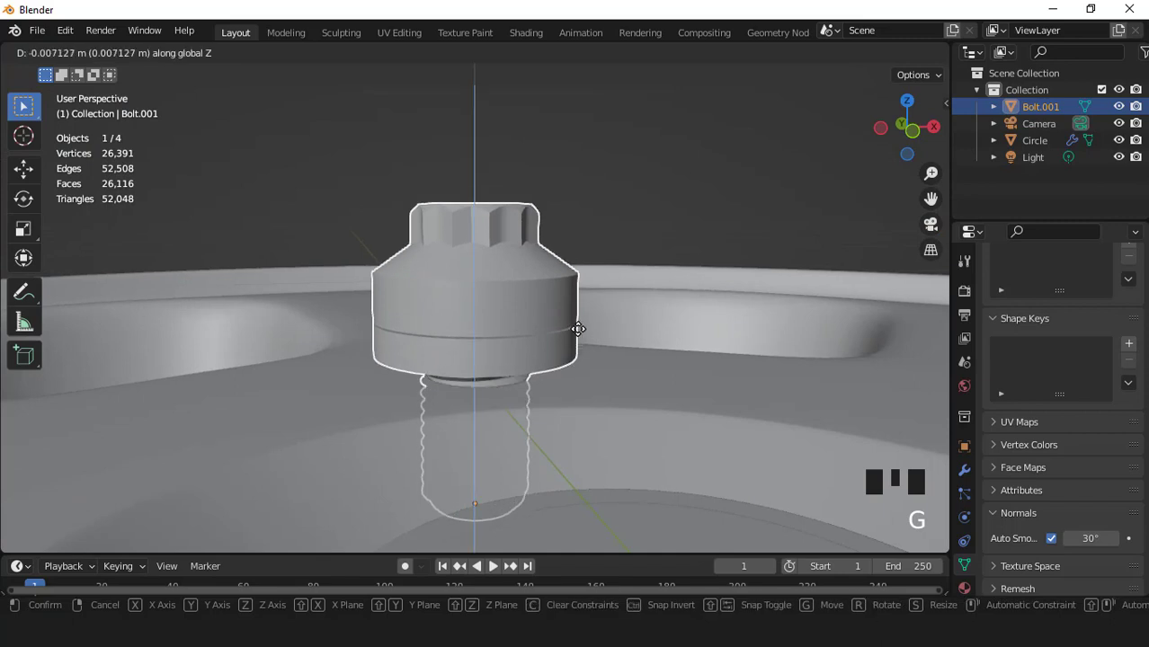
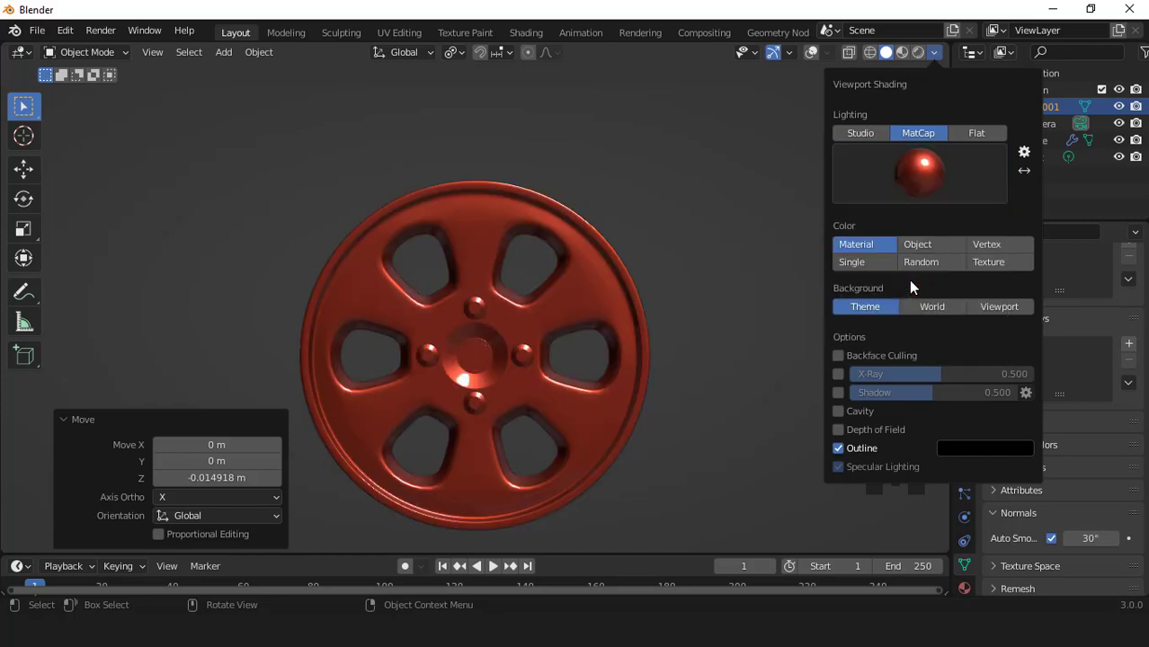
Step: Switch viewport shading to the red MatCap and orbit to view the hubcap
{"action": "scroll", "scroll_direction": "up", "scroll_amount": 3}
{"action": "scroll", "scroll_direction": "down", "scroll_amount": 3}
{"action": "left_click_drag", "start_coordinate": [581, 308], "coordinate": [616, 295]}
{"action": "scroll", "scroll_direction": "up", "scroll_amount": 3}
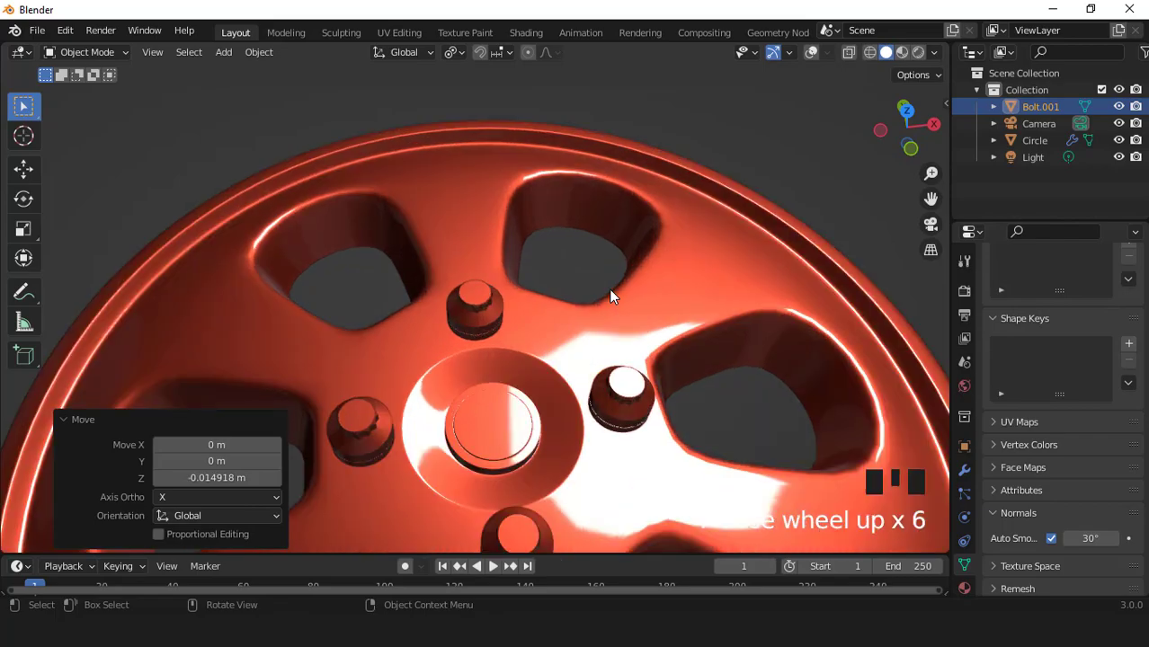